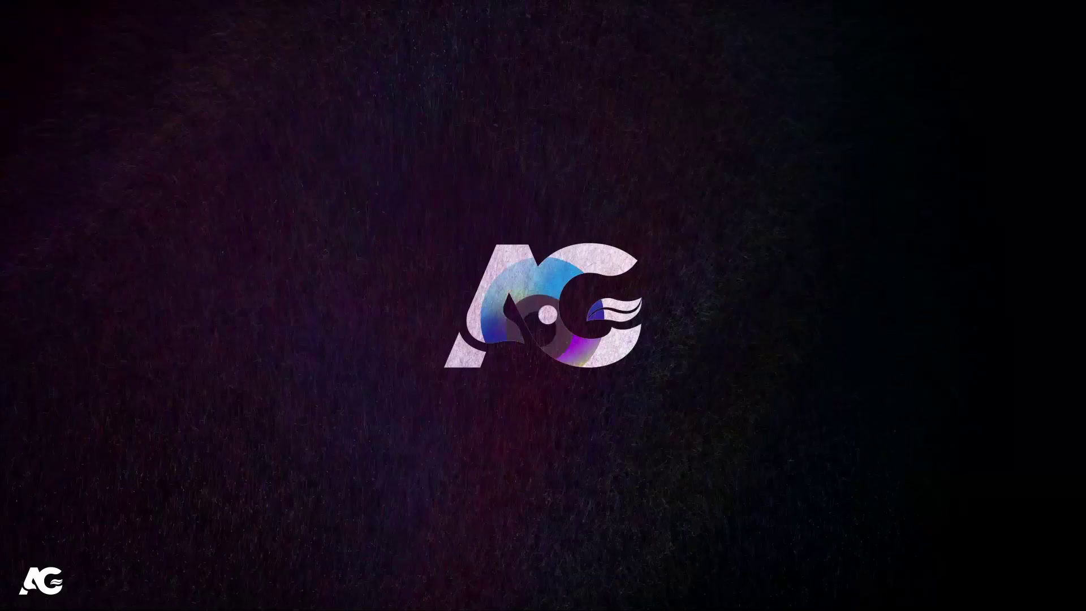
# - Create a 1920×1080 composition named 'Main Animation' with a black background
pyautogui.moveTo(918, 511); pyautogui.dragTo(506, 230)
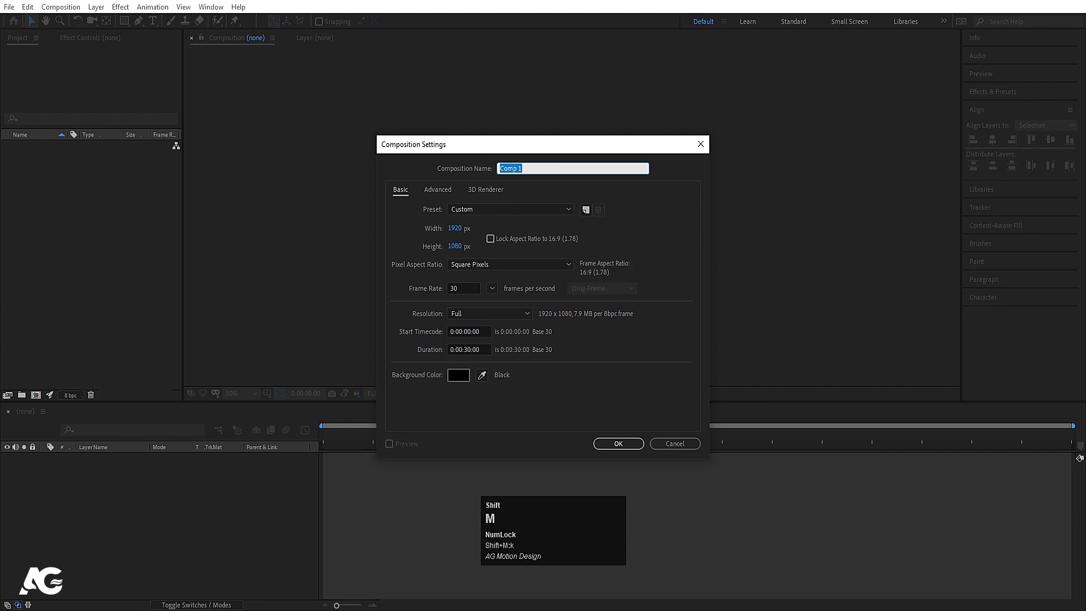
pyautogui.write('ain')
pyautogui.press('space')
pyautogui.write('nimation')
pyautogui.click(464, 239)
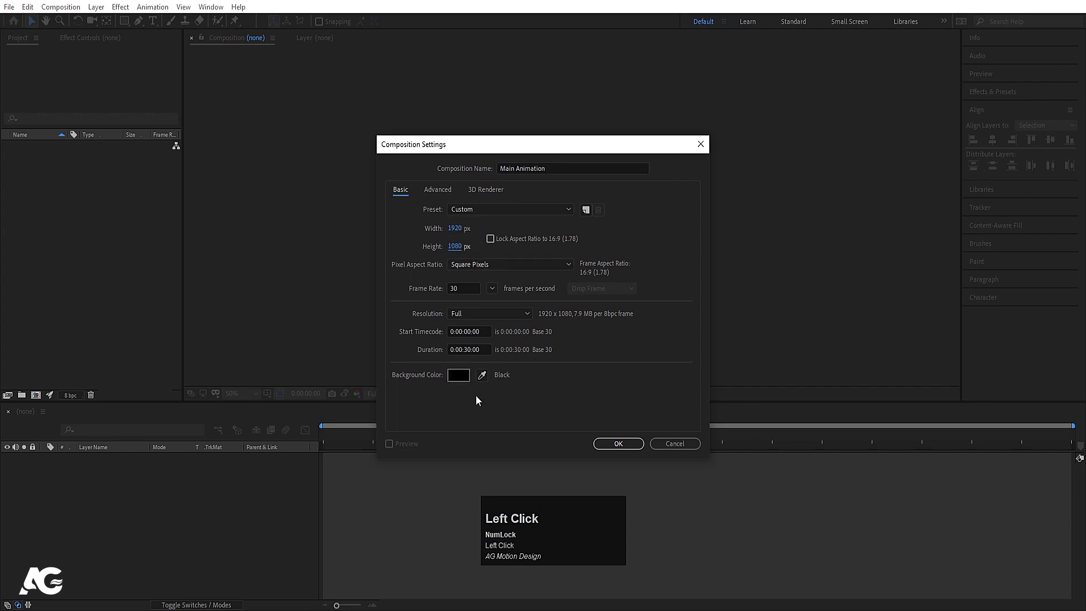
pyautogui.click(463, 379)
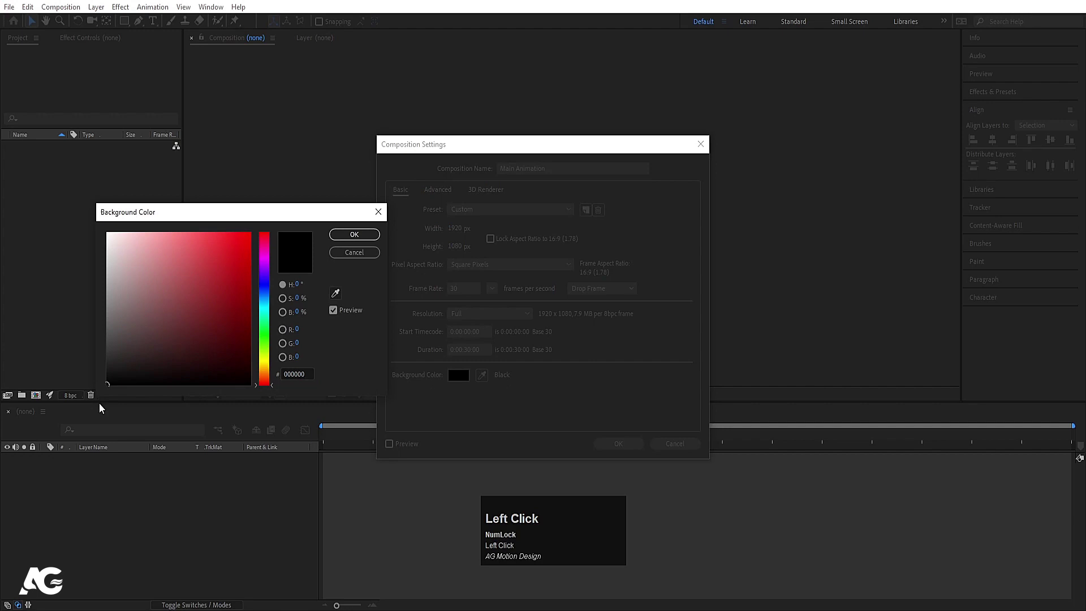
pyautogui.click(335, 244)
pyautogui.click(348, 290)
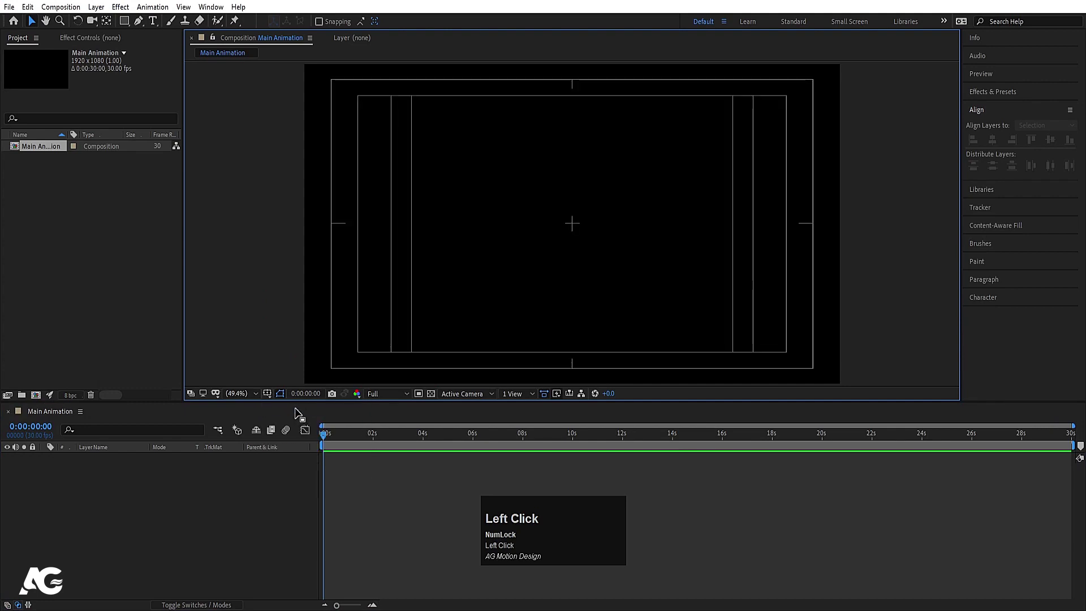
# - Create a second composition named 'shape' with Ctrl+N
pyautogui.press('ctrl+n')
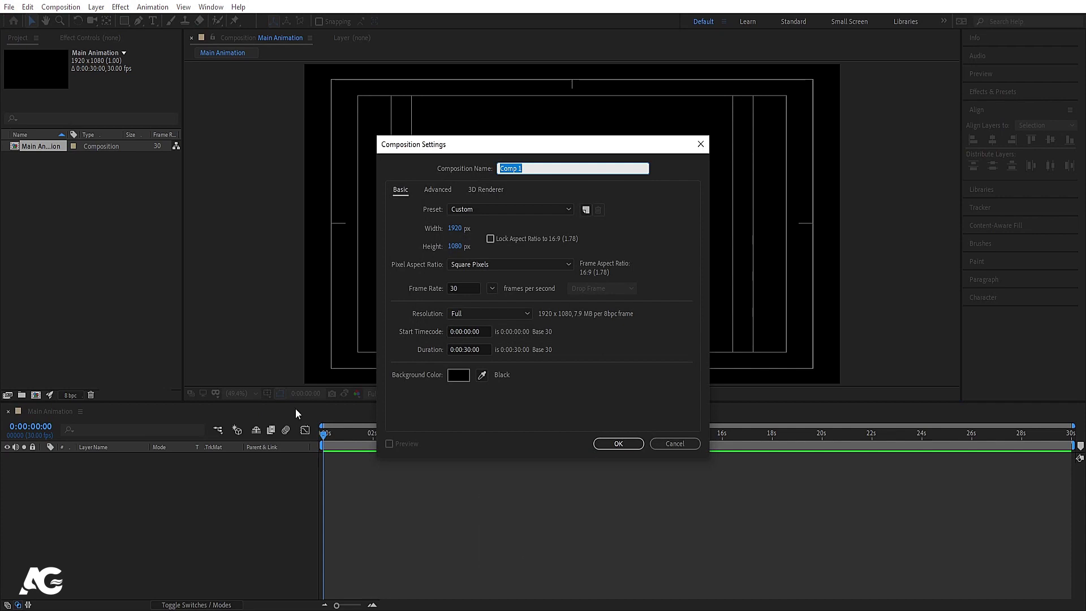
pyautogui.write('shape')
pyautogui.press('Return')
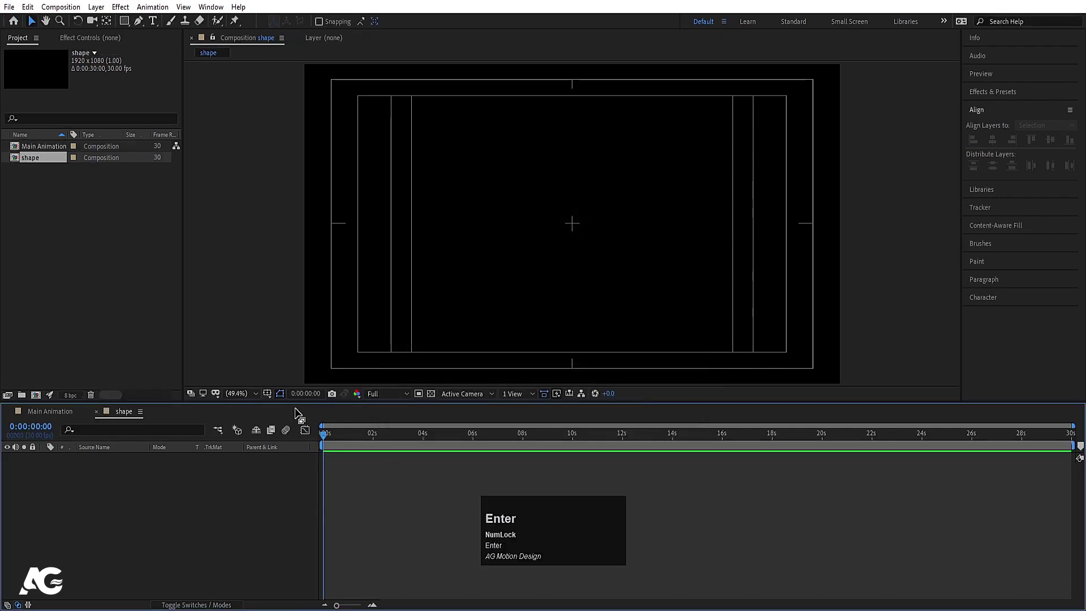
# - Draw a square with the Rectangle tool and centre it in the composition
pyautogui.moveTo(125, 28); pyautogui.dragTo(173, 45)
pyautogui.moveTo(173, 44); pyautogui.dragTo(639, 289)
pyautogui.press('ctrl+alt+Home')
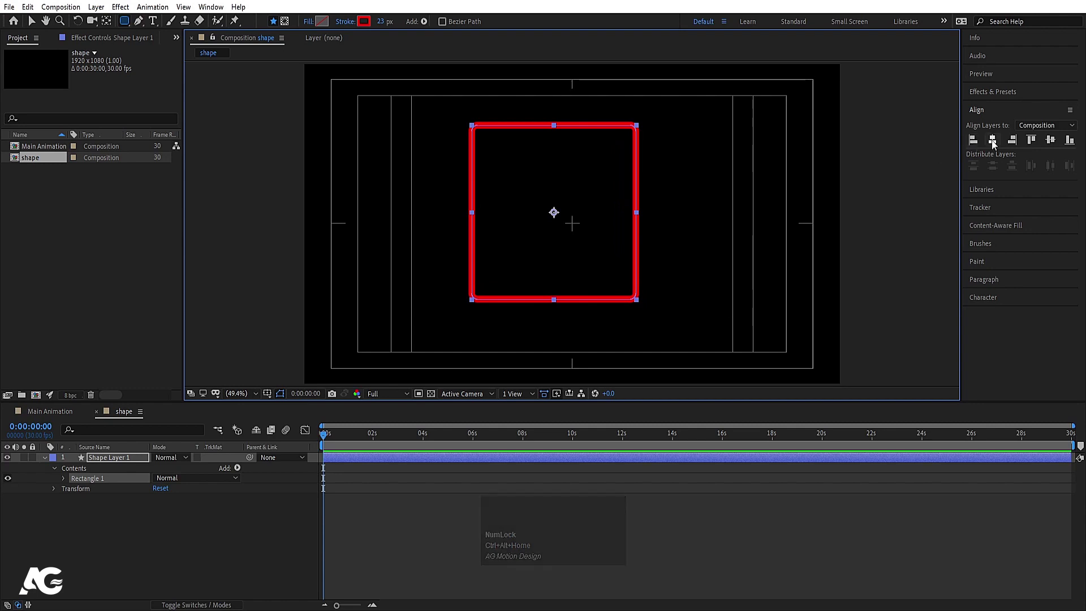
pyautogui.moveTo(996, 146); pyautogui.dragTo(386, 31)
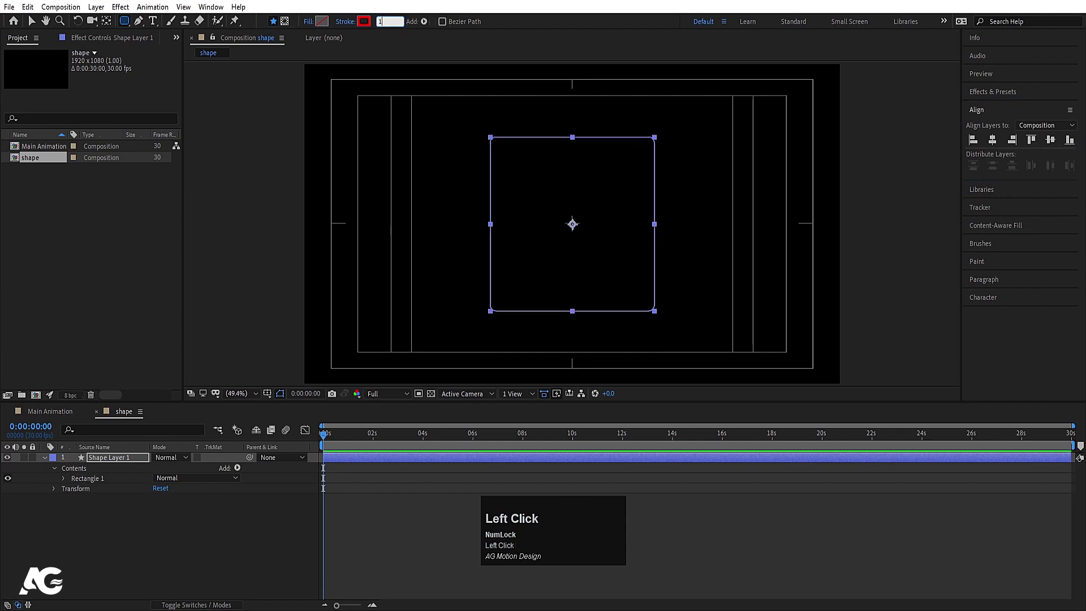
# - Give the square a 130 px stroke and round its corners to 141
pyautogui.press('Return')
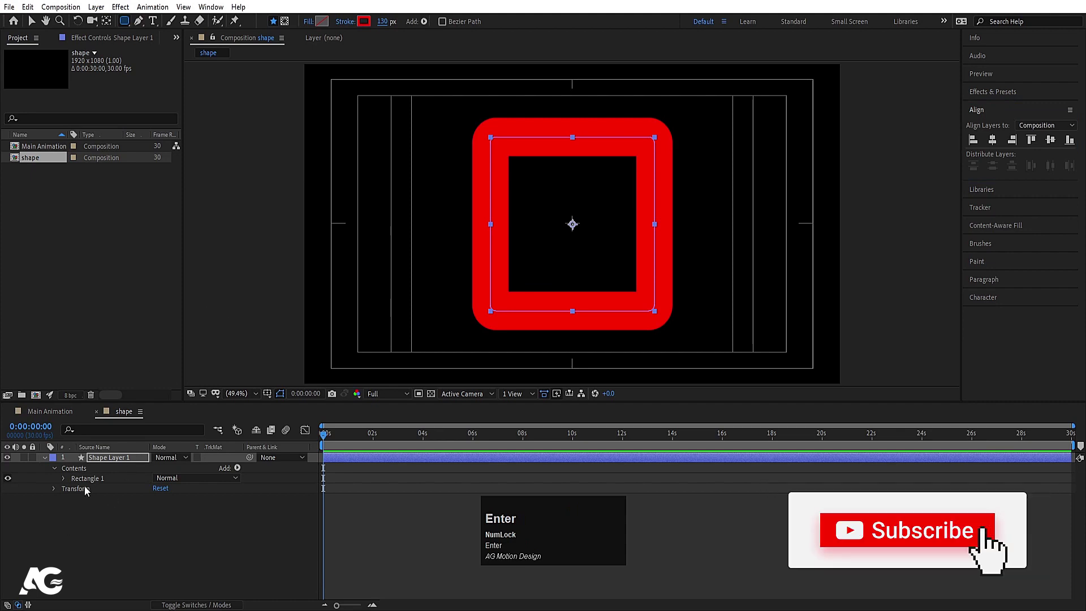
pyautogui.click(91, 460)
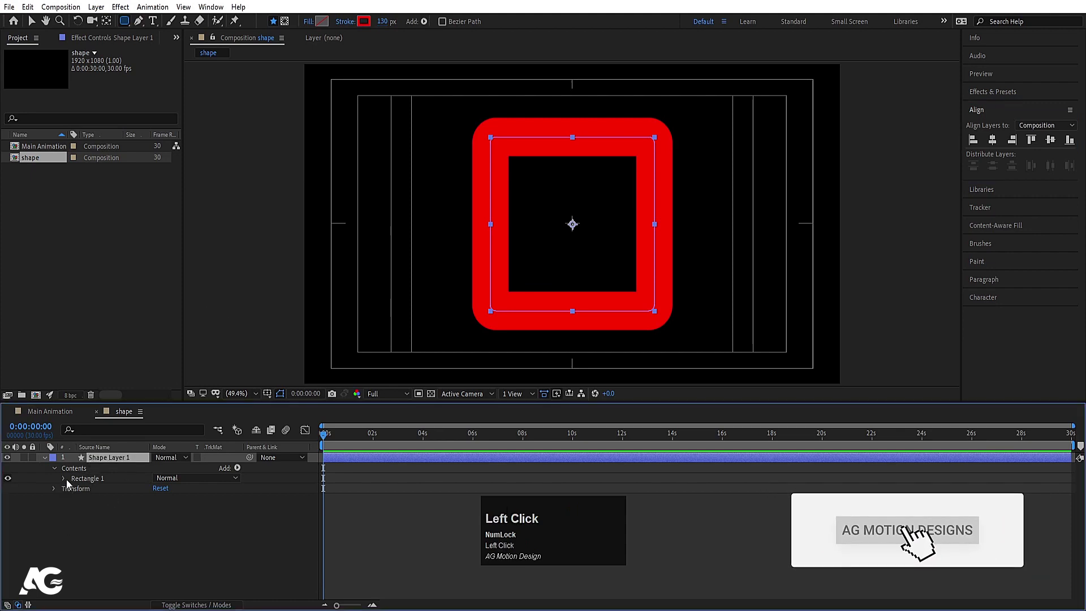
pyautogui.moveTo(66, 480); pyautogui.dragTo(535, 555)
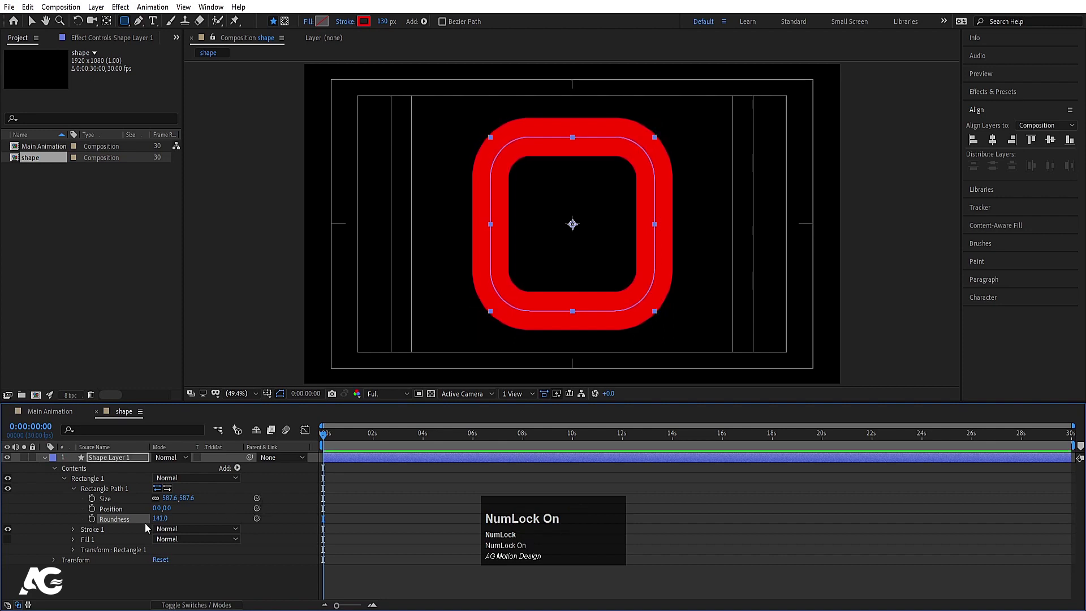
pyautogui.click(74, 496)
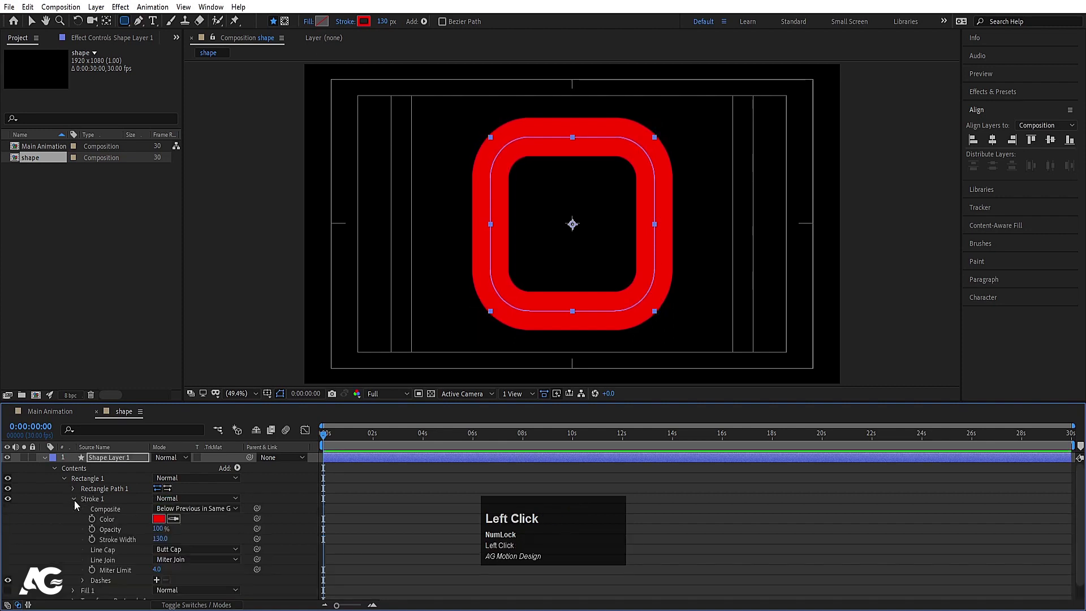
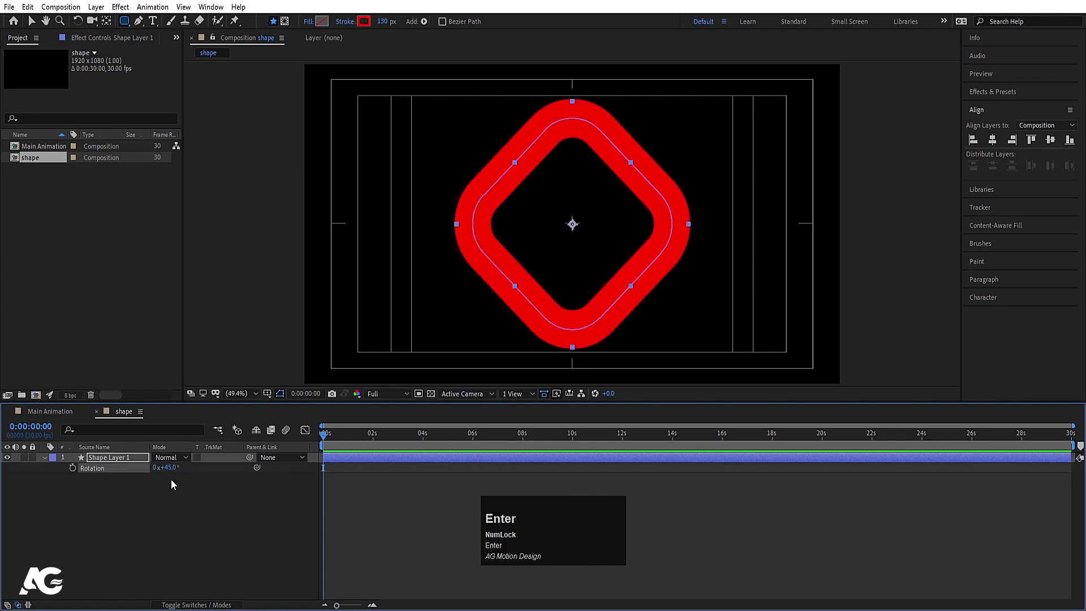
# - Add Trim Paths with End at 0% and keyframe End and Offset at the start
pyautogui.click(109, 494)
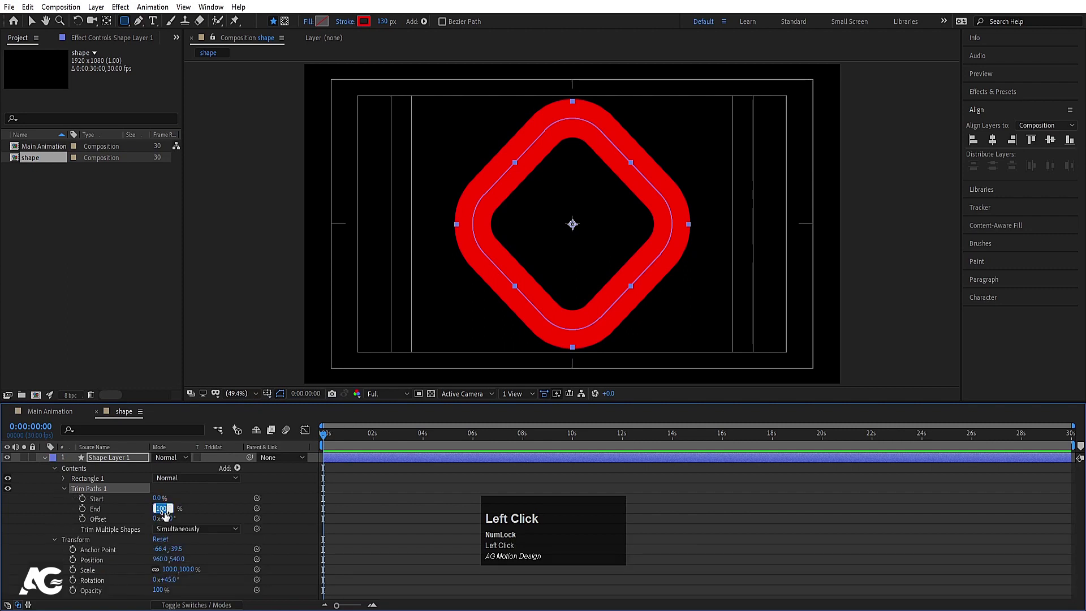
pyautogui.press('Return')
pyautogui.click(83, 510)
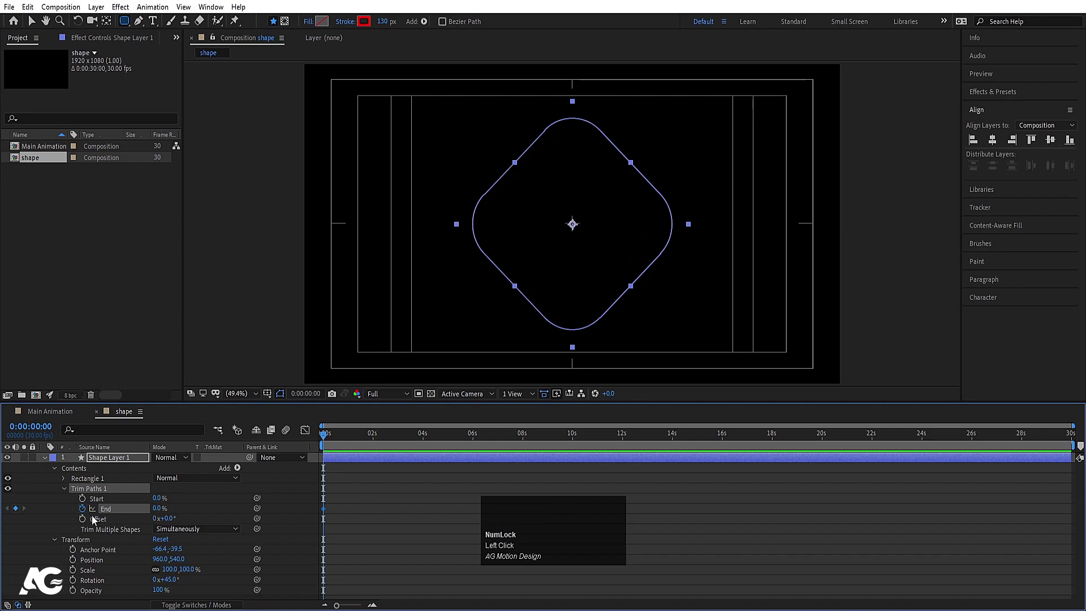
pyautogui.click(86, 521)
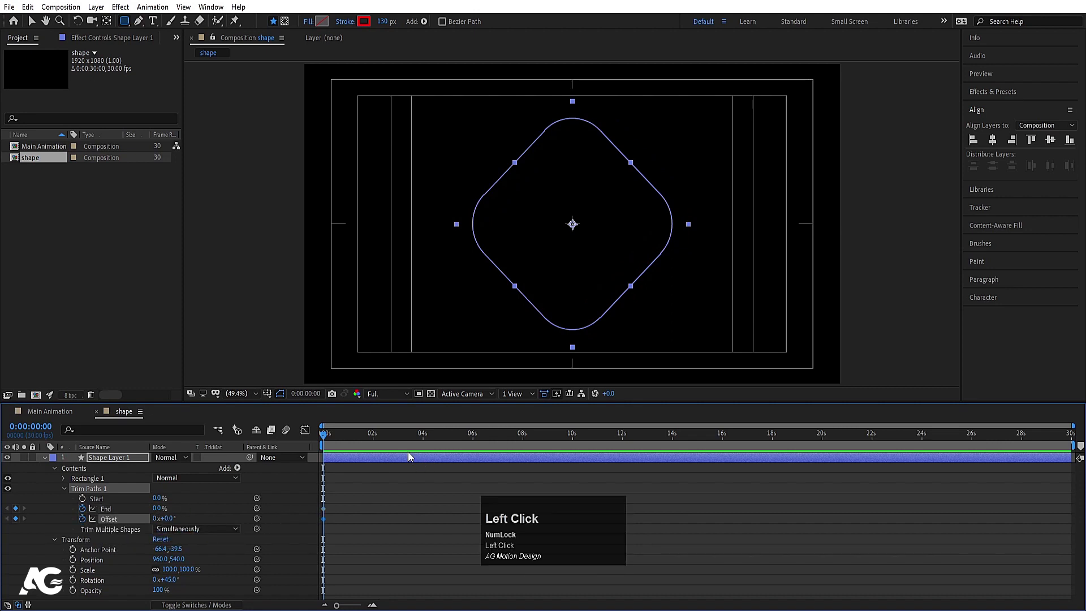
# - Set later End and Offset keyframes so the outline draws on, then reveal Position
pyautogui.press('=')
pyautogui.press('=')
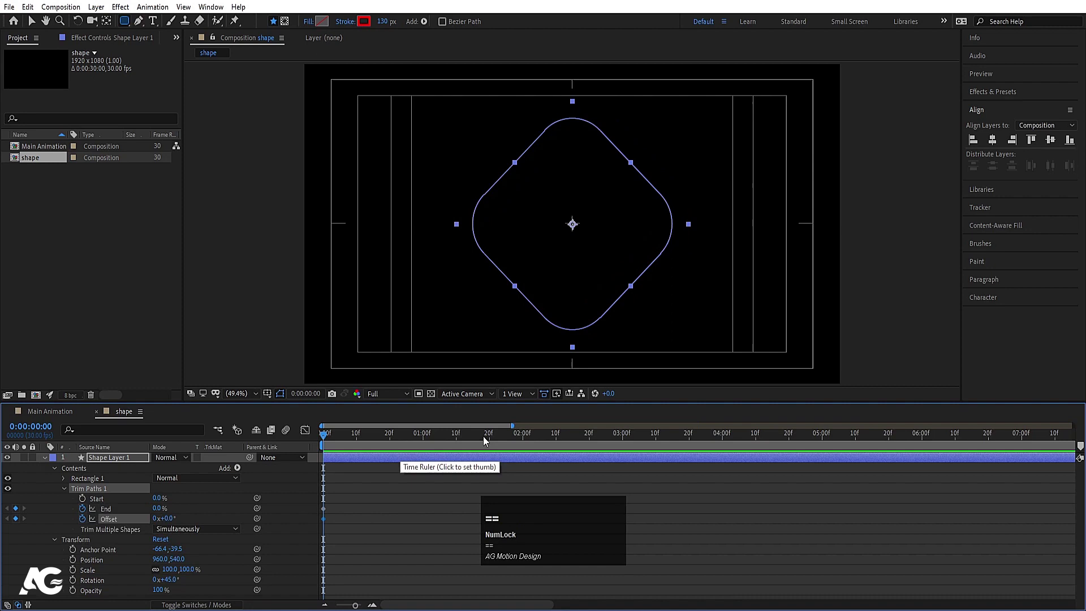
pyautogui.click(493, 438)
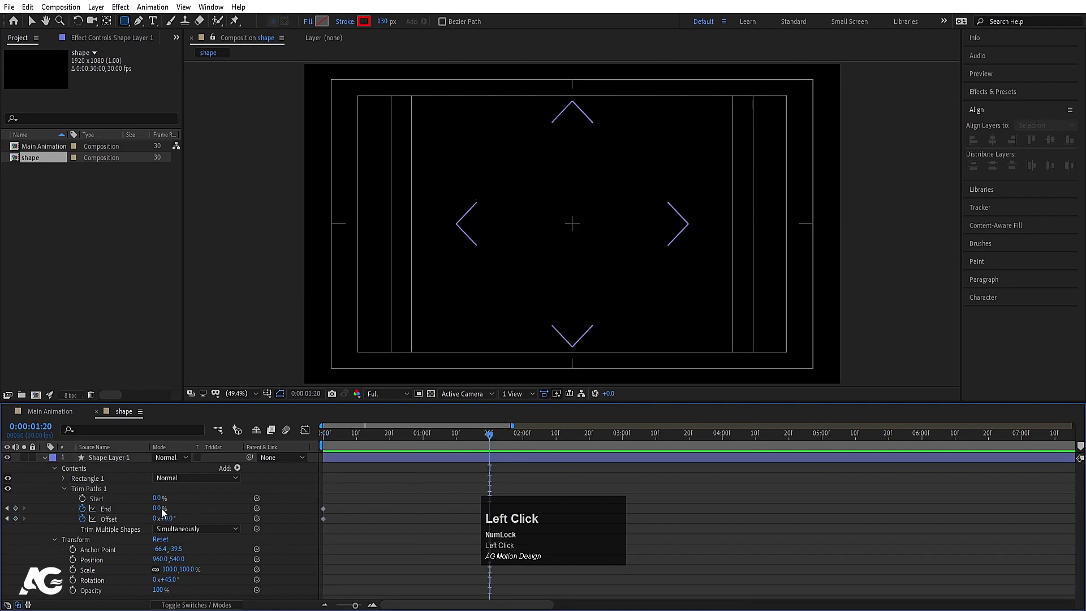
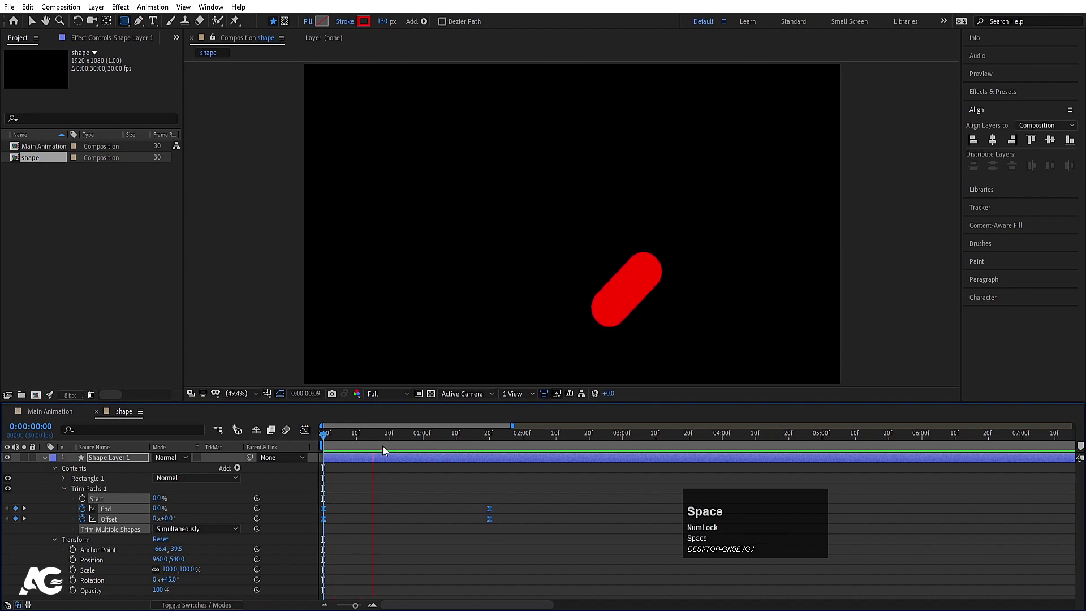
pyautogui.click(364, 440)
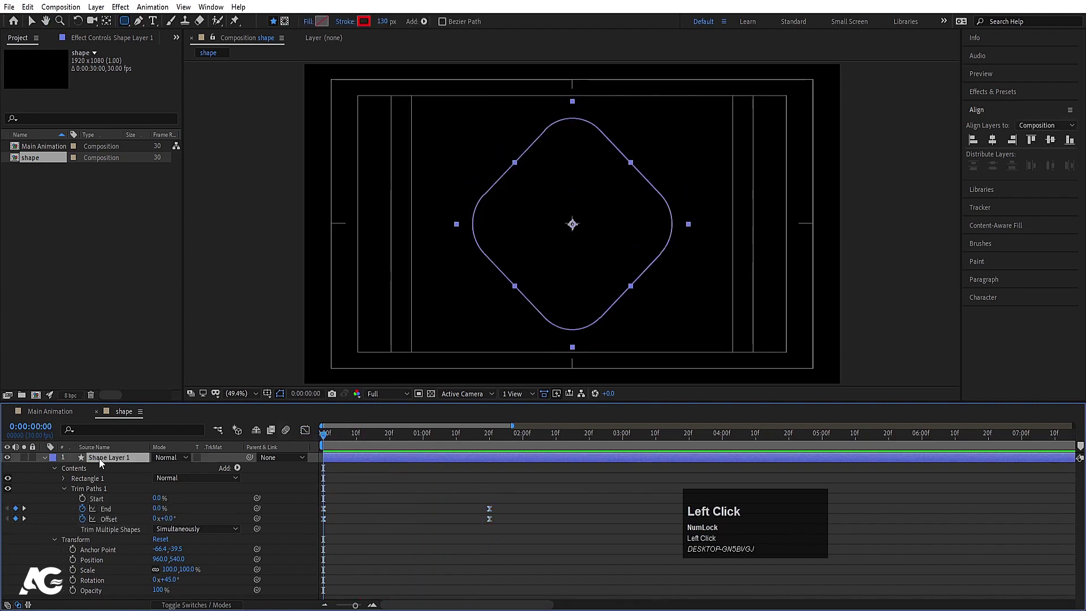
pyautogui.press('p')
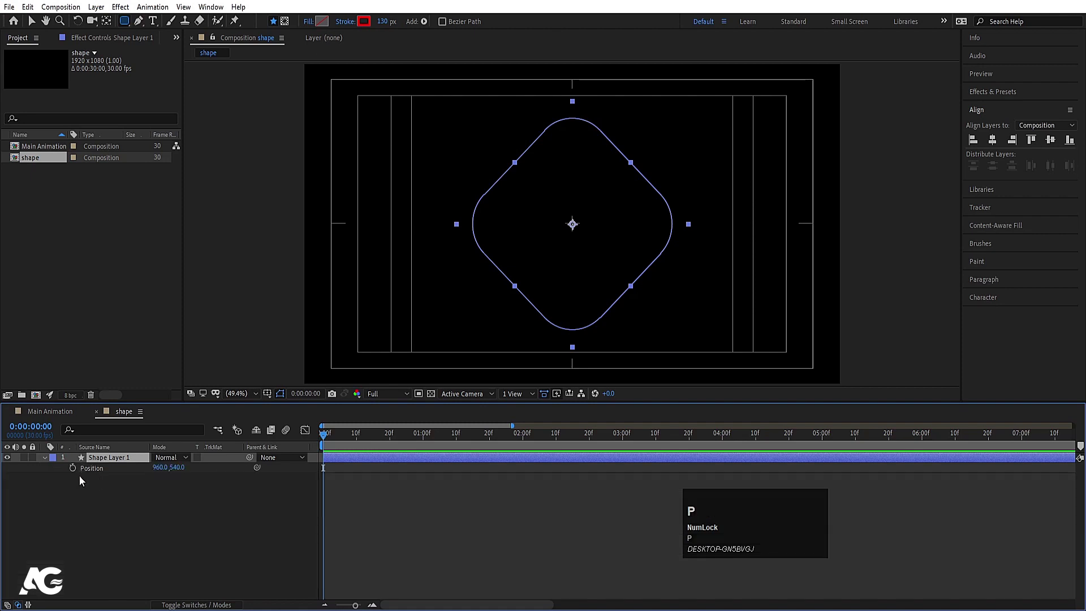
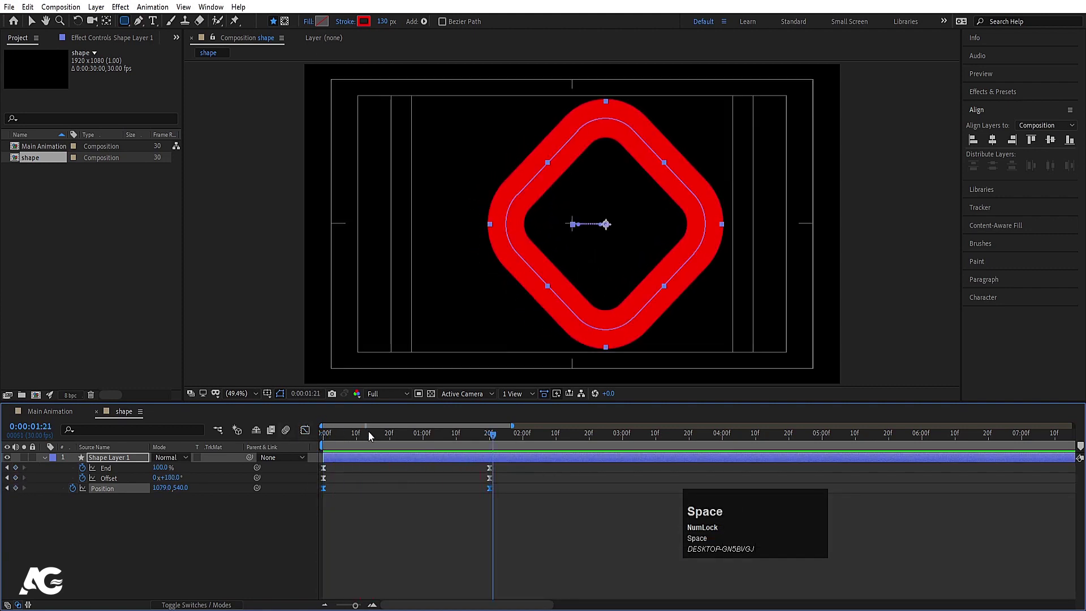
# - Preview and scrub the draw-on animation from the start, then bring up Composition Settings
pyautogui.click(369, 436)
pyautogui.press('space')
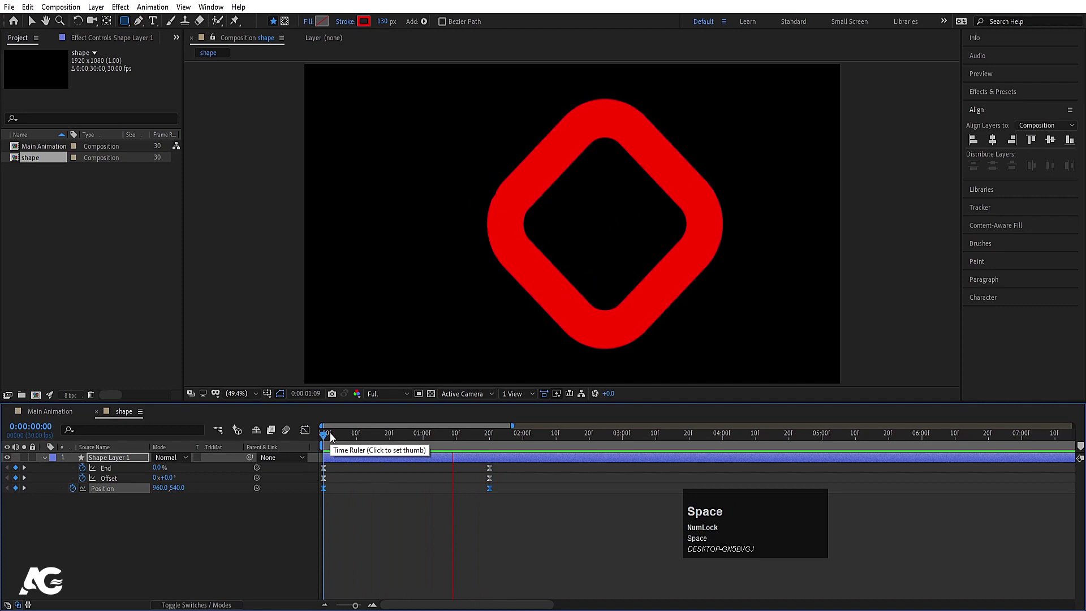
pyautogui.moveTo(347, 438); pyautogui.dragTo(134, 540)
pyautogui.press('ctrl+k')
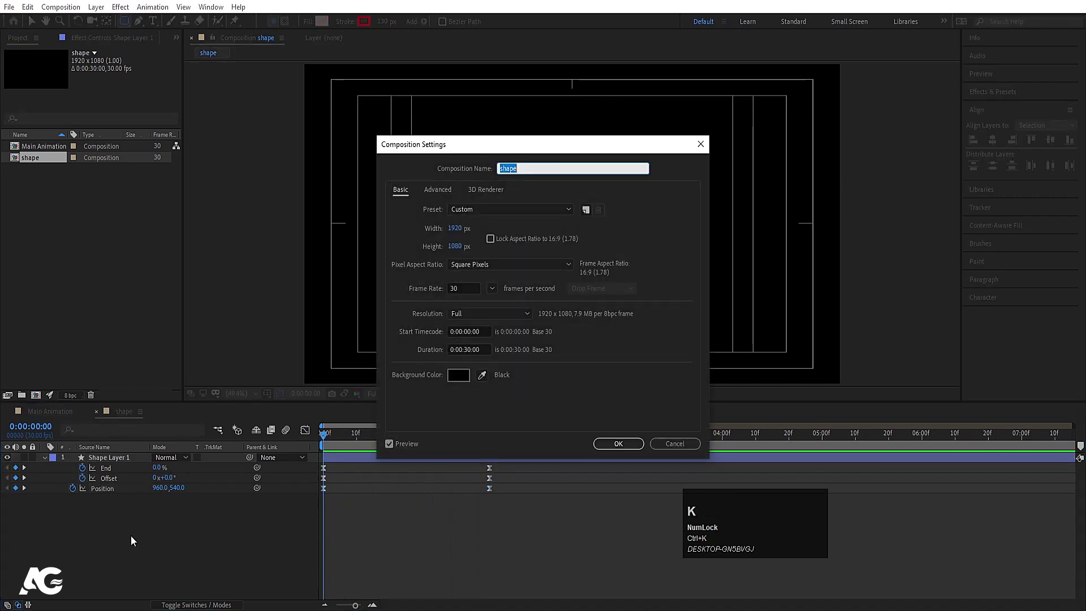
# - Rename the composition to 'shape red' in Composition Settings
pyautogui.click(539, 178)
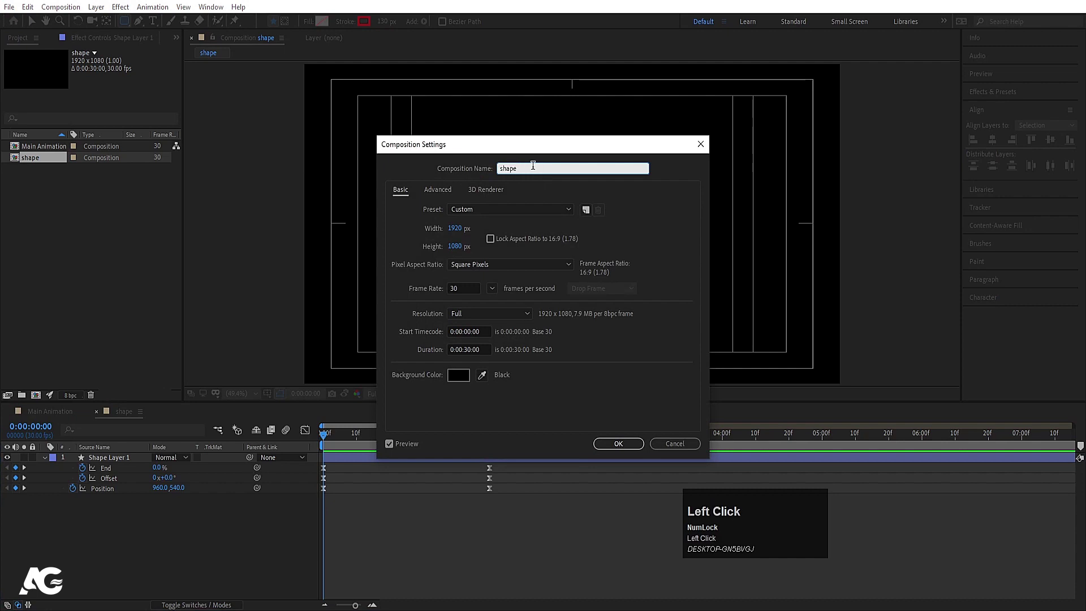
pyautogui.press('space')
pyautogui.write('red')
pyautogui.press('Return')
pyautogui.press('k')
pyautogui.click(141, 459)
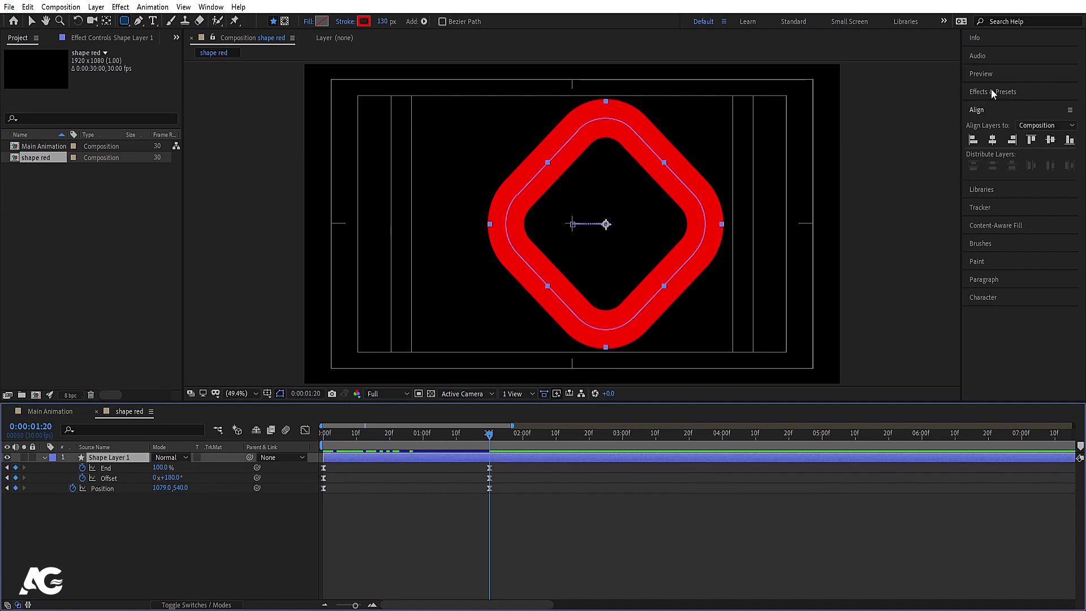
# - Apply a Gradient Ramp effect and run its black-to-red gradient horizontally across the ring
pyautogui.click(995, 94)
pyautogui.press('ctrl+a')
pyautogui.press('g')
pyautogui.press('ctrl+a')
pyautogui.write('ramp')
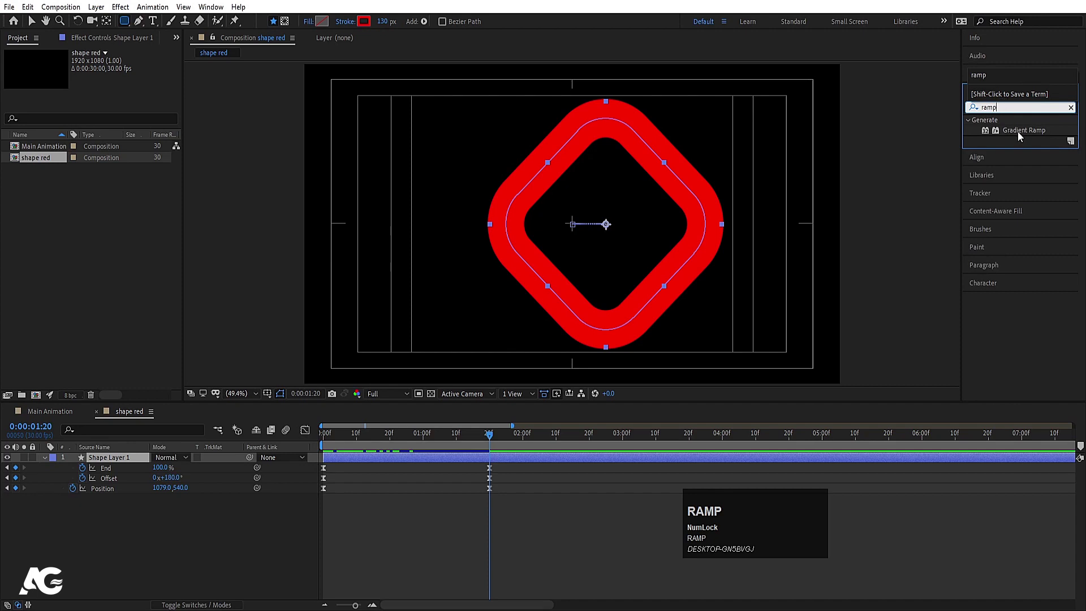
pyautogui.click(1021, 137)
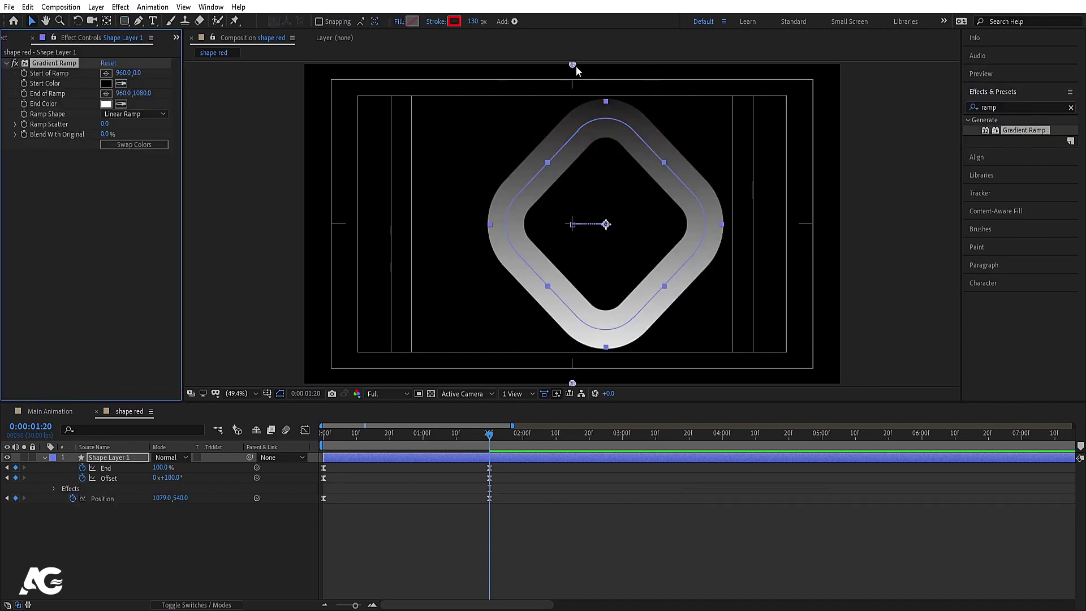
pyautogui.moveTo(576, 386); pyautogui.dragTo(507, 281)
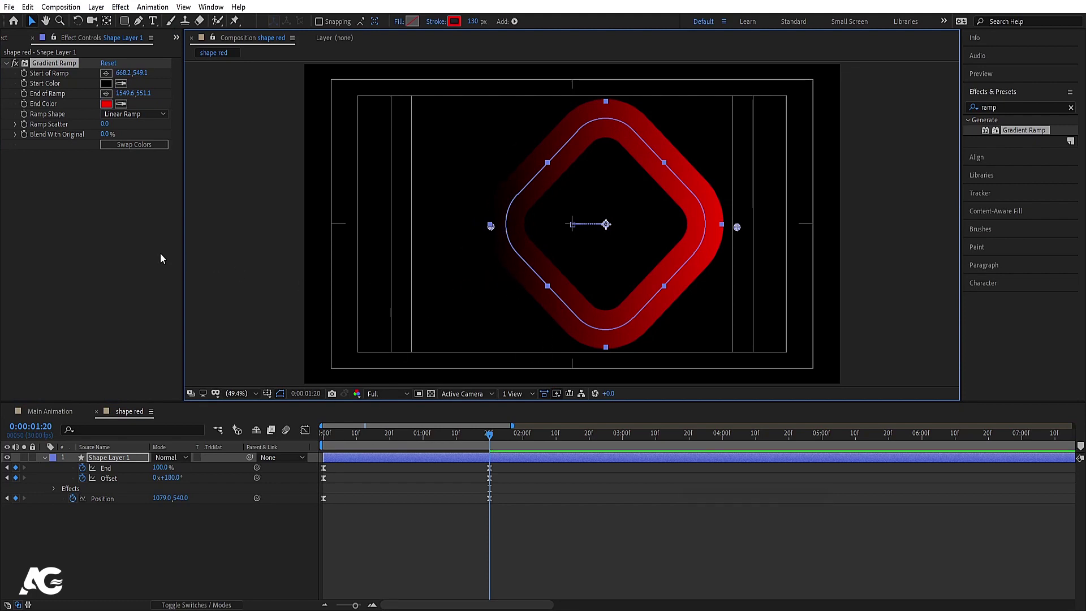
# - Preview the gradient ring and return to the Main Animation composition
pyautogui.click(129, 144)
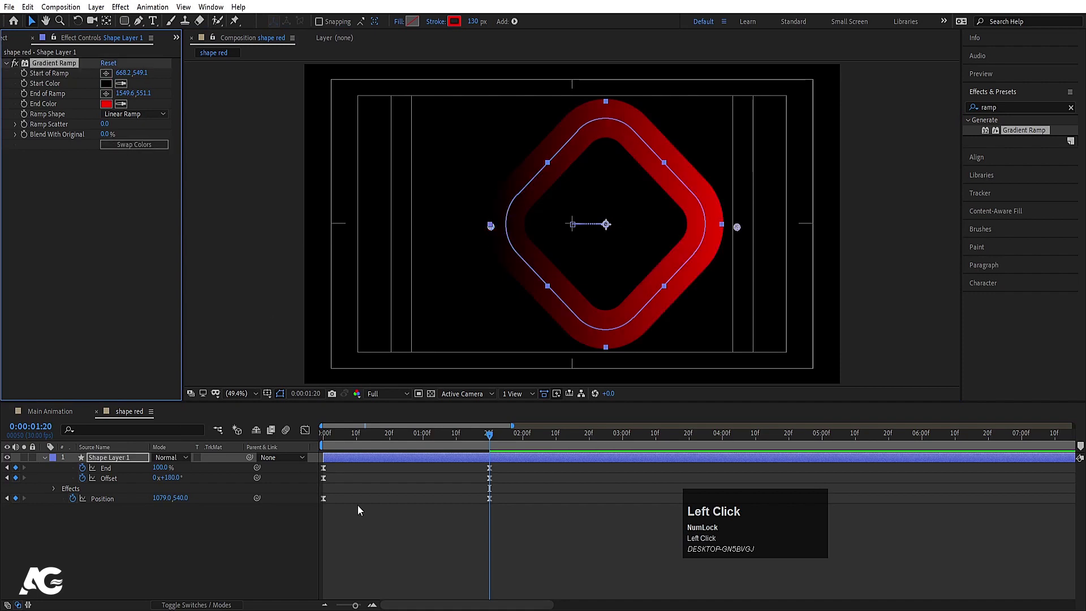
pyautogui.press('space')
pyautogui.moveTo(372, 437); pyautogui.dragTo(51, 417)
pyautogui.press('ctrl+0')
# - Duplicate 'shape red' and place 'shape red 2' into Main Animation, shifted left
pyautogui.click(42, 167)
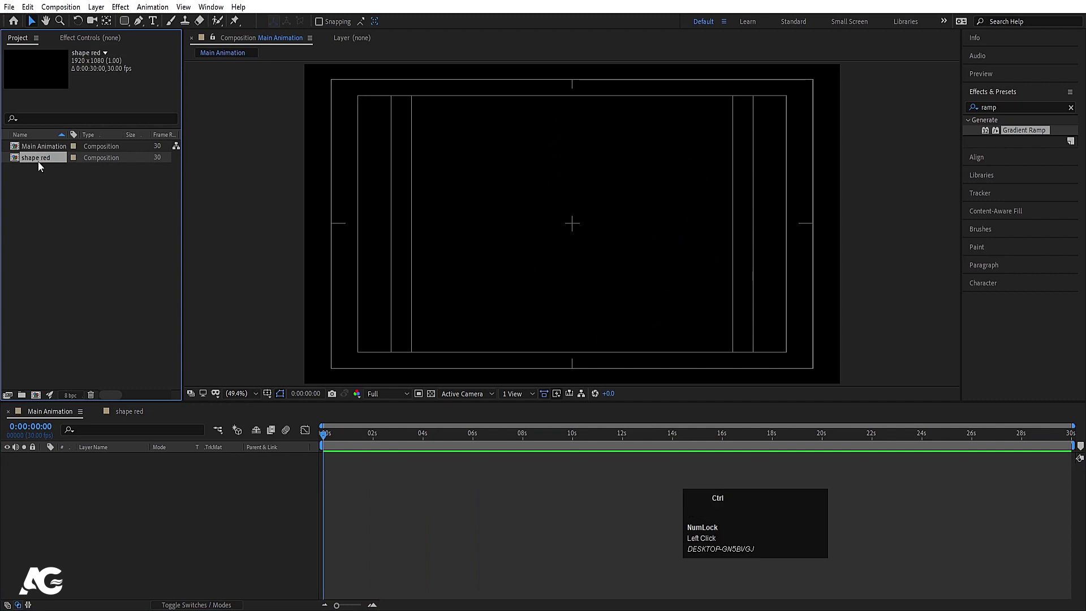
pyautogui.press('ctrl+d')
pyautogui.moveTo(42, 176); pyautogui.dragTo(114, 478)
pyautogui.press('space')
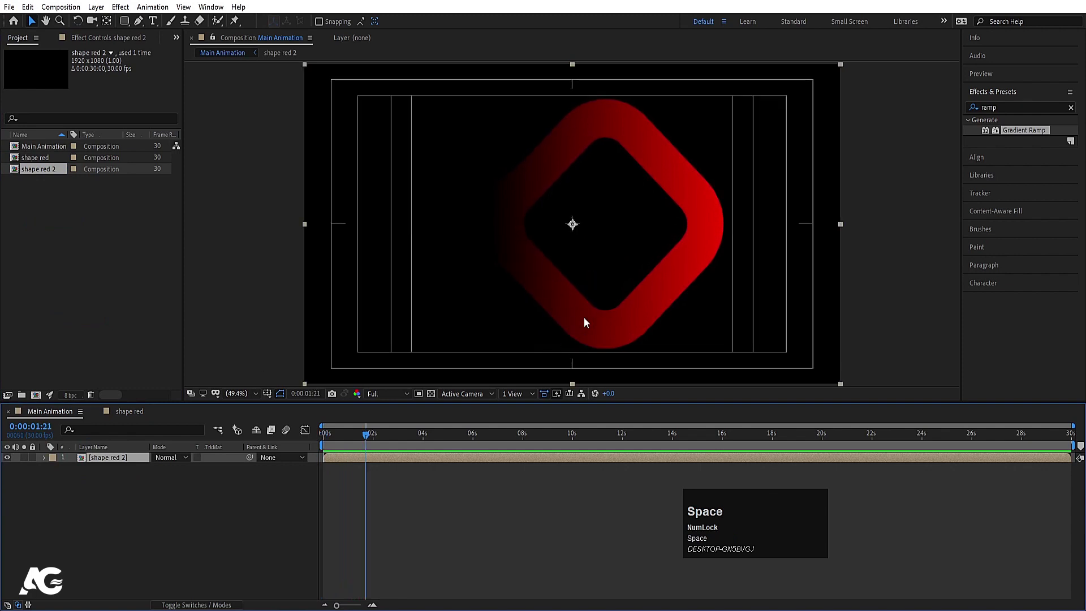
pyautogui.moveTo(594, 308); pyautogui.dragTo(101, 465)
# - Duplicate the ring layer, mirror it with Scale -100,100 and slide it right to interlock
pyautogui.press('ctrl+d')
pyautogui.press('s')
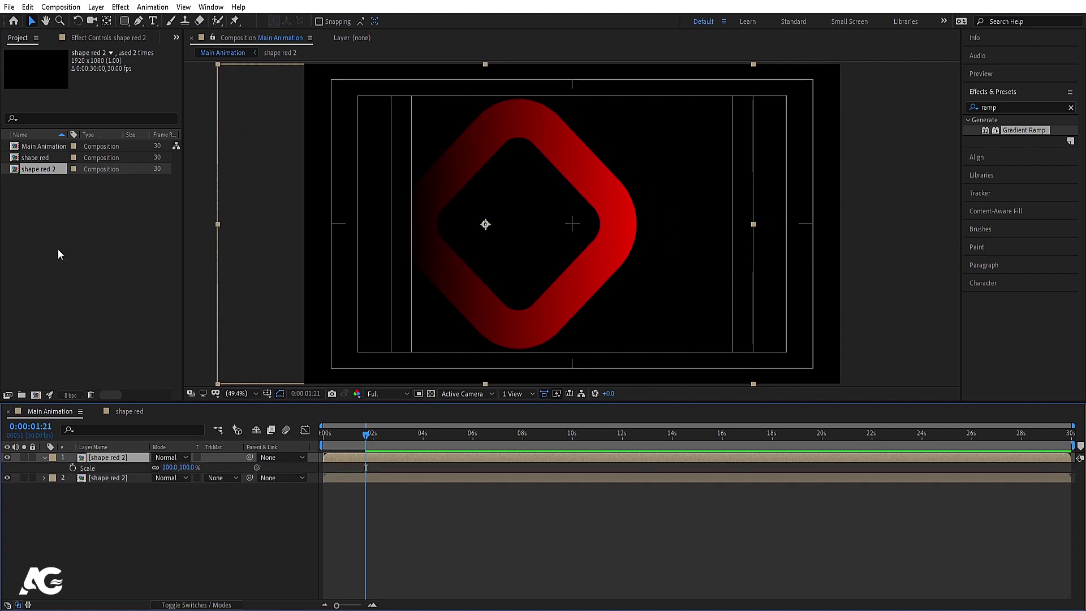
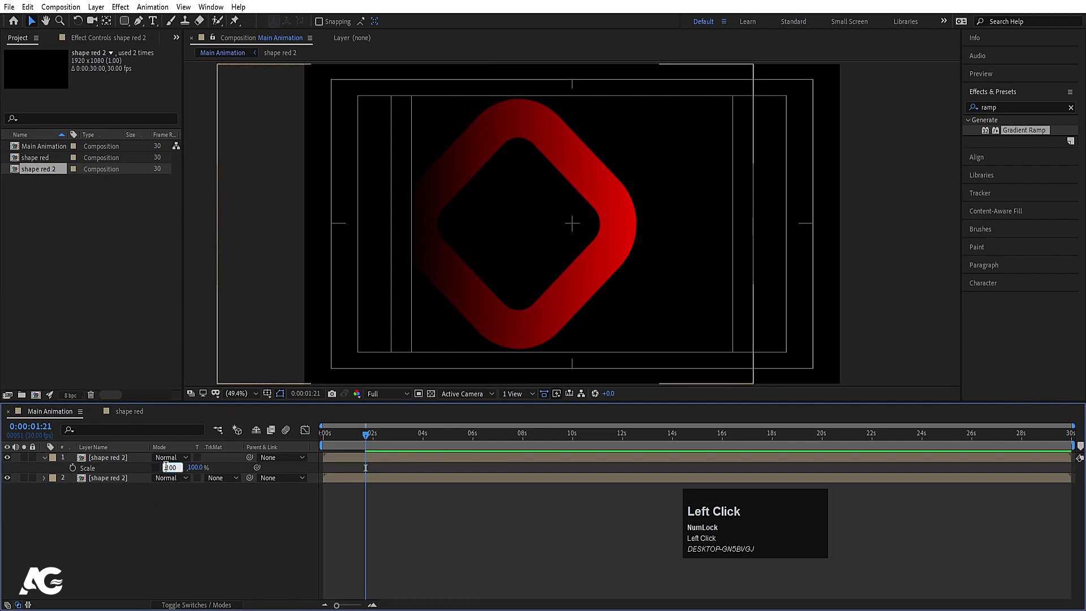
pyautogui.press('-')
pyautogui.press('Return')
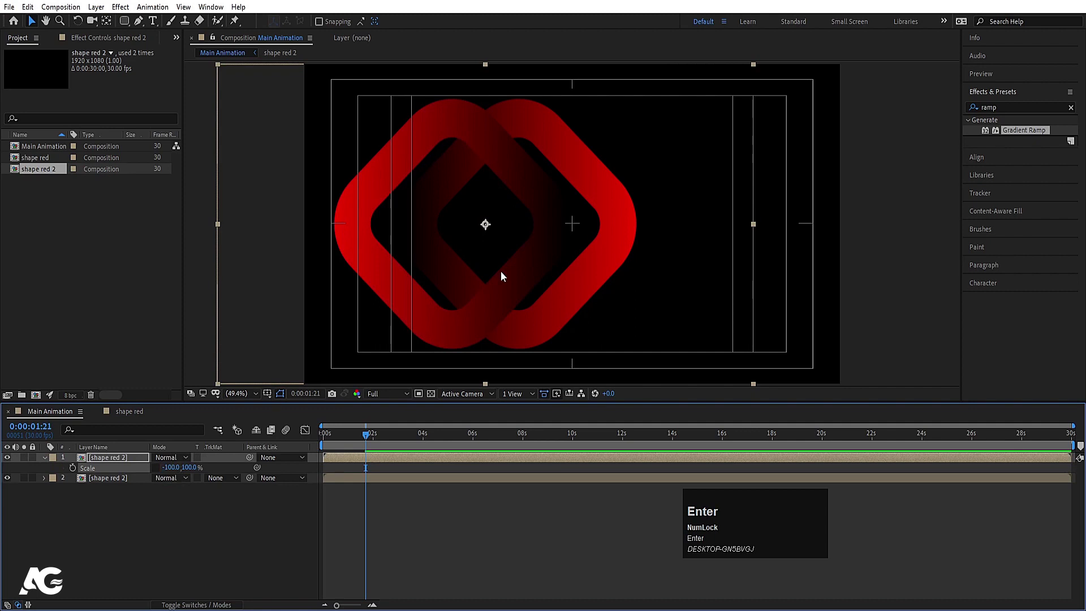
pyautogui.moveTo(376, 247); pyautogui.dragTo(341, 445)
# - Preview the interlocking rings and select the top ring layer
pyautogui.press('space')
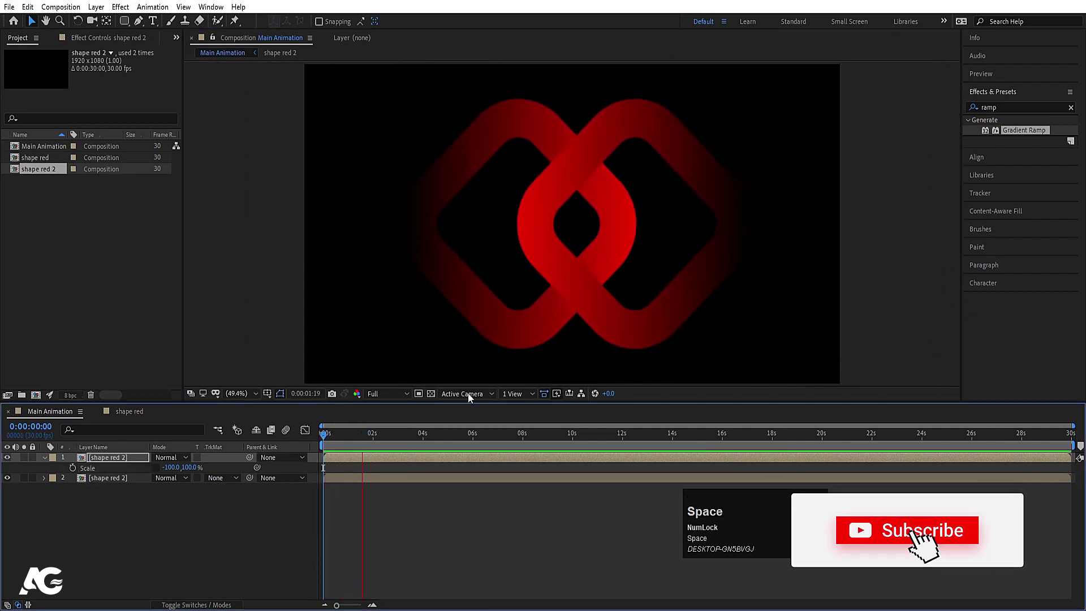
pyautogui.click(171, 534)
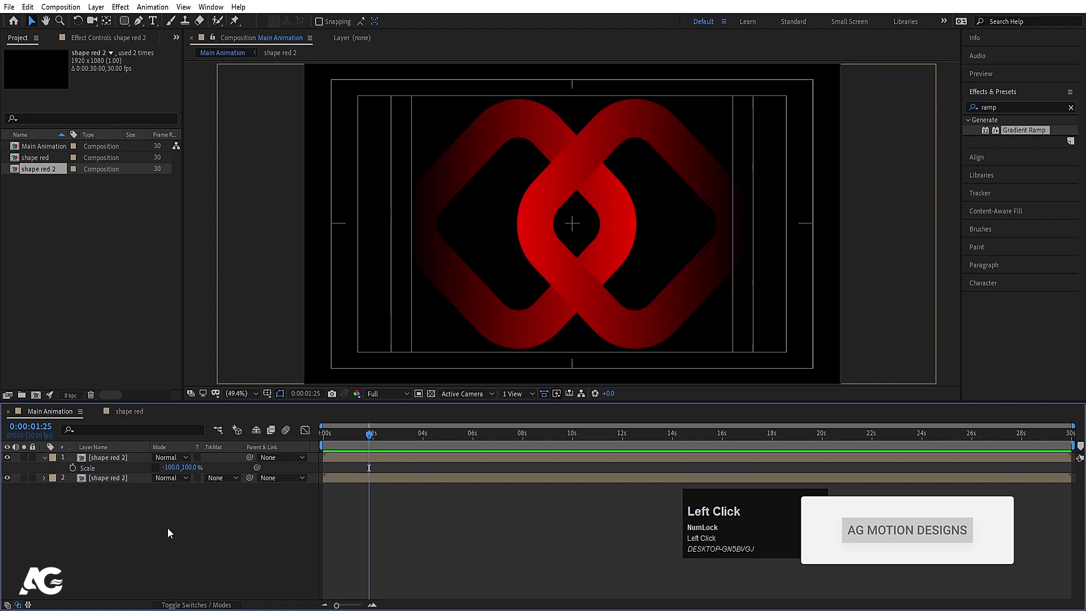
pyautogui.press('u')
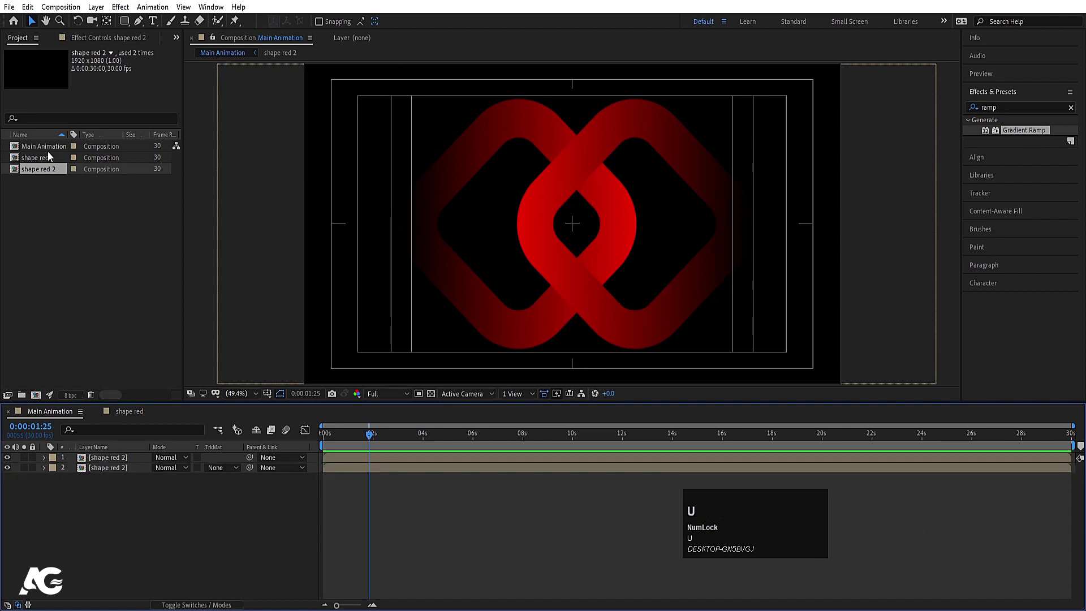
pyautogui.click(46, 164)
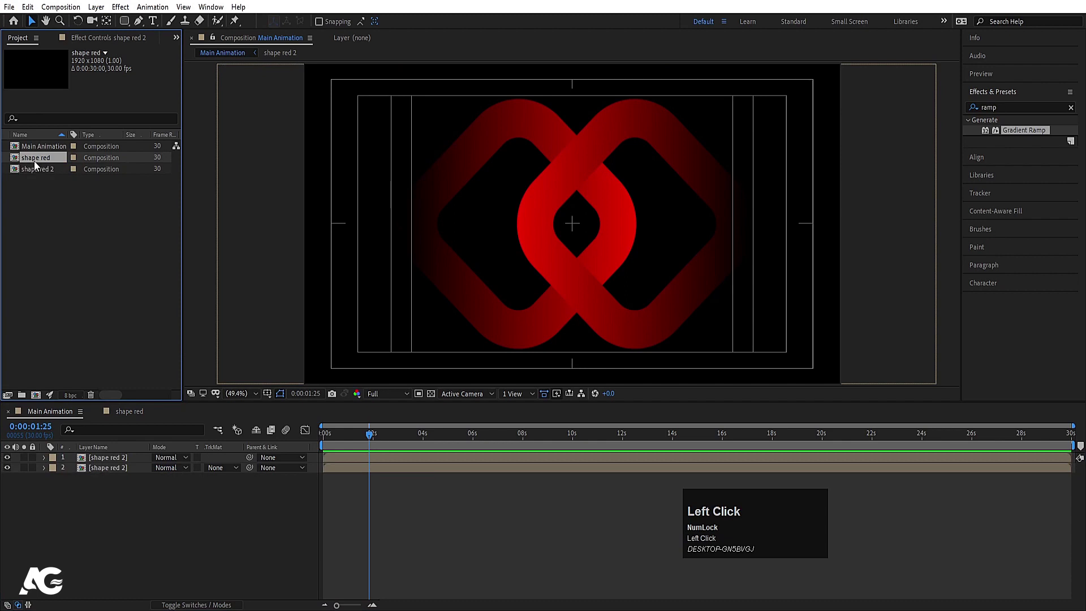
pyautogui.click(37, 166)
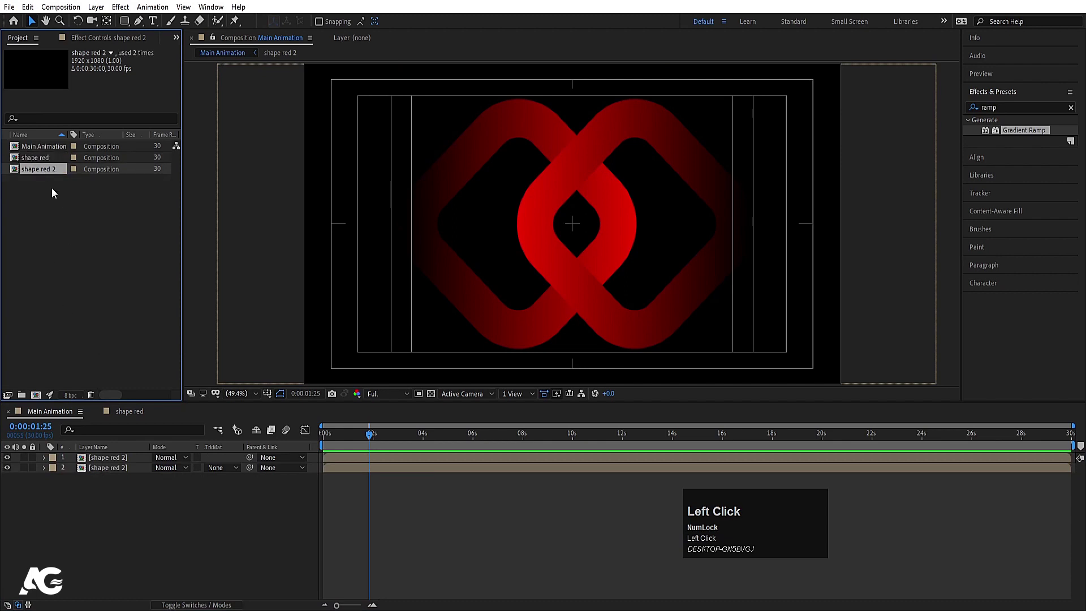
pyautogui.click(118, 464)
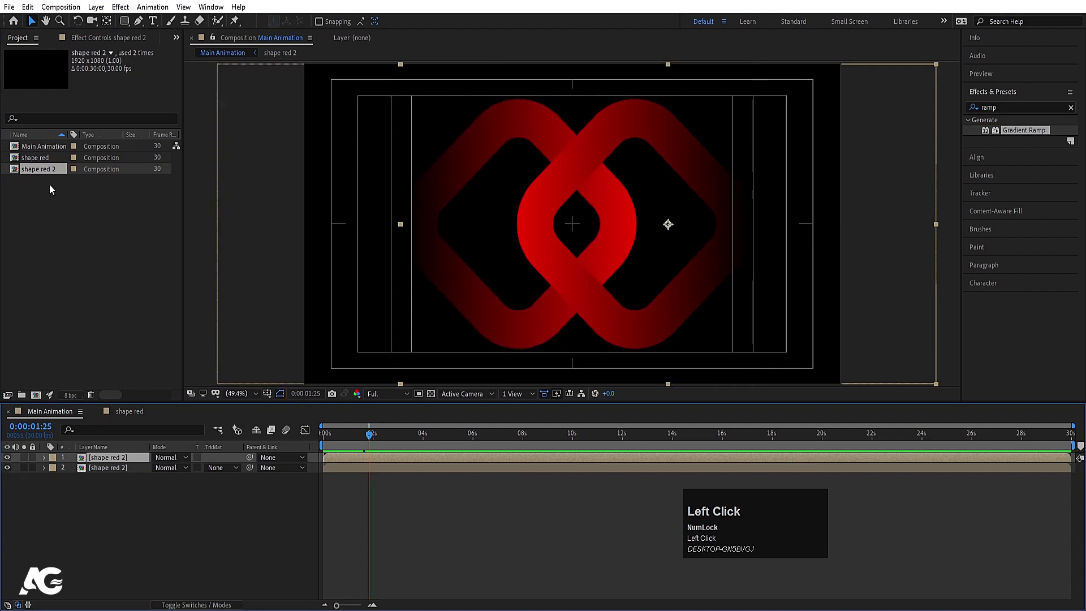
# - Swap the lower ring layer's source for 'shape red' and bring up 'shape red 2' composition settings
pyautogui.click(31, 166)
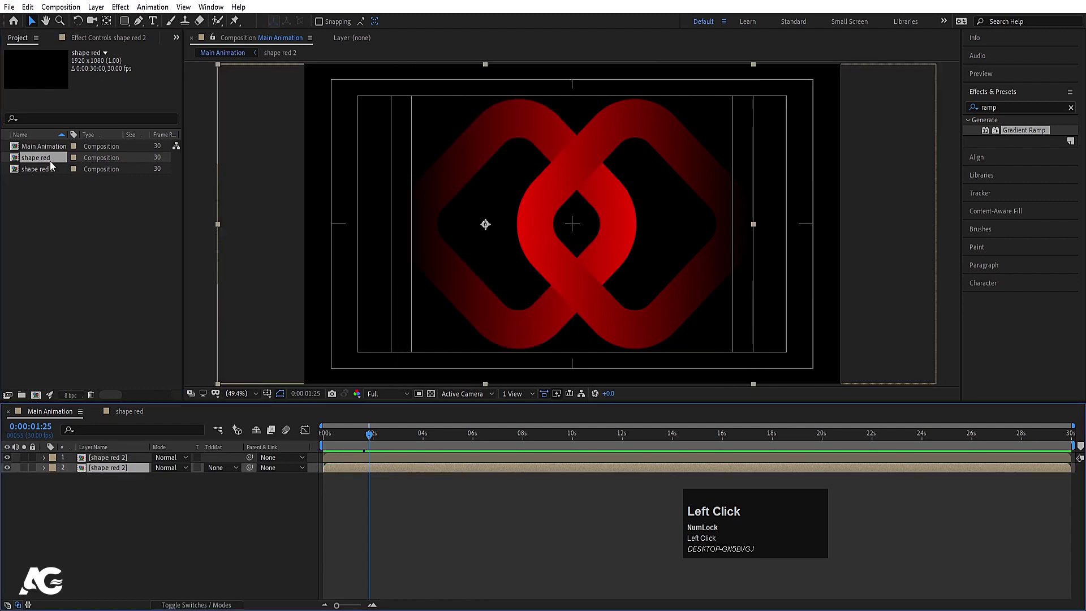
pyautogui.press('alt+Num_Lock')
pyautogui.click(51, 165)
pyautogui.moveTo(44, 164); pyautogui.dragTo(117, 486)
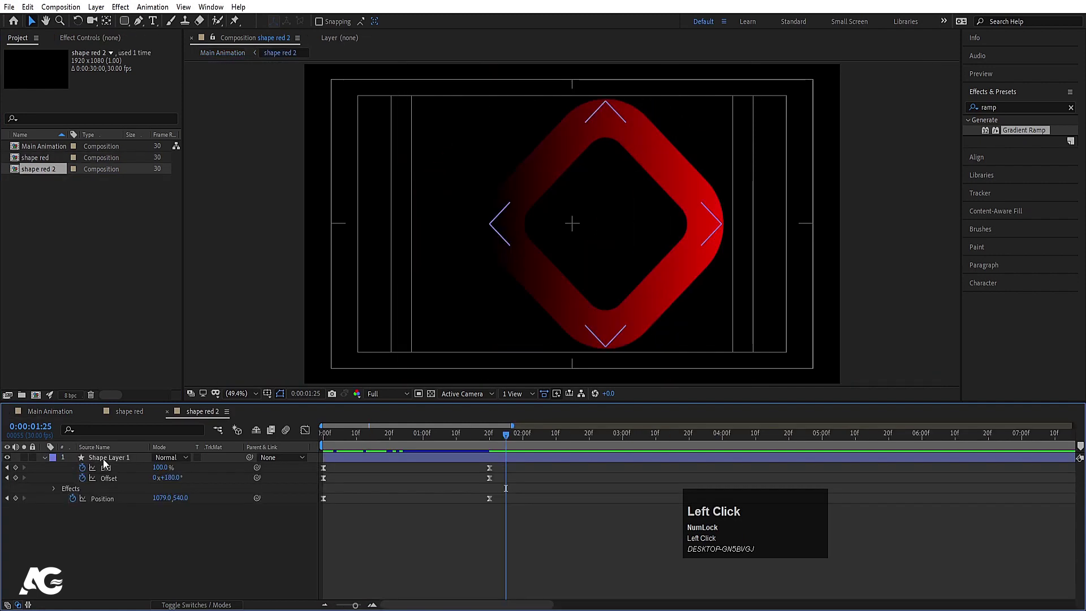
pyautogui.press('u')
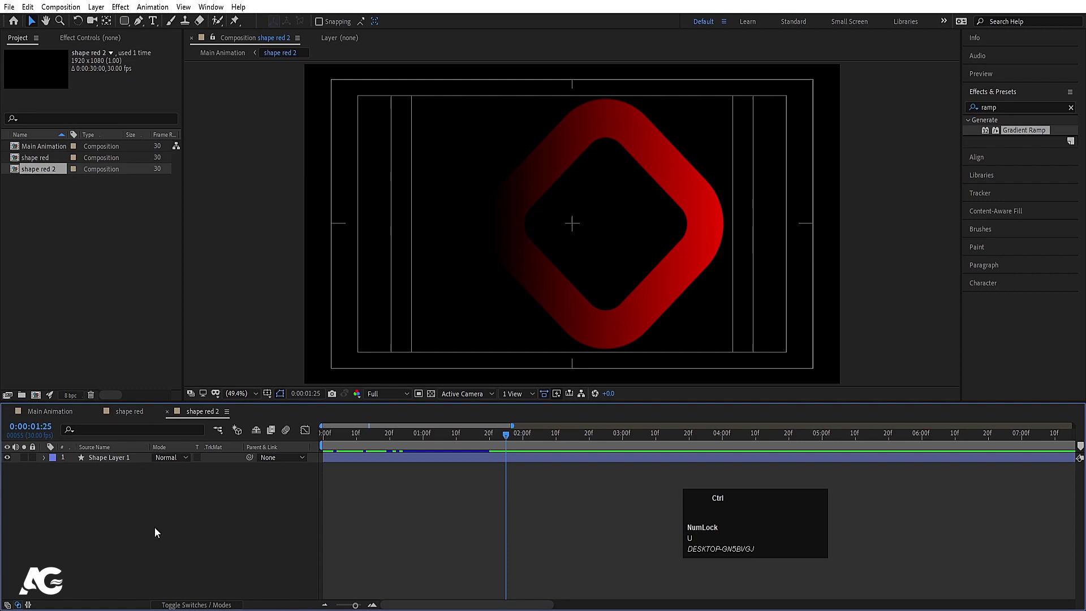
pyautogui.press('ctrl+k')
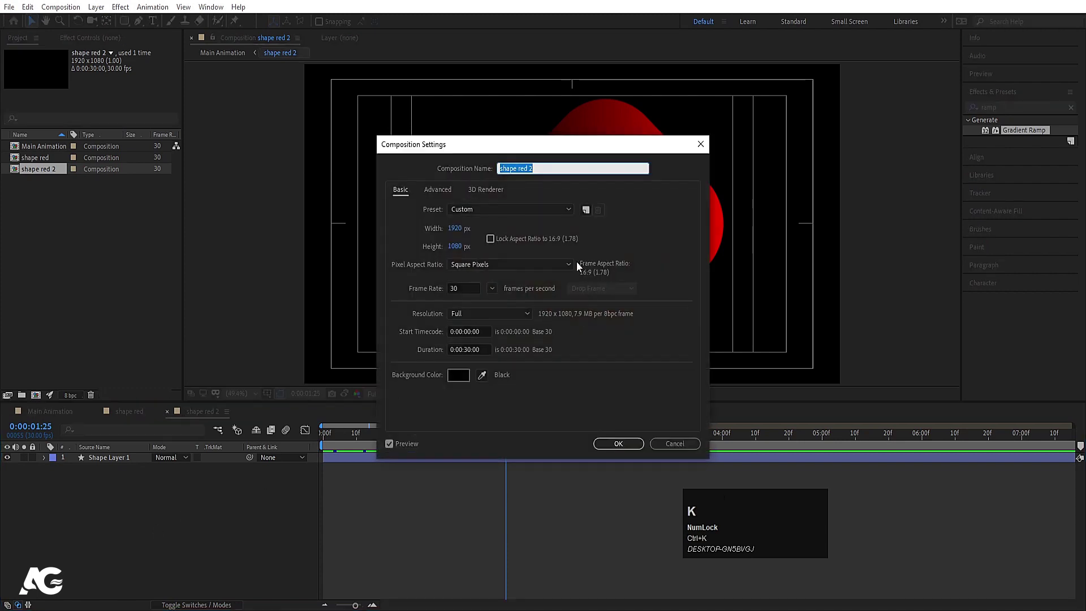
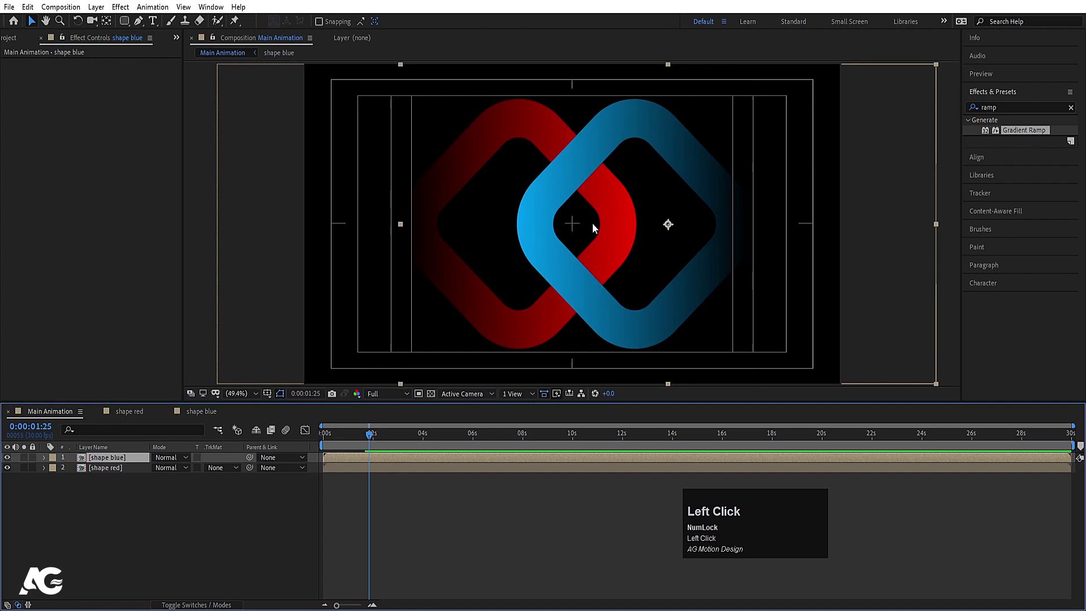
# - Give the second ring a green gradient, rename its comp 'shape green', return to Main Animation
pyautogui.click(208, 421)
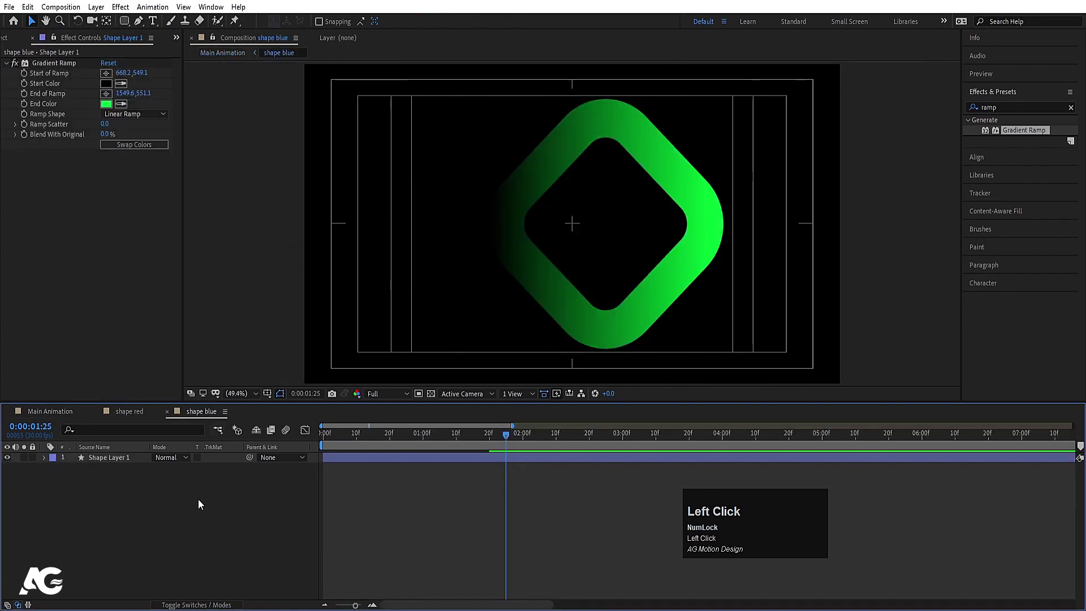
pyautogui.press('ctrl+k')
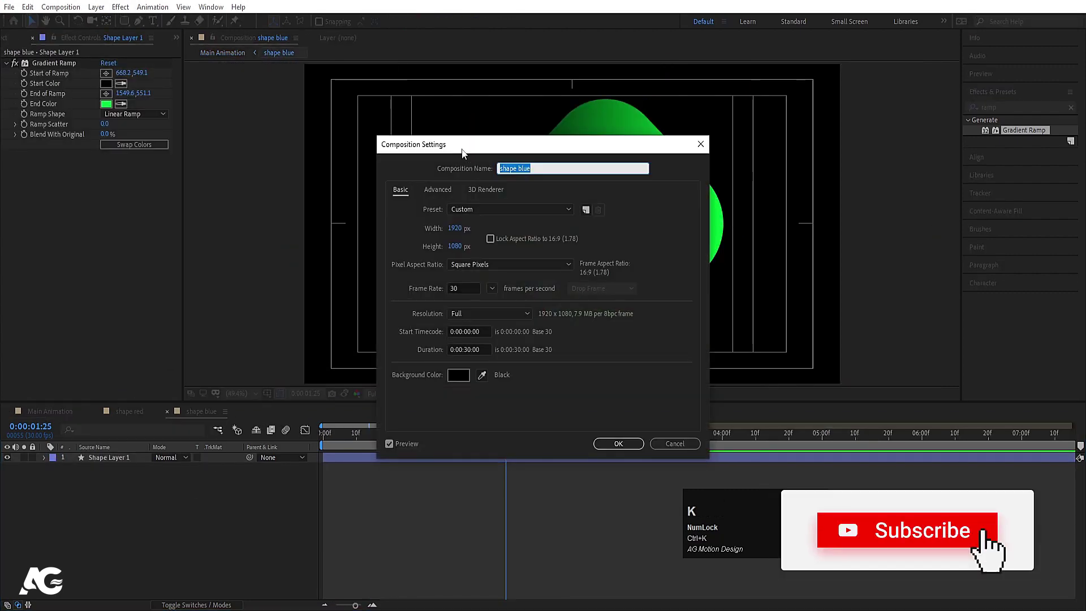
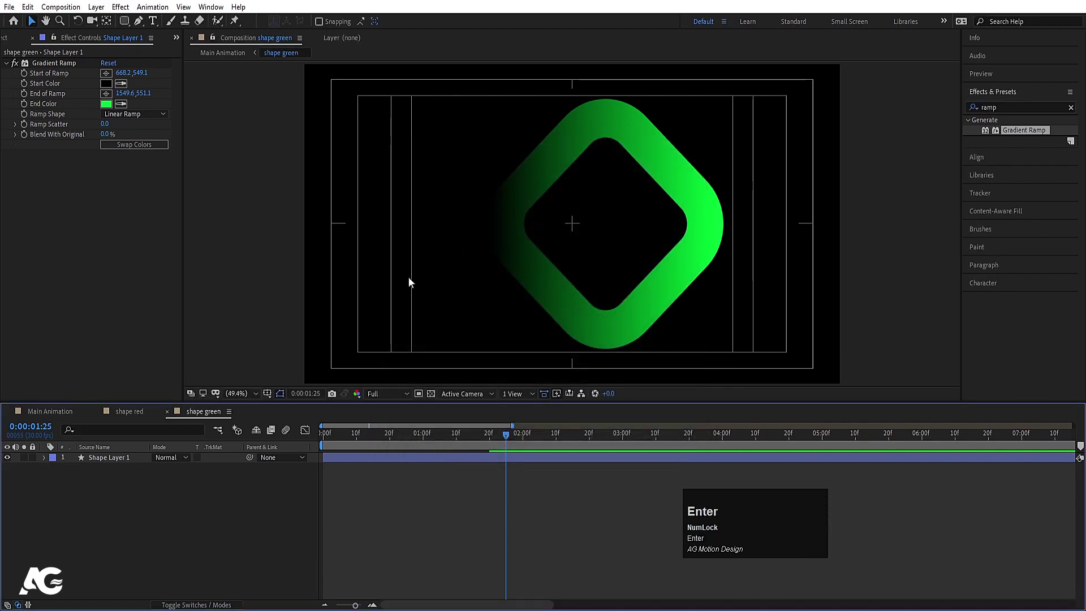
pyautogui.click(53, 416)
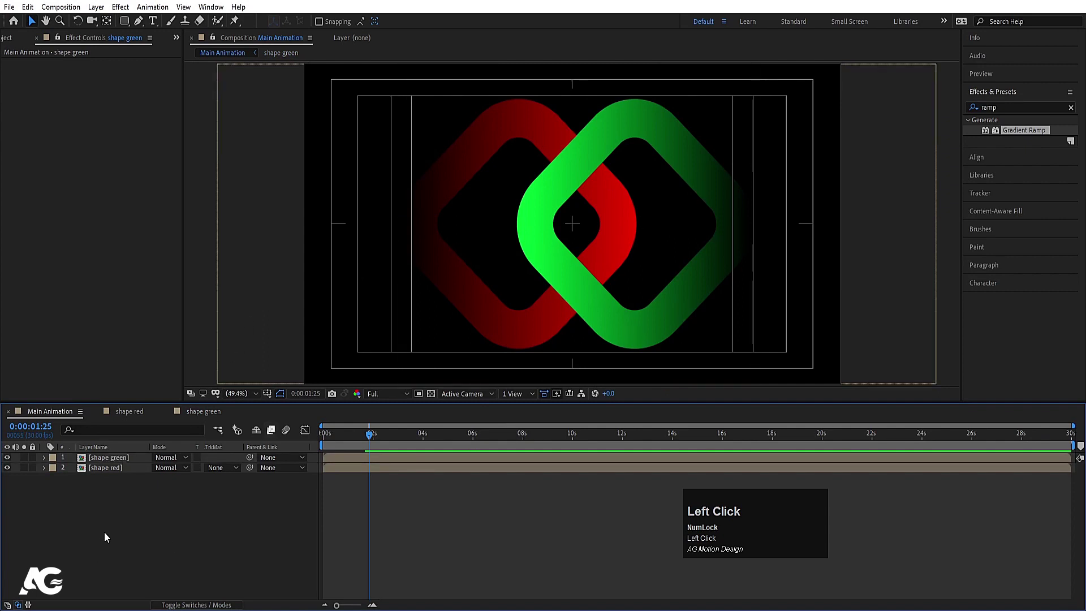
# - Duplicate and mask the green ring with the Pen tool so the rings interweave with the red layer
pyautogui.click(101, 417)
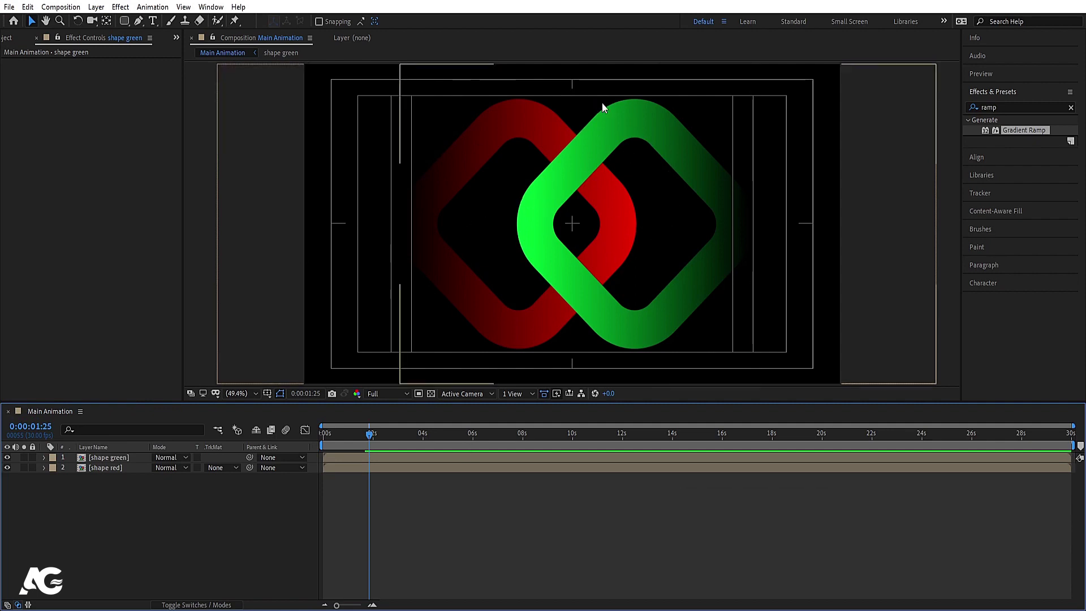
pyautogui.click(126, 460)
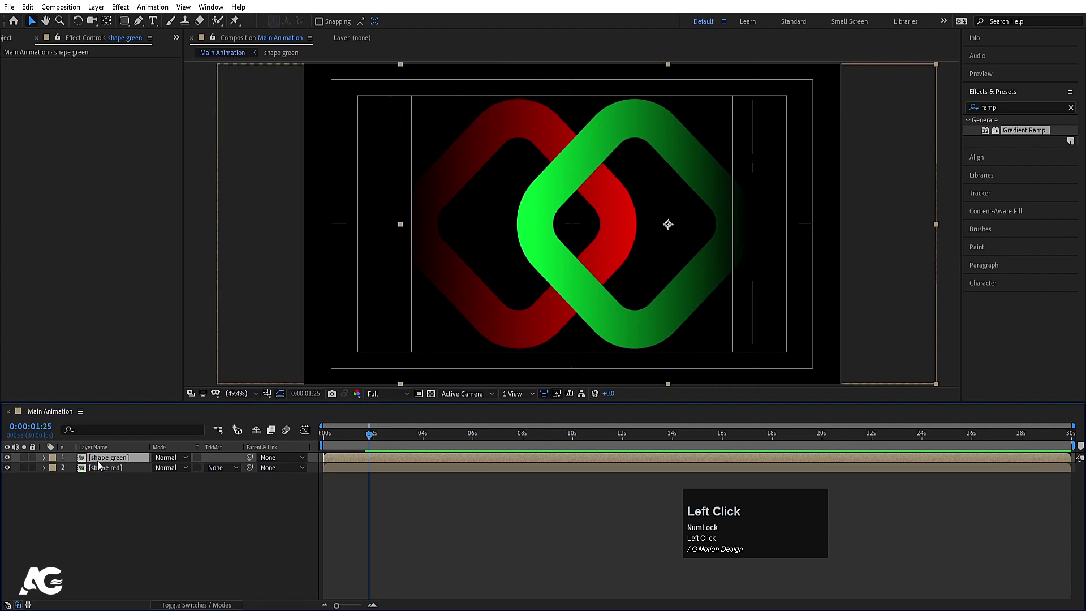
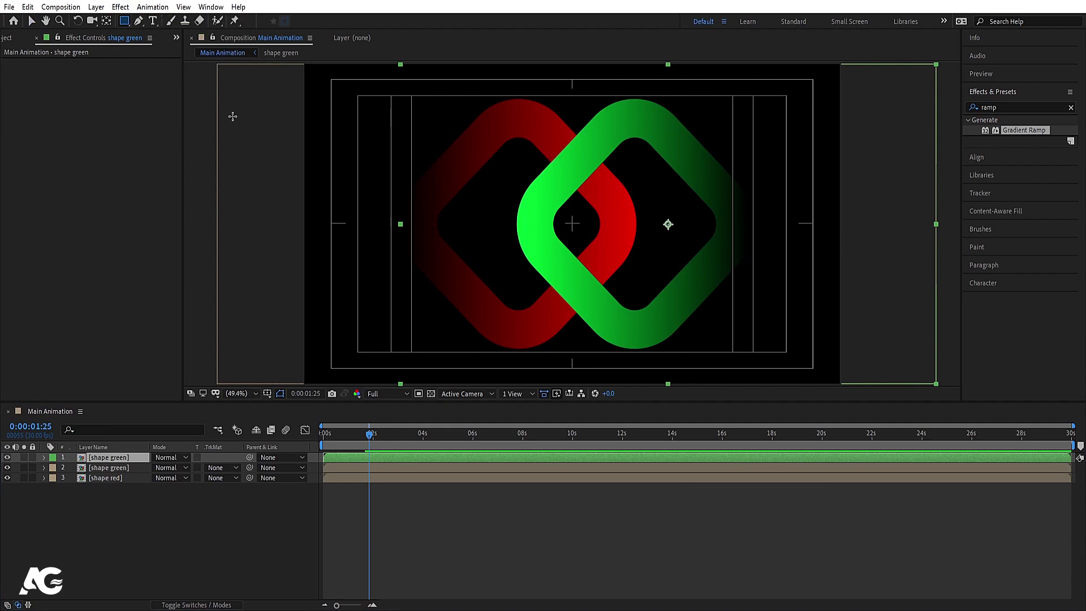
pyautogui.press('g')
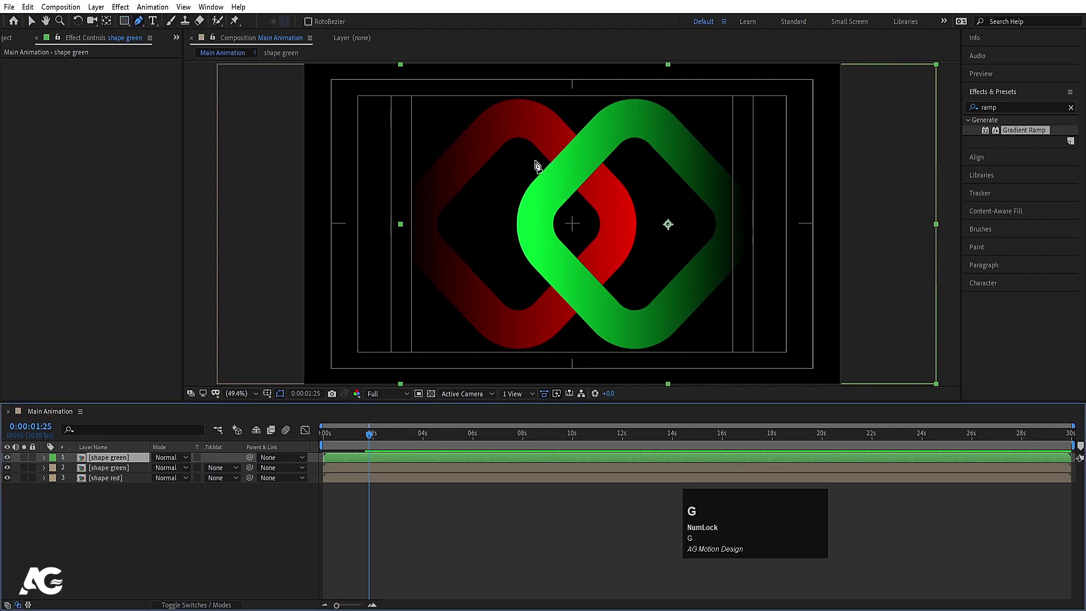
pyautogui.click(132, 459)
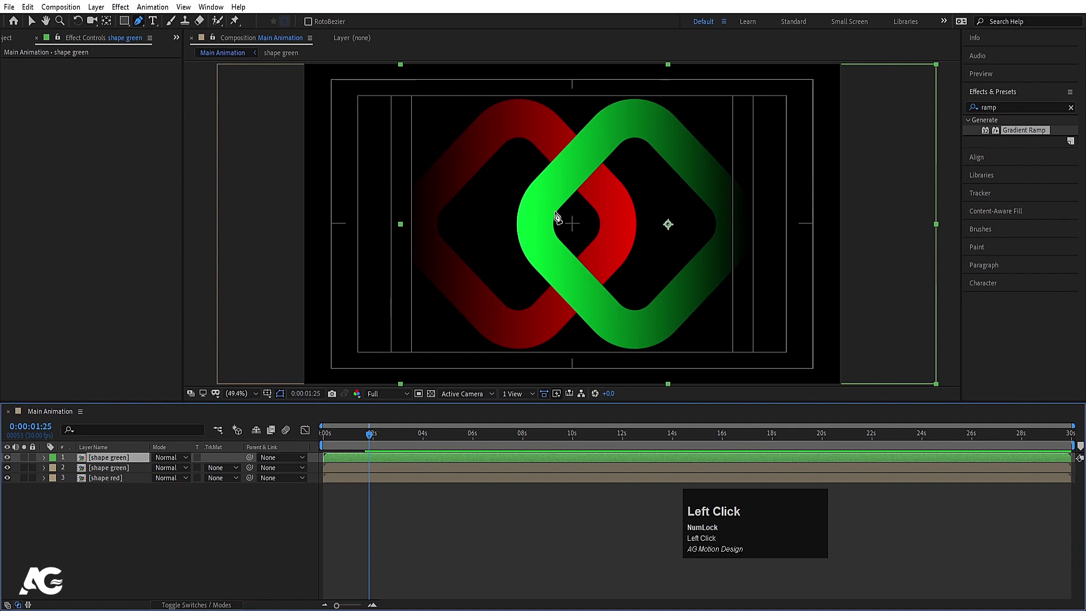
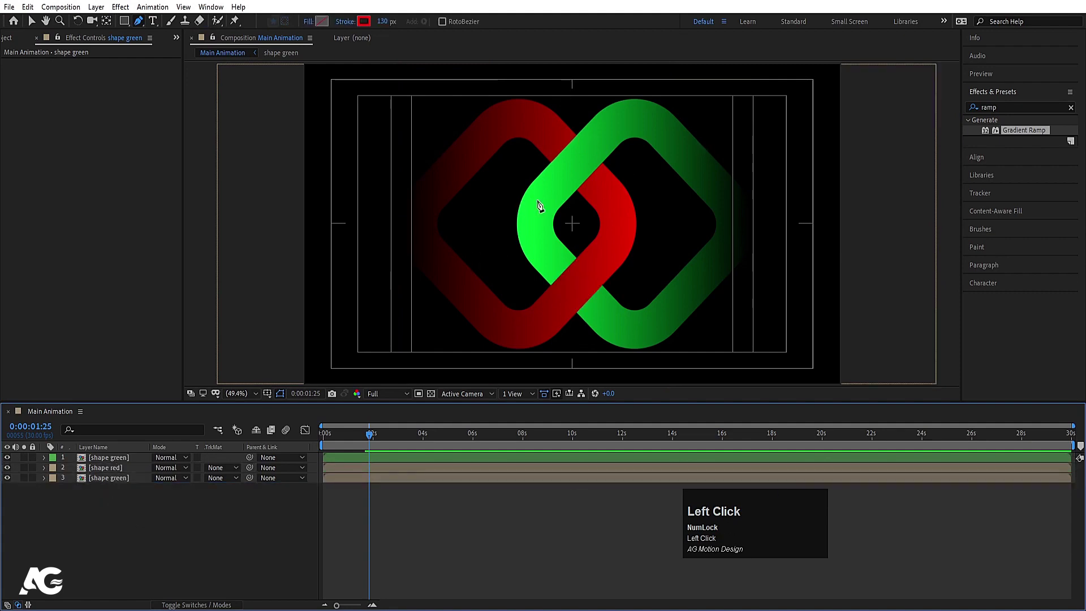
pyautogui.click(71, 575)
pyautogui.press('space')
pyautogui.click(98, 476)
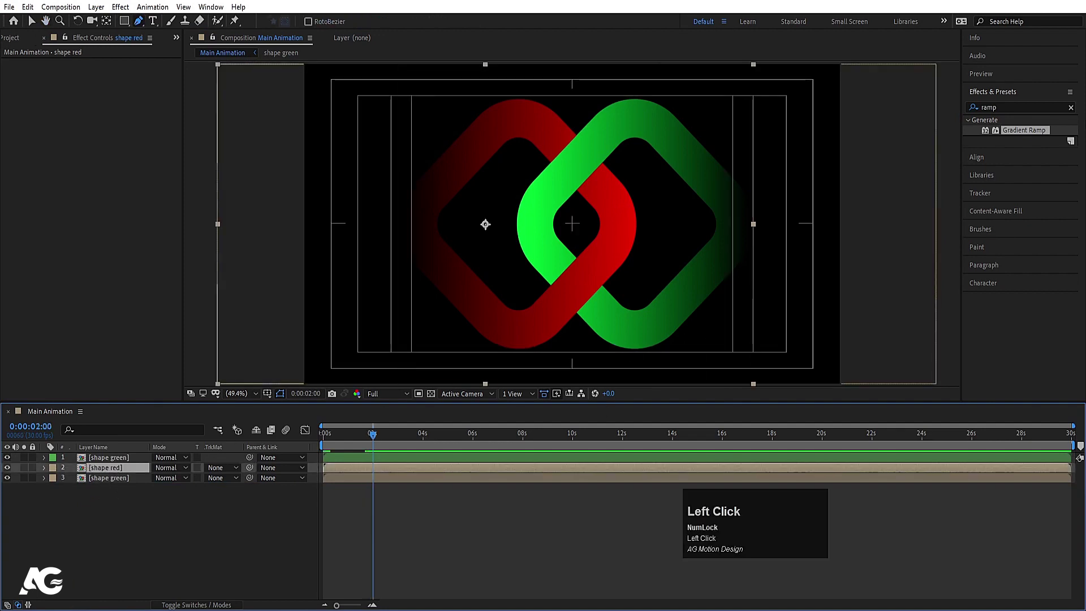
pyautogui.press('ctrl+a')
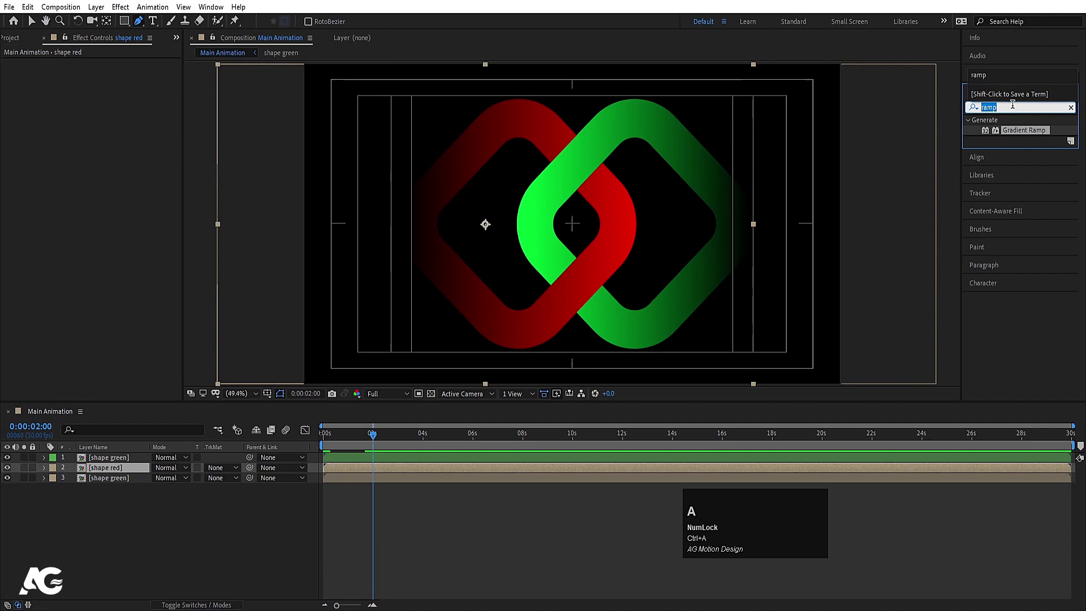
# - Apply Drop Shadow to shape red with Distance 30 and Softness 100
pyautogui.write('drop')
pyautogui.click(1012, 260)
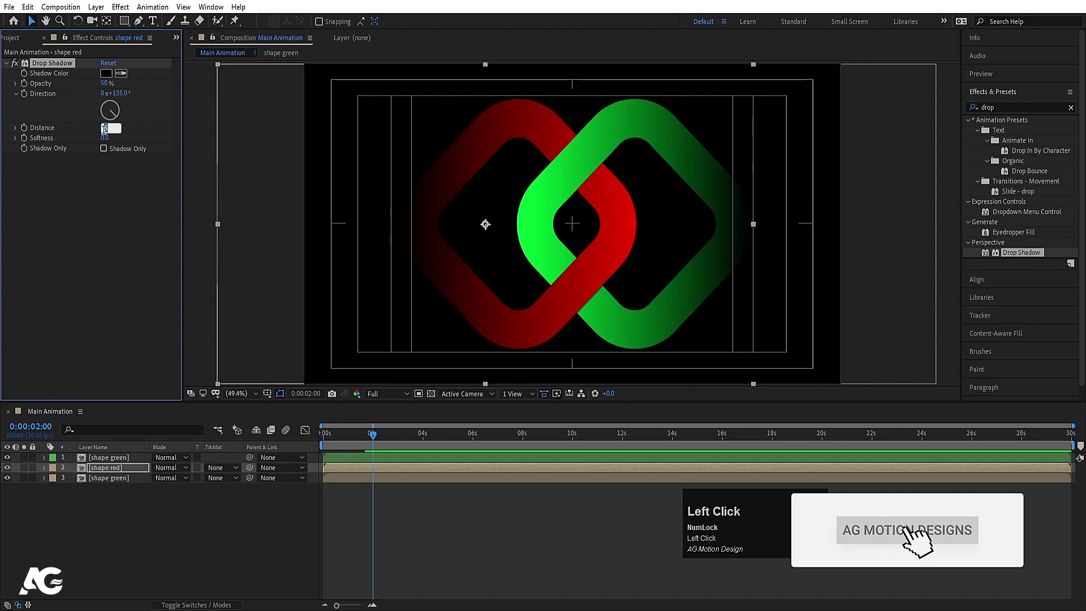
pyautogui.press('Return')
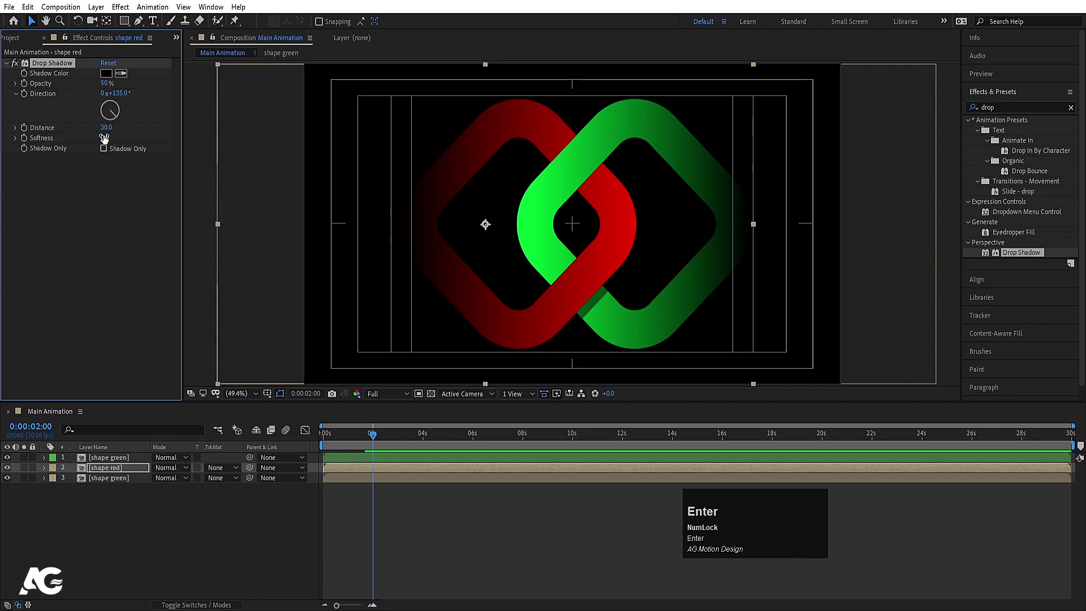
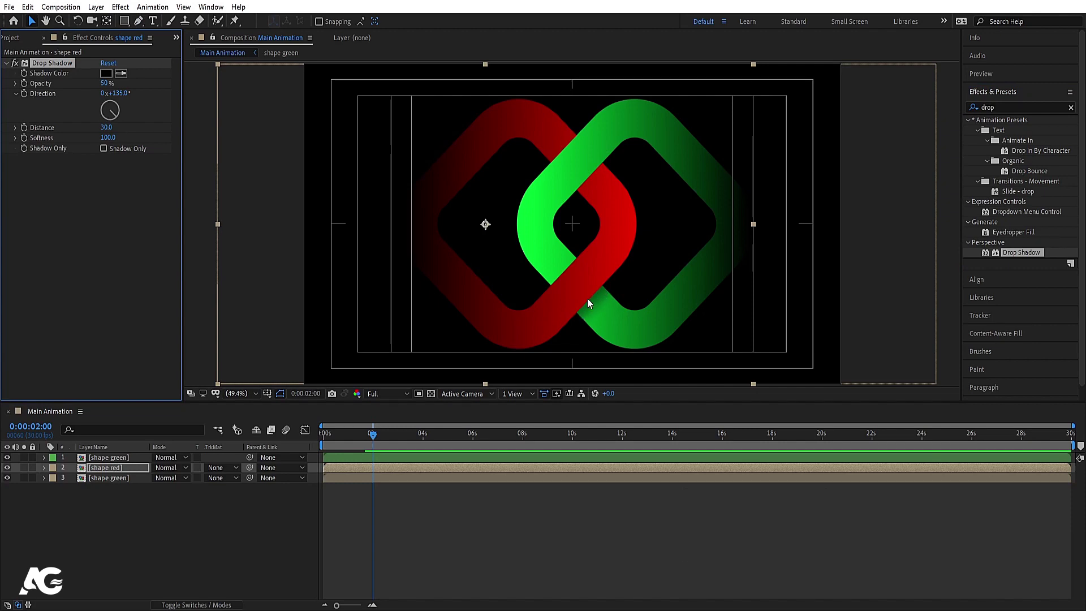
pyautogui.click(213, 534)
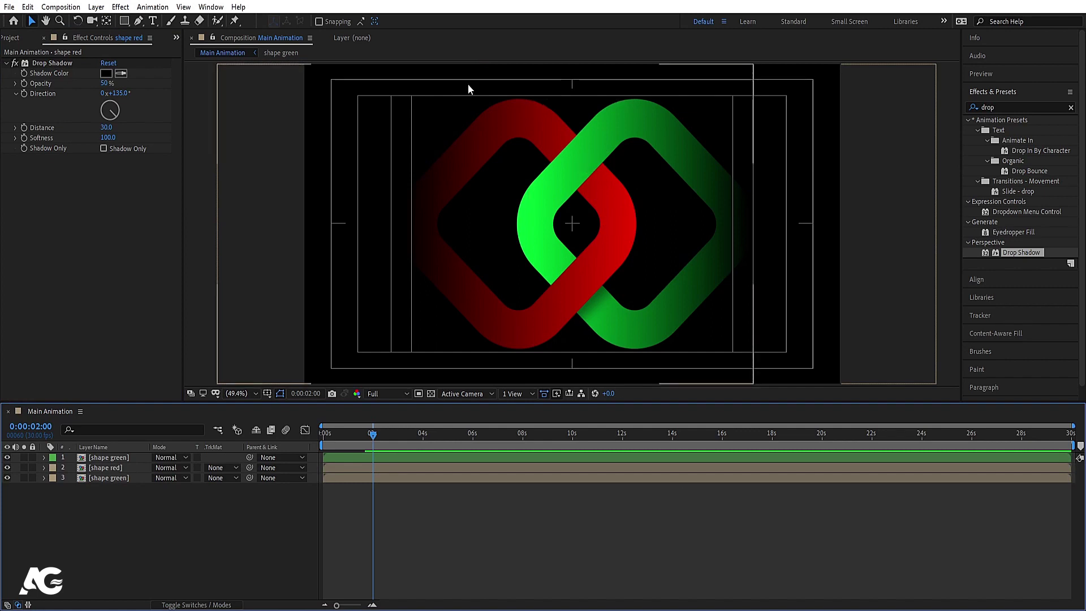
# - Duplicate shape green as a layer named 'shadow' placed below the top green layer
pyautogui.click(118, 519)
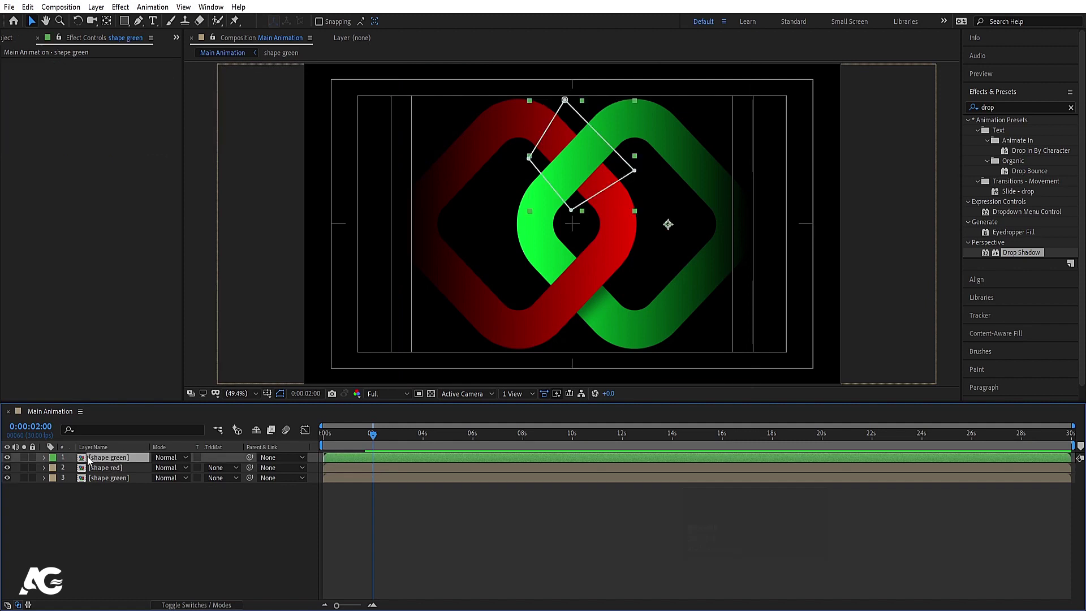
pyautogui.click(23, 460)
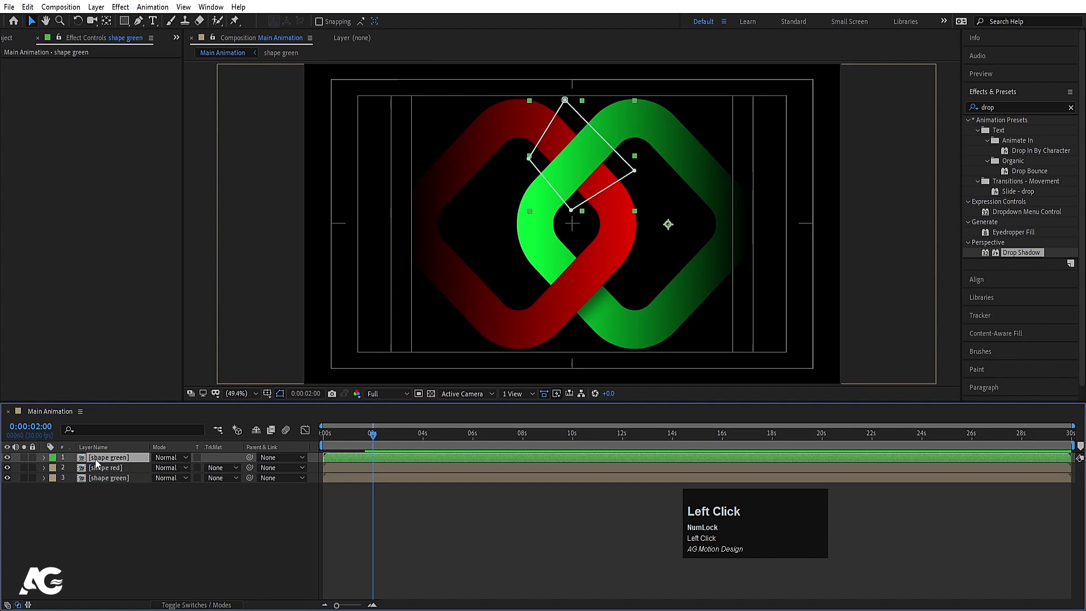
pyautogui.press('ctrl+d')
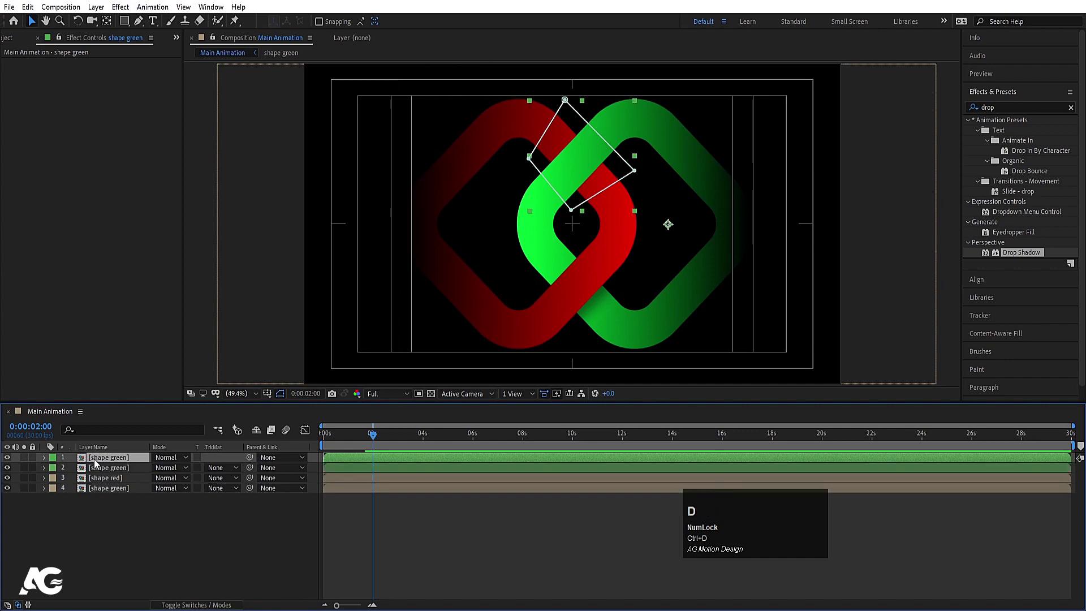
pyautogui.press('Return')
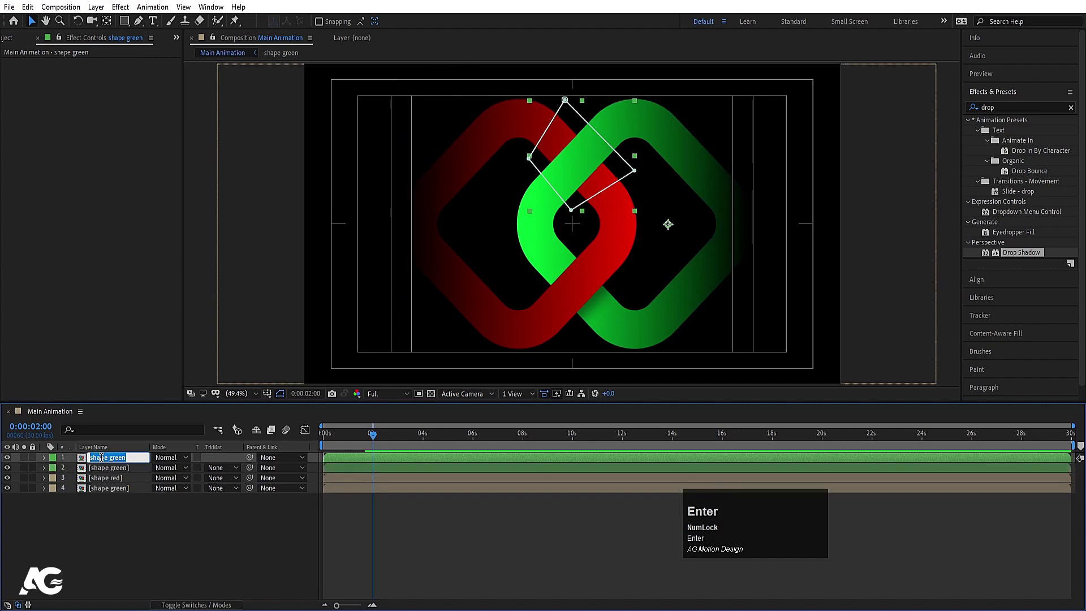
pyautogui.write('shadow')
pyautogui.press('Return')
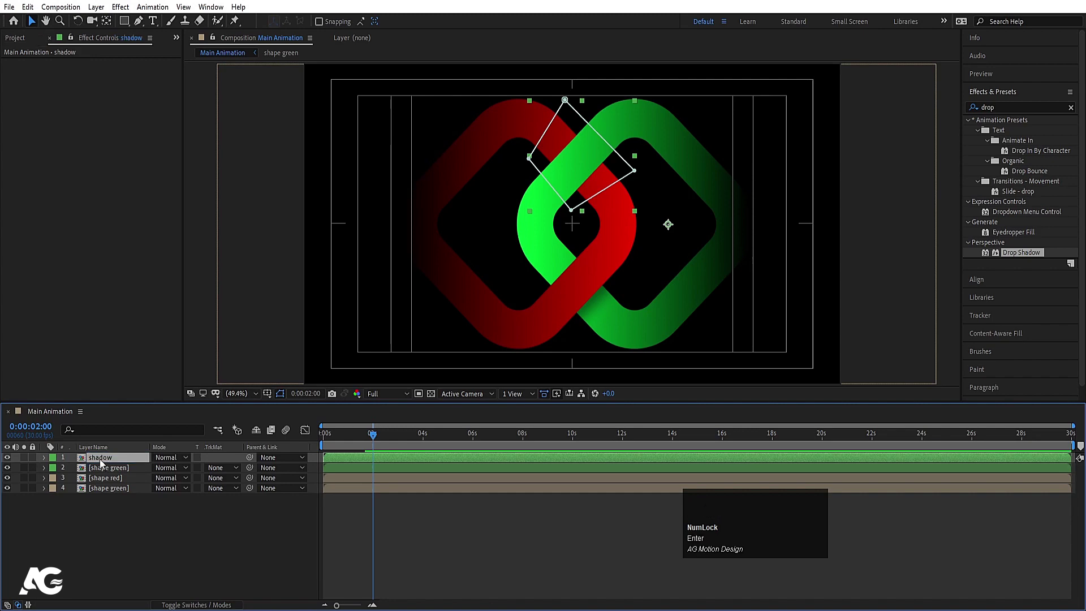
pyautogui.moveTo(99, 461); pyautogui.dragTo(108, 481)
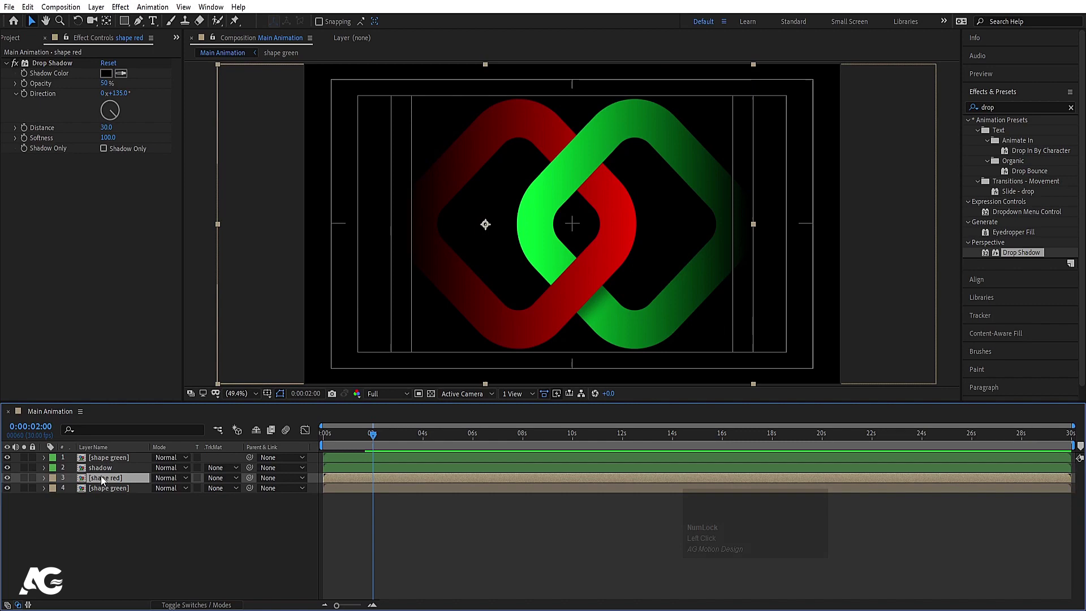
# - Duplicate shape red without its Drop Shadow, name it 'shadow mask' and place it above shadow
pyautogui.press('ctrl+Num_Lock')
pyautogui.click(104, 481)
pyautogui.press('ctrl+d')
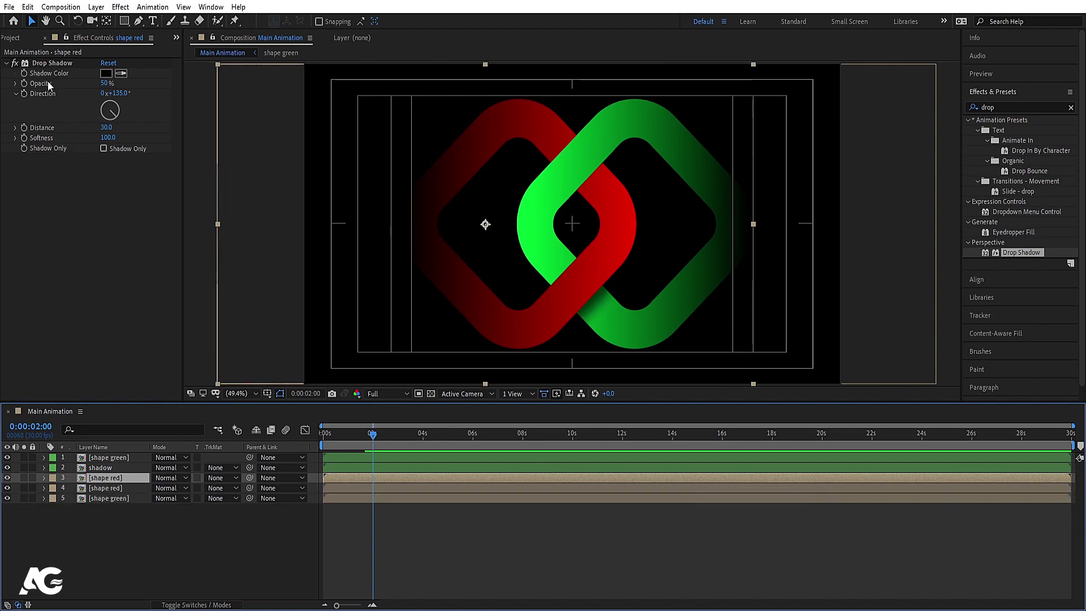
pyautogui.click(45, 72)
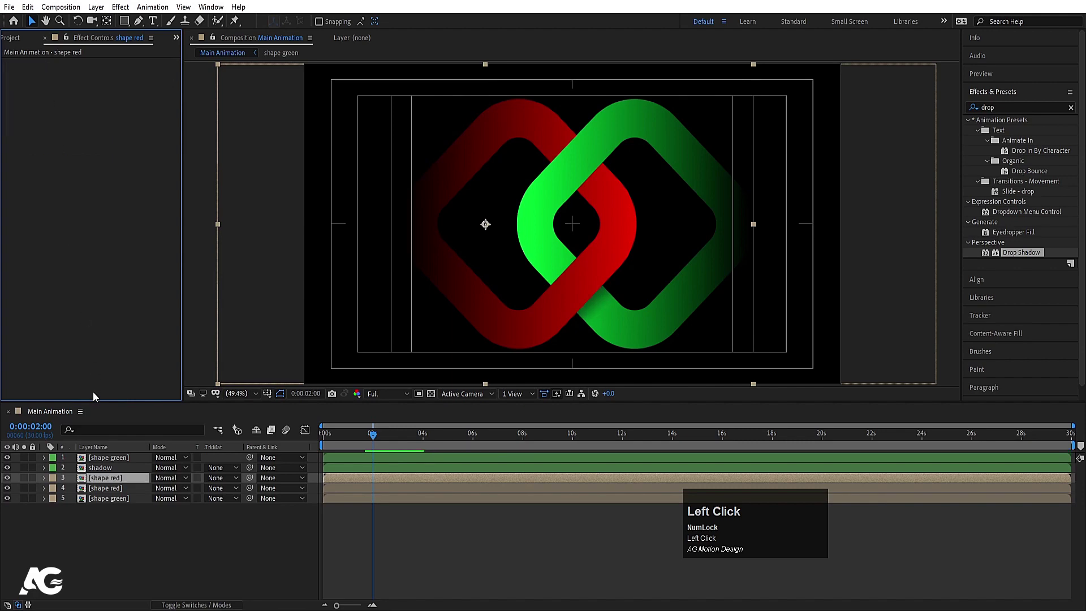
pyautogui.press('Return')
pyautogui.write('shadow')
pyautogui.press('space')
pyautogui.write('mask')
pyautogui.press('Return')
pyautogui.moveTo(116, 485); pyautogui.dragTo(111, 481)
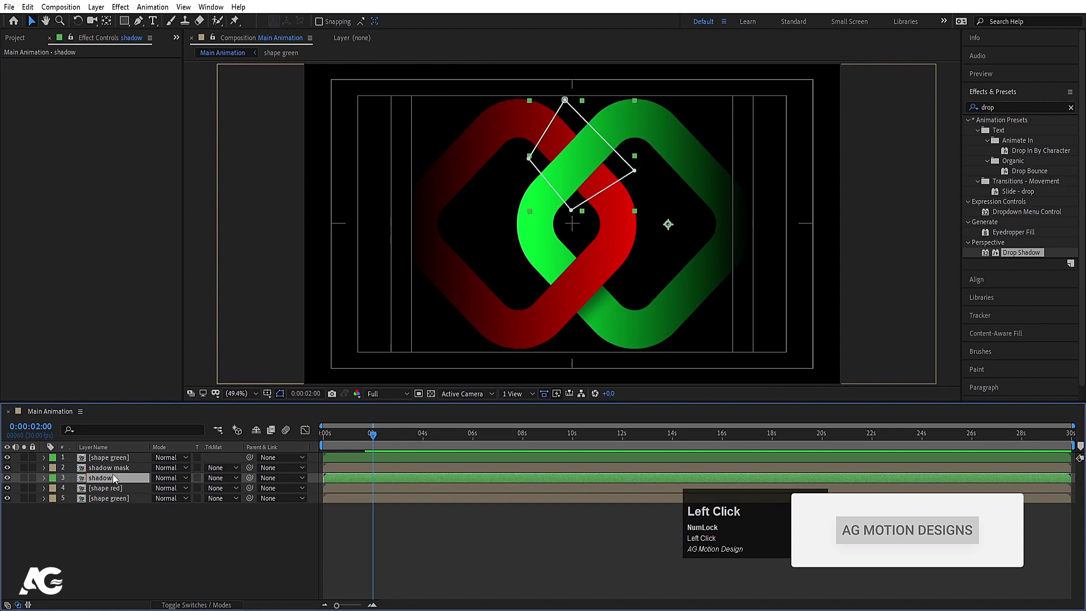
# - Set the shadow layer's track matte to Alpha using shadow mask
pyautogui.press('F4')
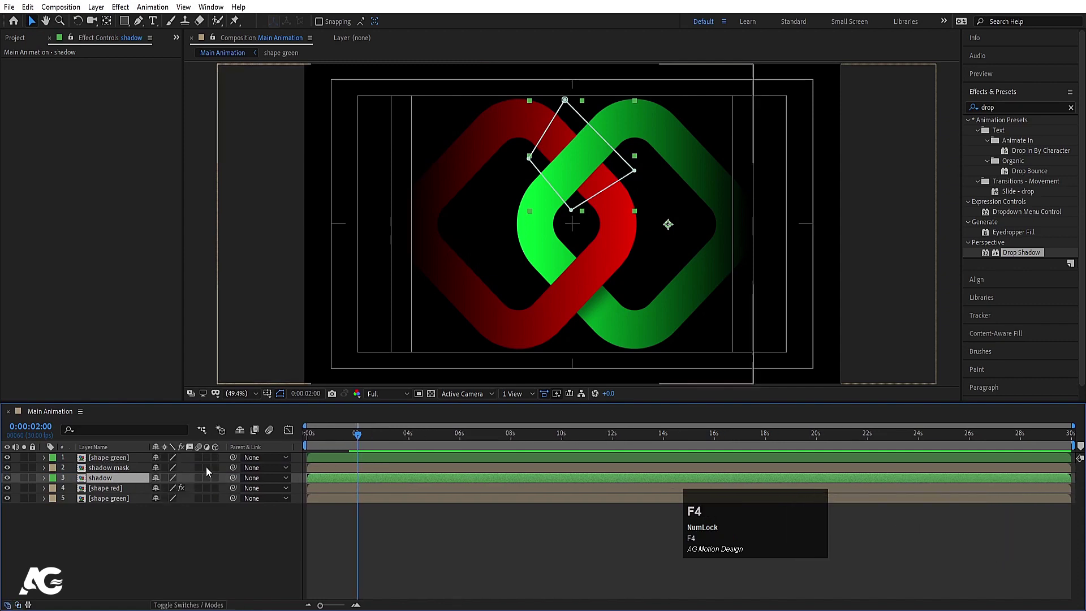
pyautogui.click(216, 485)
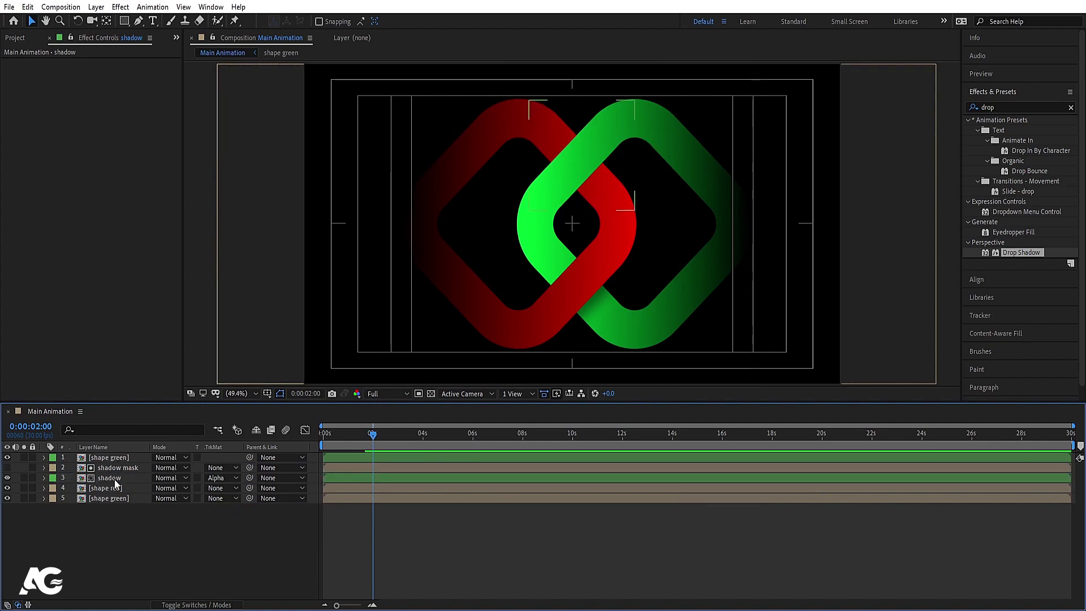
pyautogui.click(115, 482)
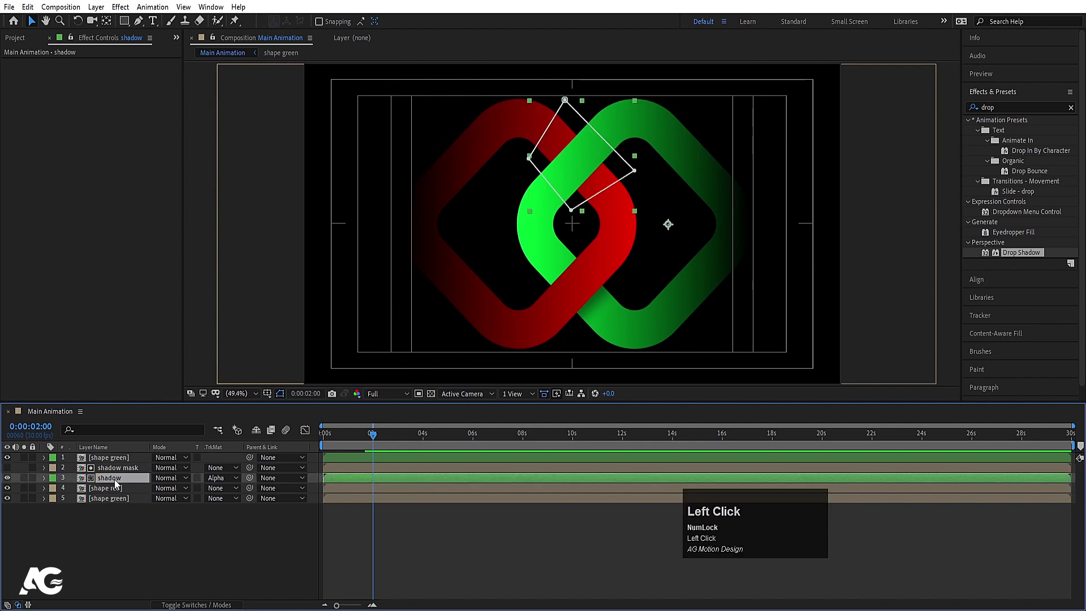
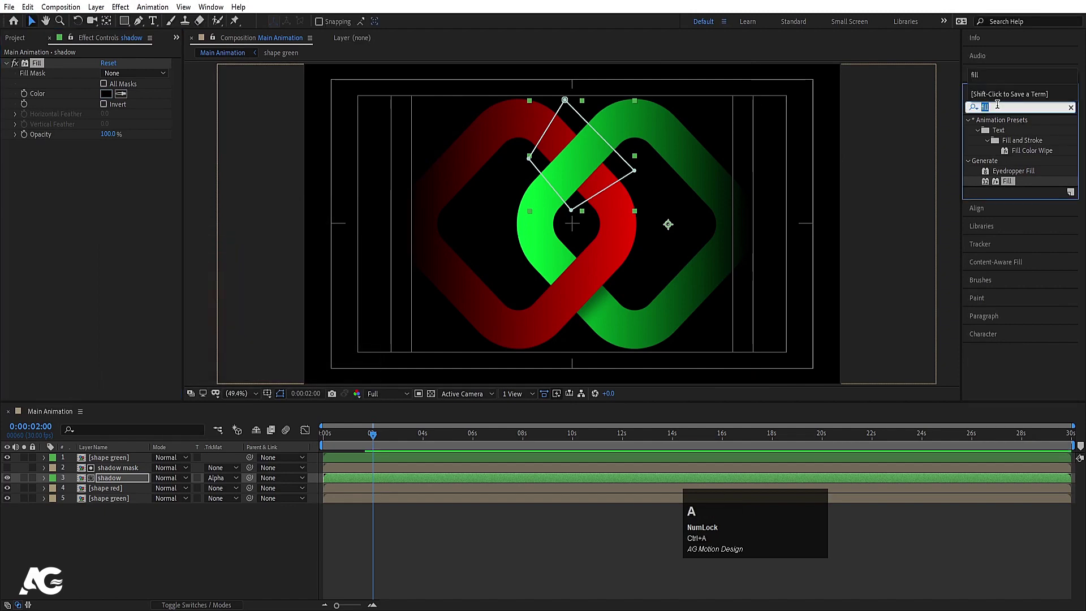
# - Add Fill and Gaussian Blur at 110.4 to the shadow layer with 60% opacity
pyautogui.write('blur')
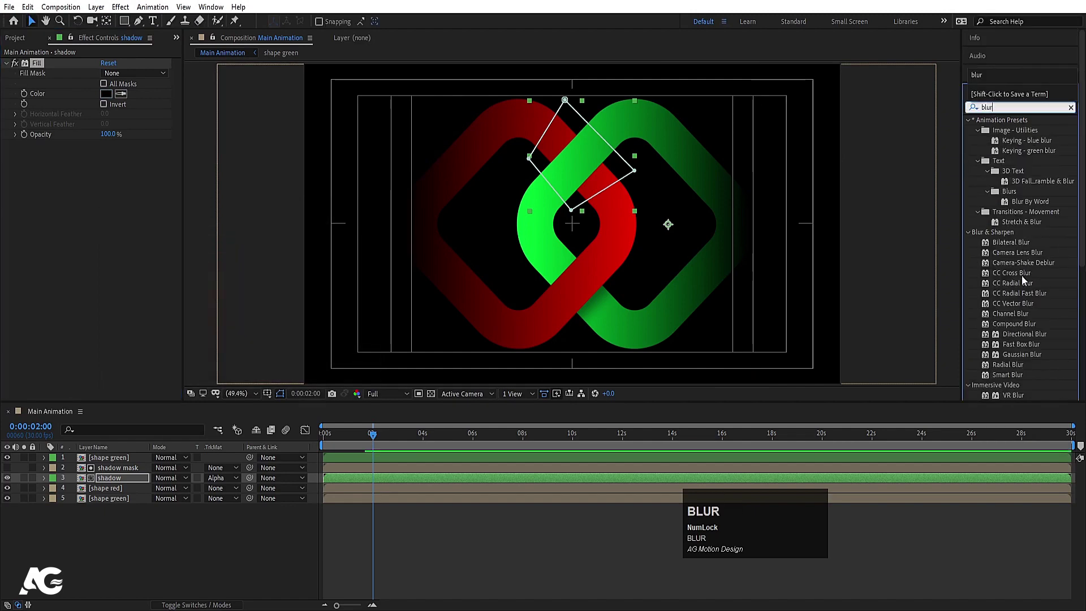
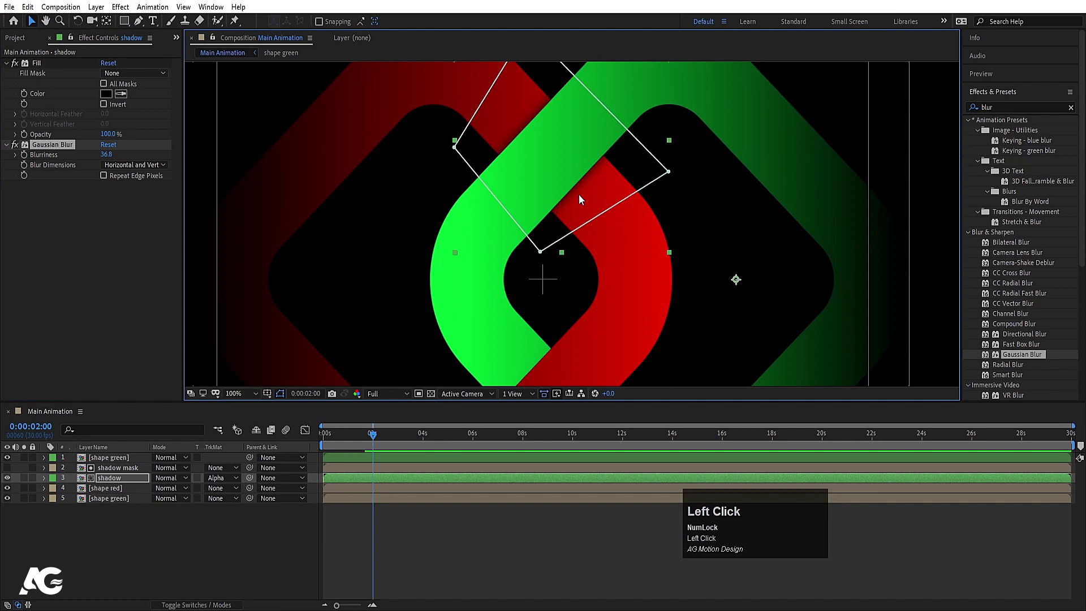
pyautogui.scroll(-3)
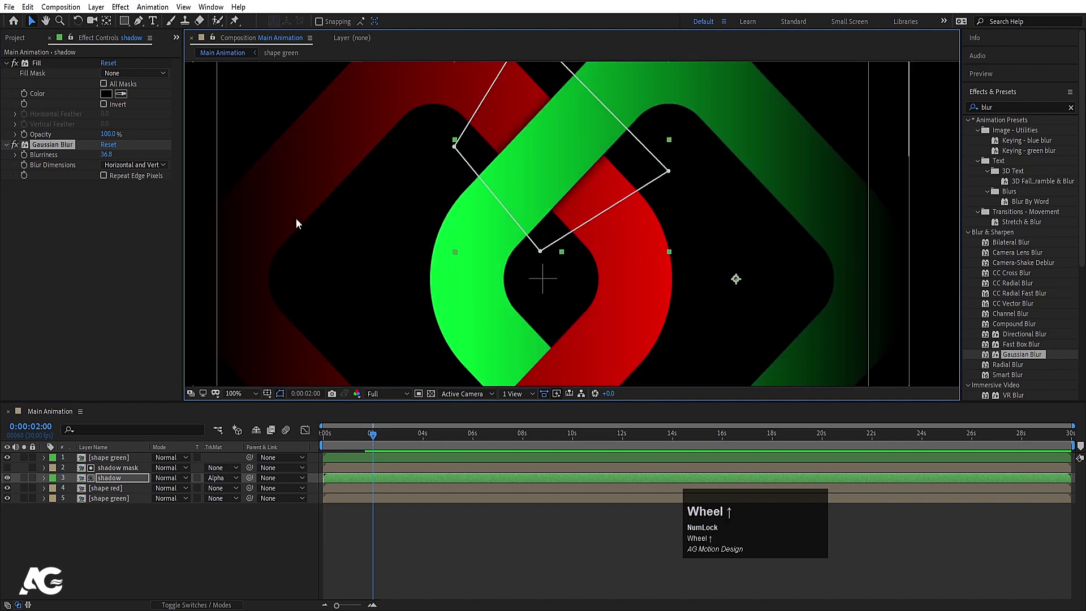
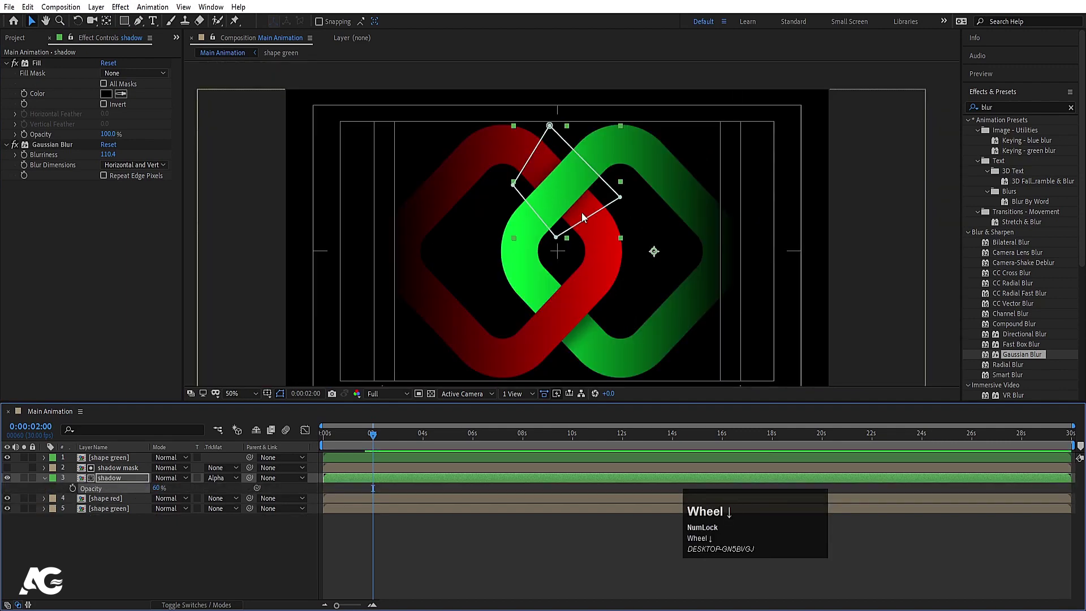
pyautogui.click(105, 480)
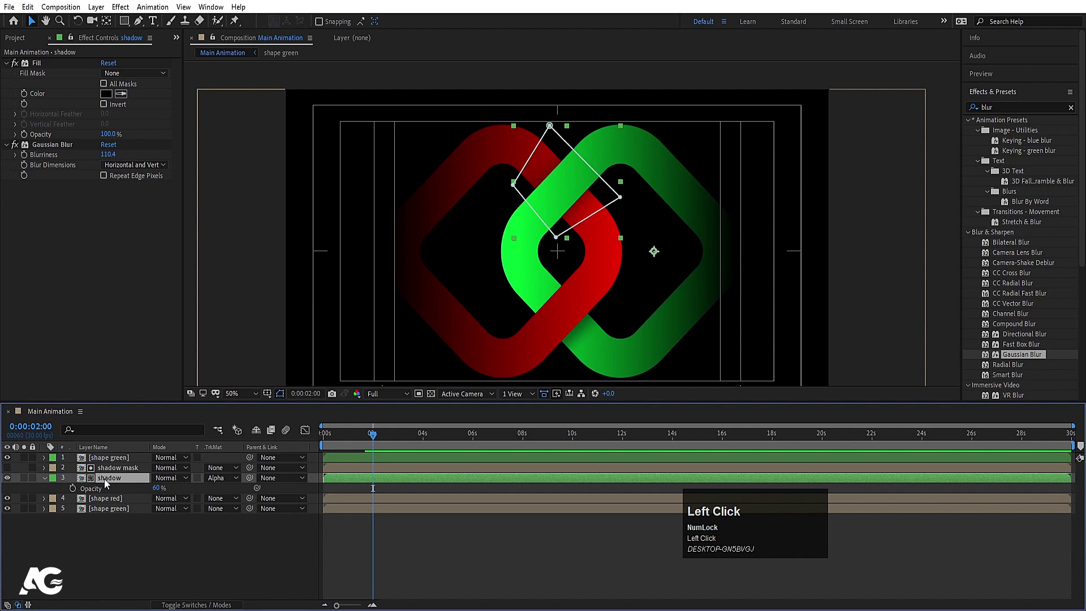
# - Nudge the shadow layer down and right to offset it from the green ring
pyautogui.press('Down')
pyautogui.press('Right')
pyautogui.press('Down')
pyautogui.press('Right')
pyautogui.press('Down')
pyautogui.press('Right')
pyautogui.press('Down')
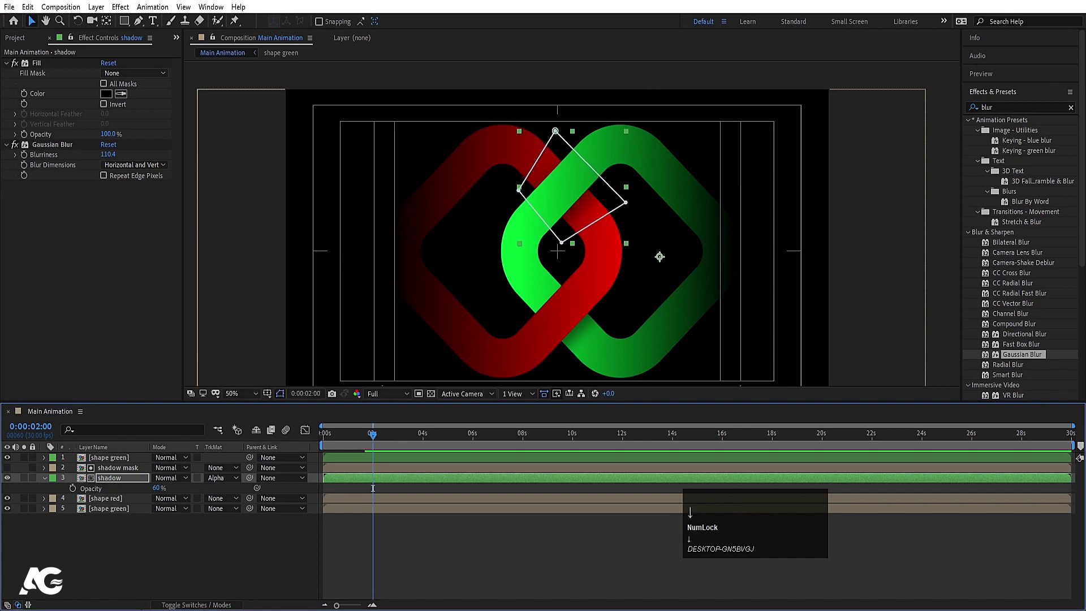
# - Preview the shaded animation and adjust the composition zoom
pyautogui.click(352, 556)
pyautogui.press('space')
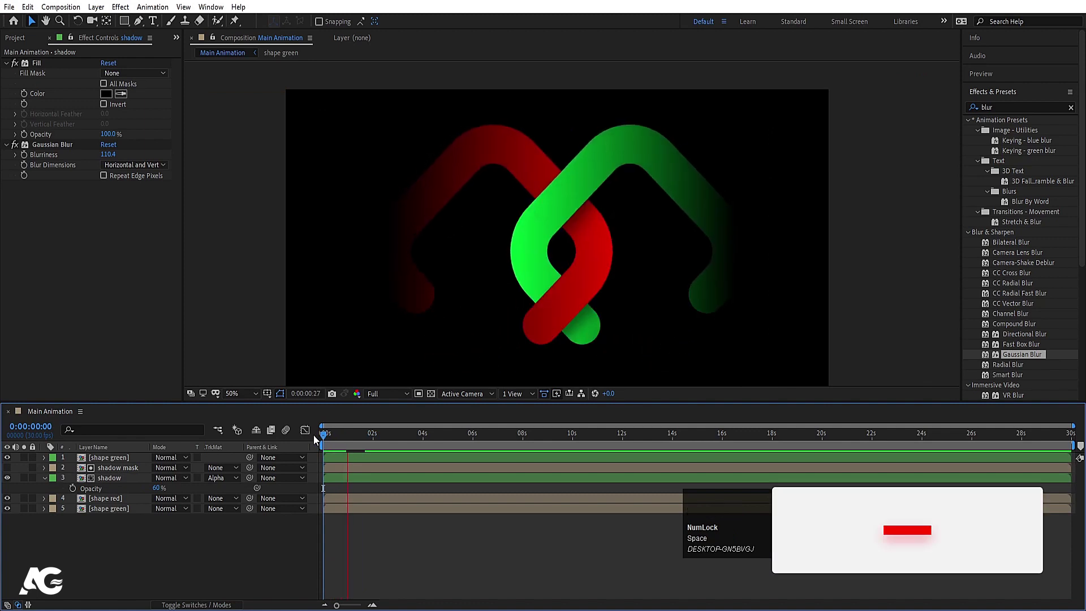
pyautogui.press('space')
pyautogui.click(239, 396)
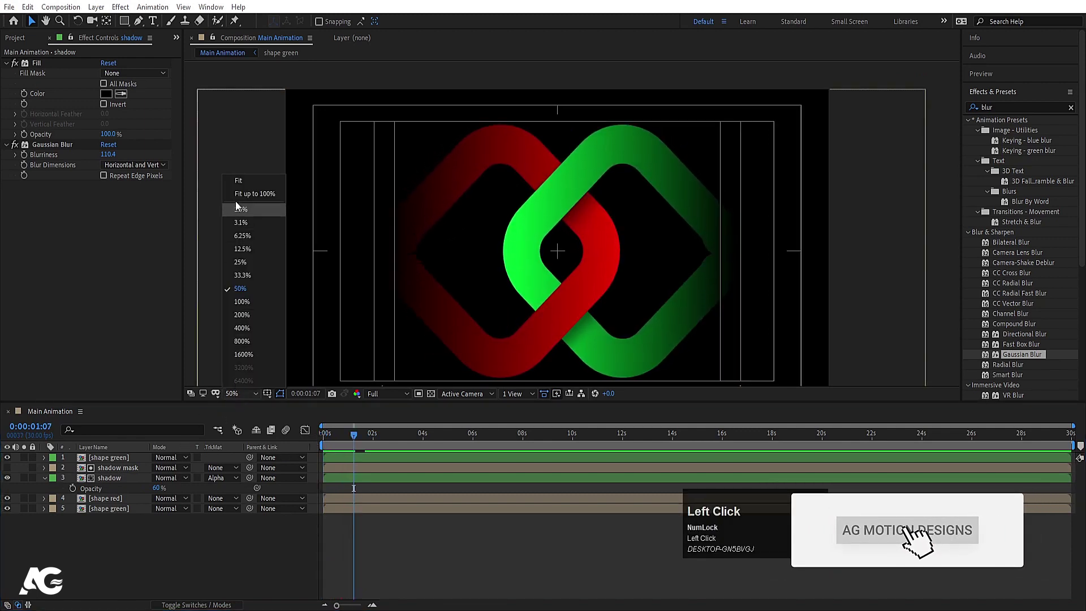
# - Replay the animation and collapse the shadow layer's revealed properties
pyautogui.press('space')
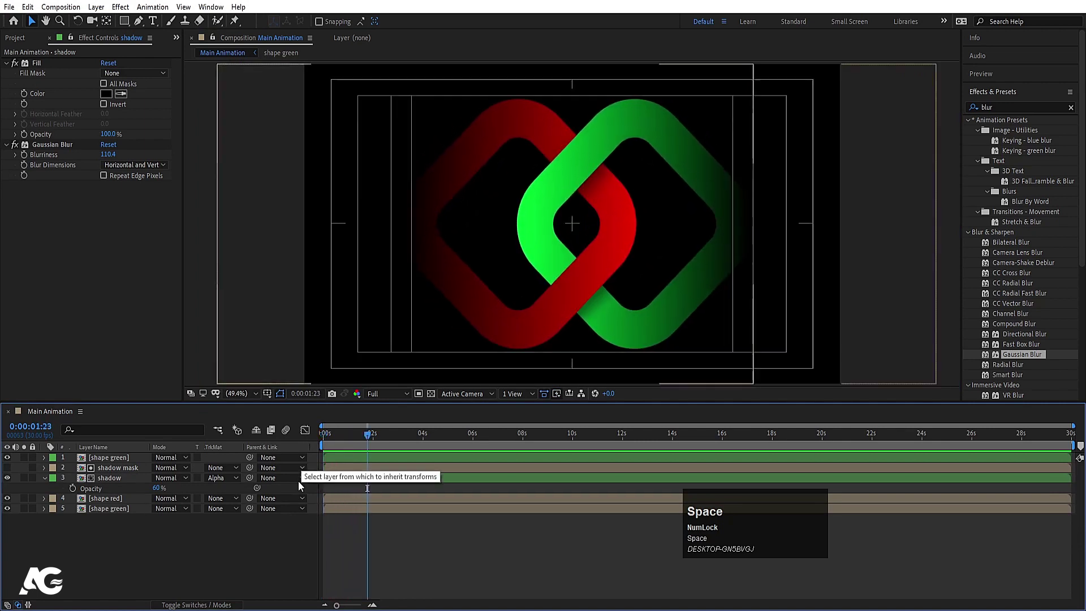
pyautogui.click(190, 547)
pyautogui.press('u')
pyautogui.click(337, 440)
pyautogui.press('space')
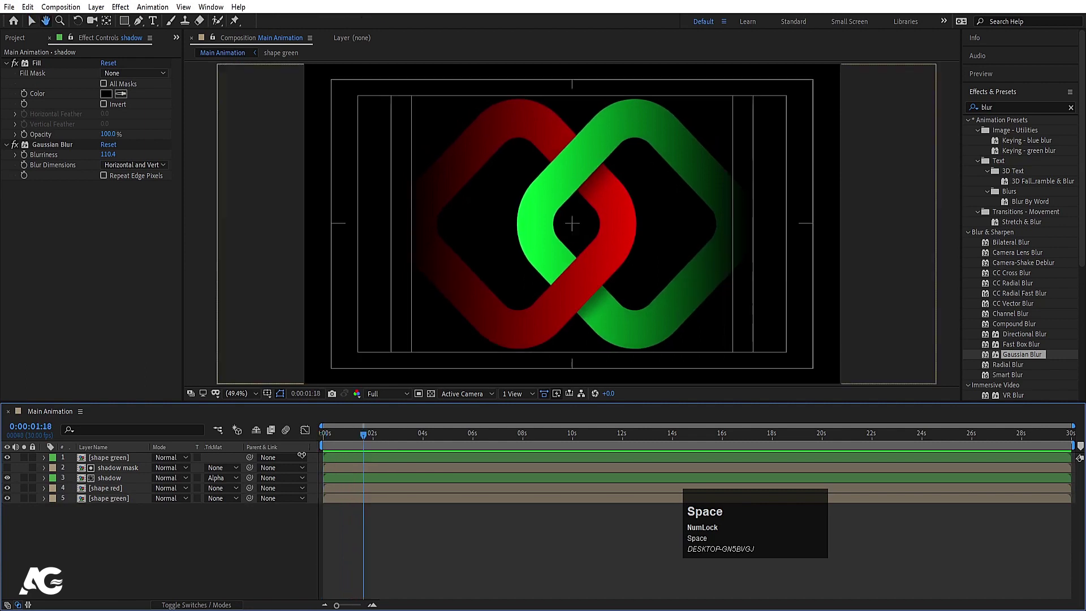
# - Pre-compose all five logo layers into a new composition named Animation
pyautogui.click(117, 530)
pyautogui.press('ctrl+a')
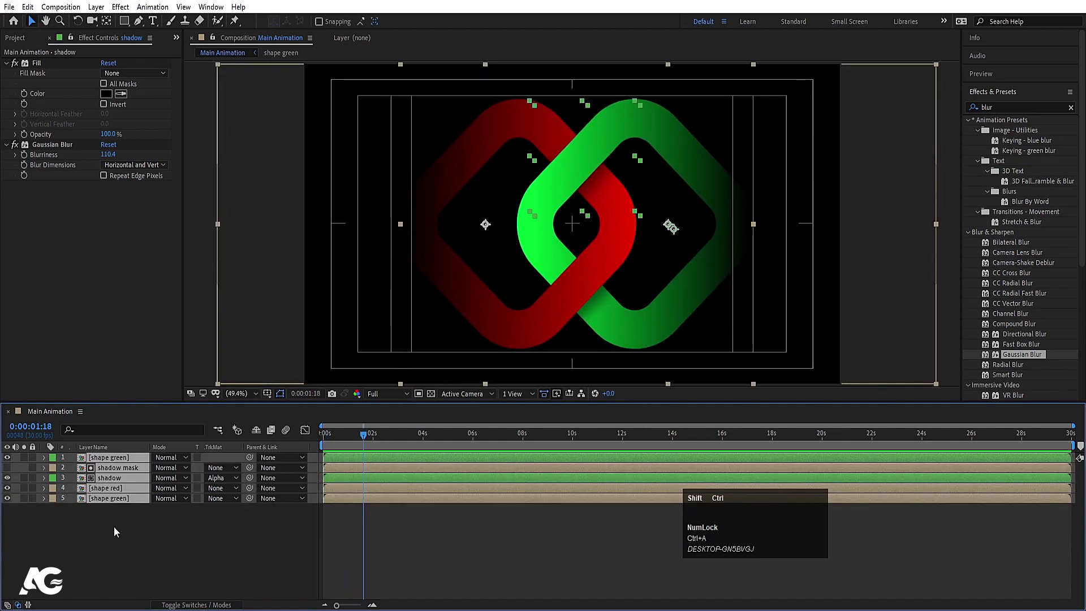
pyautogui.press('ctrl+shift+c')
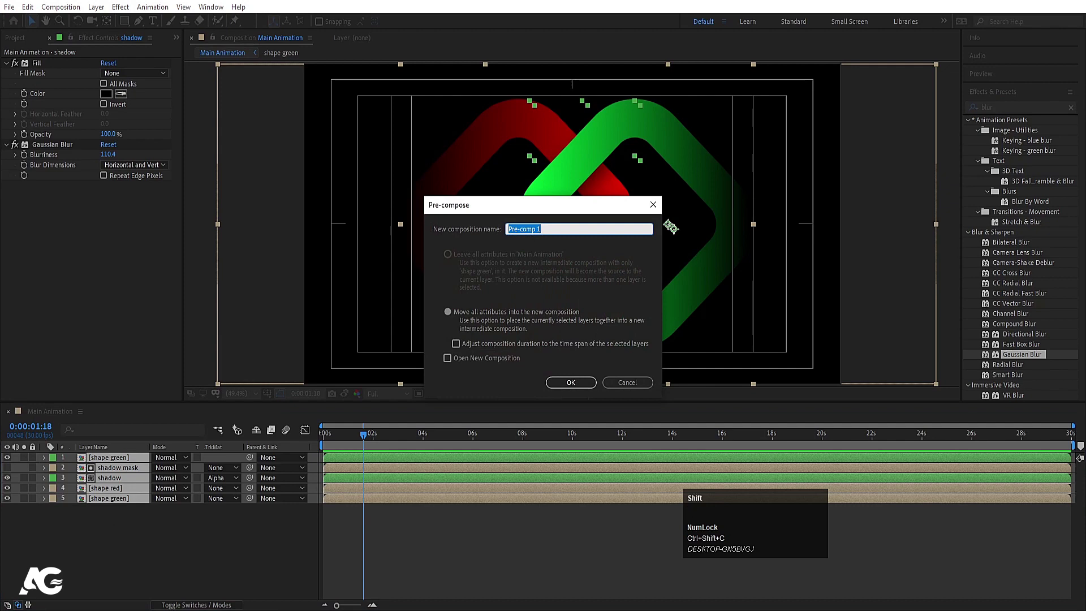
pyautogui.write('nimation')
pyautogui.press('Return')
pyautogui.press('ctrl+0')
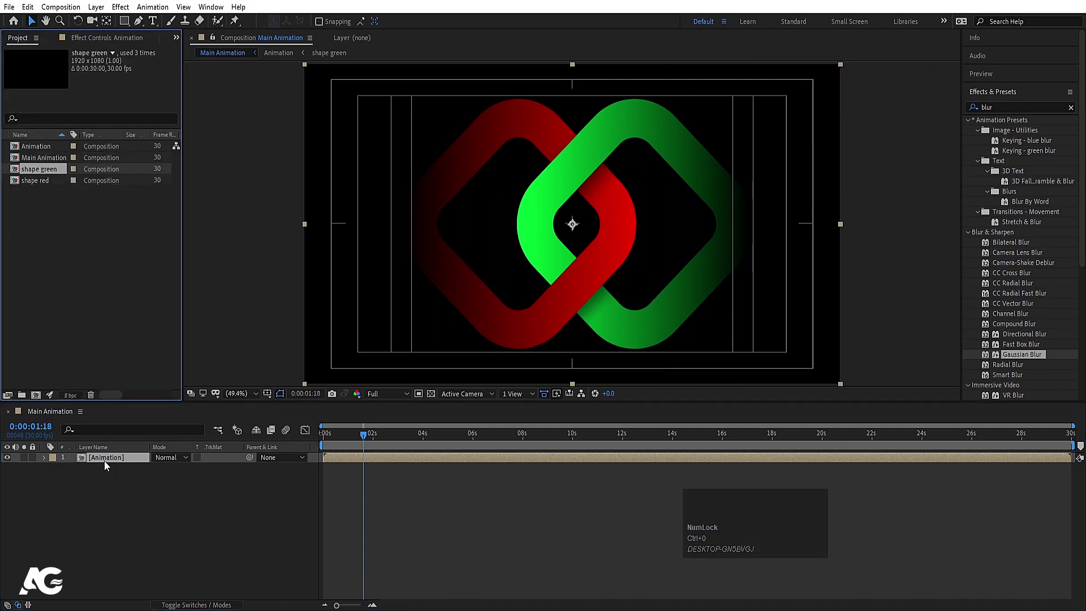
# - Duplicate the Animation layer and comp, giving the duplicate layer the Animation 2 source
pyautogui.click(108, 465)
pyautogui.press('ctrl+d')
pyautogui.click(47, 156)
pyautogui.press('ctrl+d')
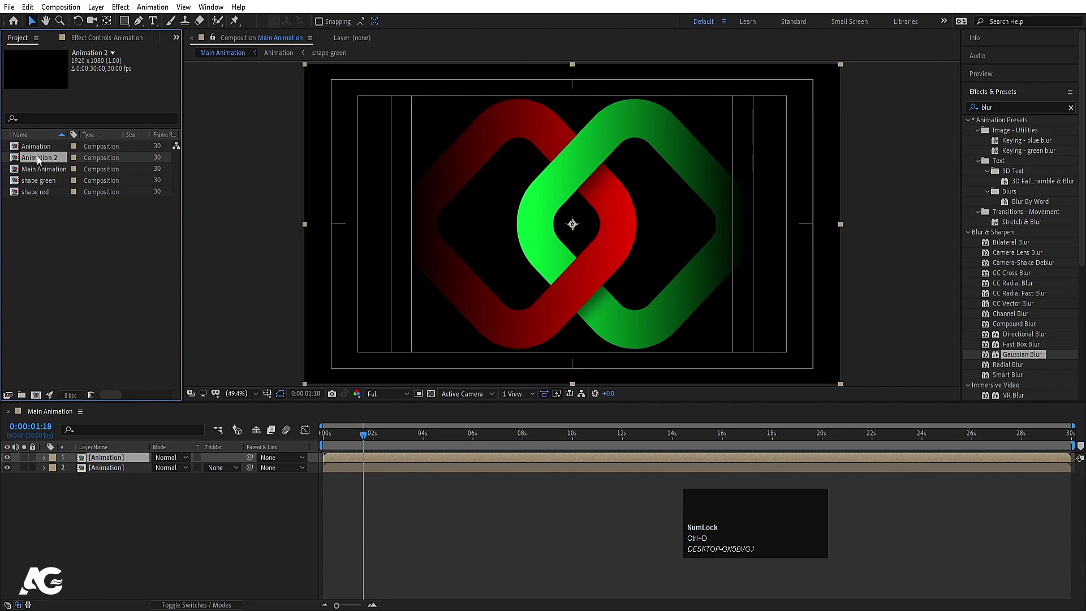
pyautogui.press('ctrl+d')
pyautogui.moveTo(32, 167); pyautogui.dragTo(109, 460)
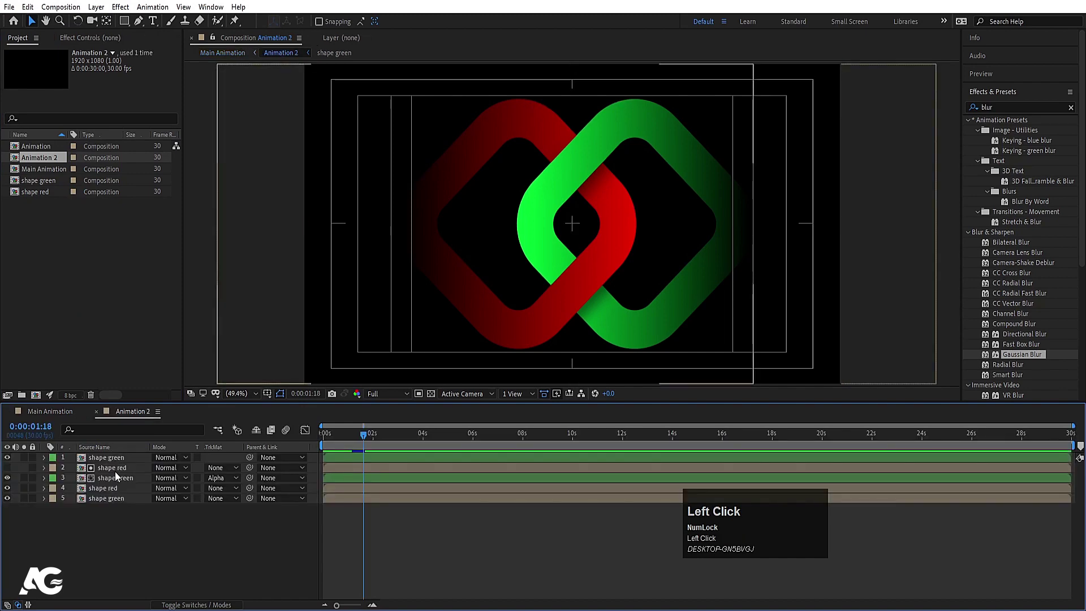
# - Reveal shape green's source in the Project, duplicate it as shape green 2 and open it
pyautogui.click(114, 491)
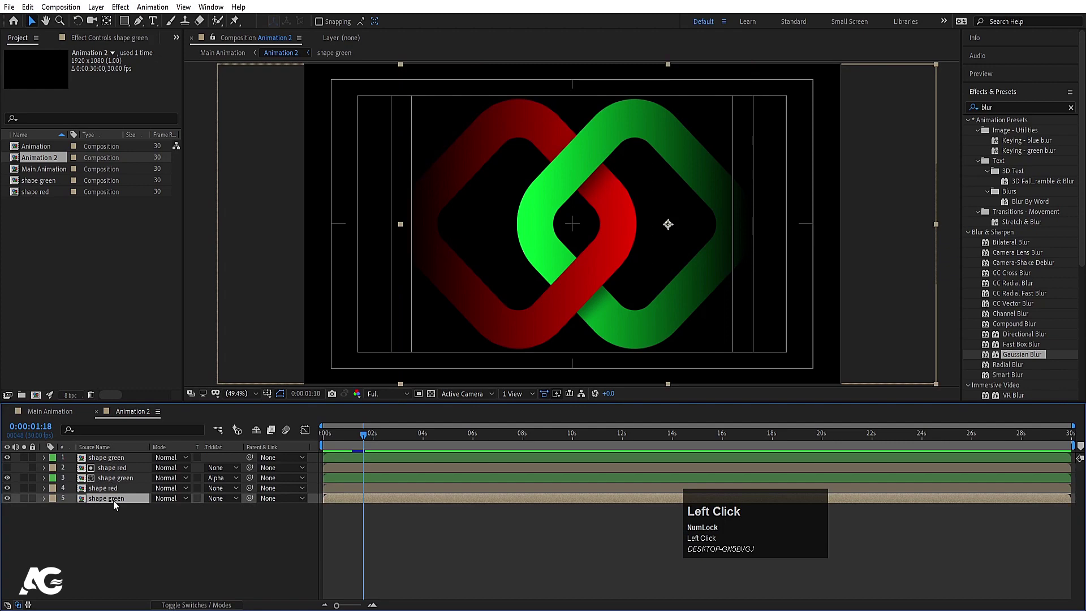
pyautogui.press('=')
pyautogui.press('=')
pyautogui.click(107, 461)
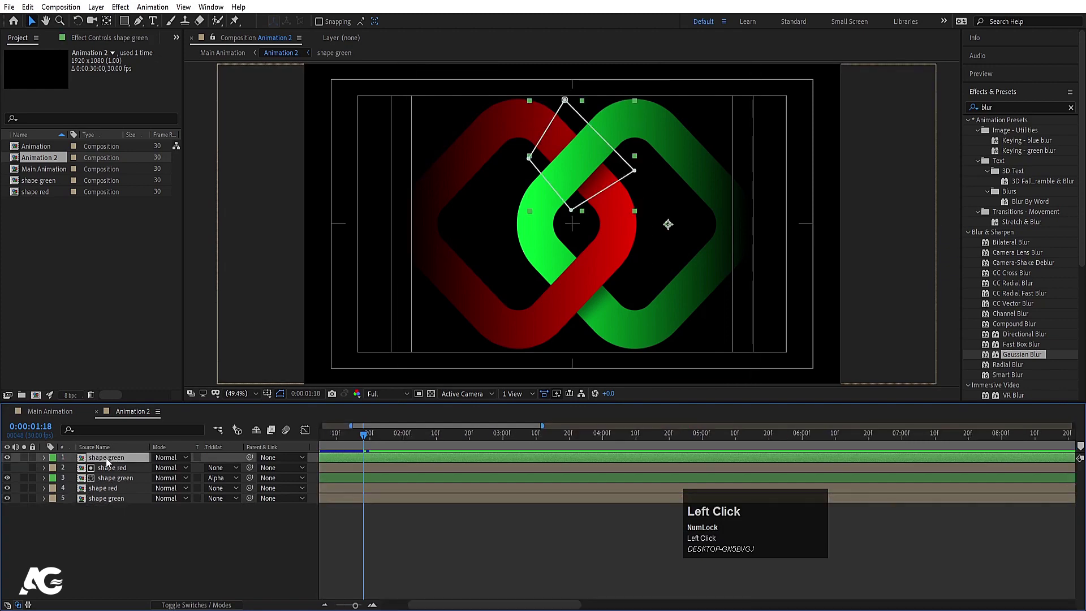
pyautogui.rightClick(109, 462)
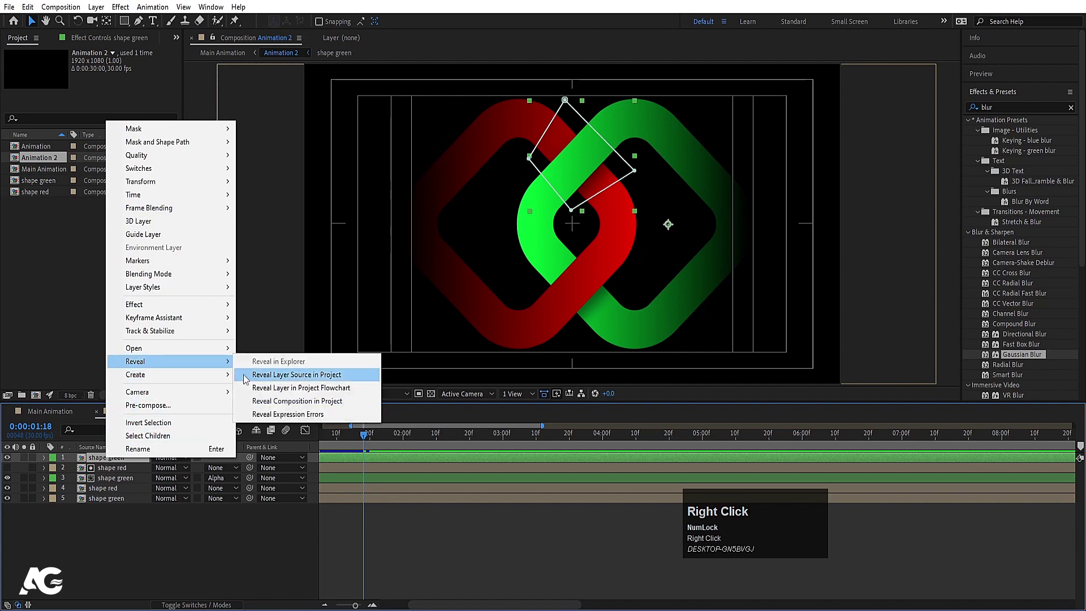
pyautogui.click(255, 376)
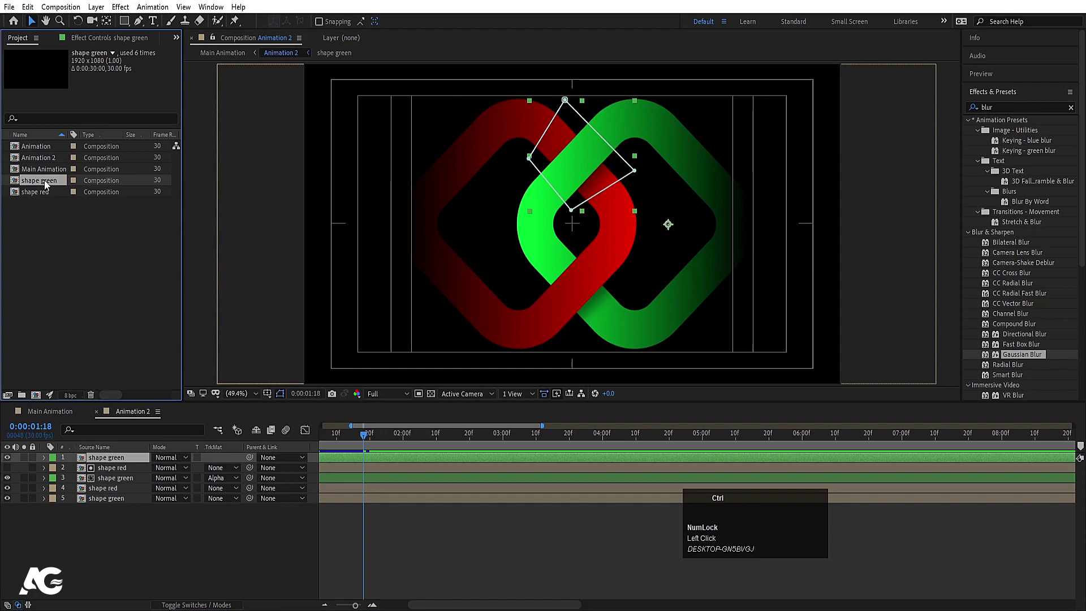
pyautogui.press('ctrl+d')
pyautogui.click(48, 196)
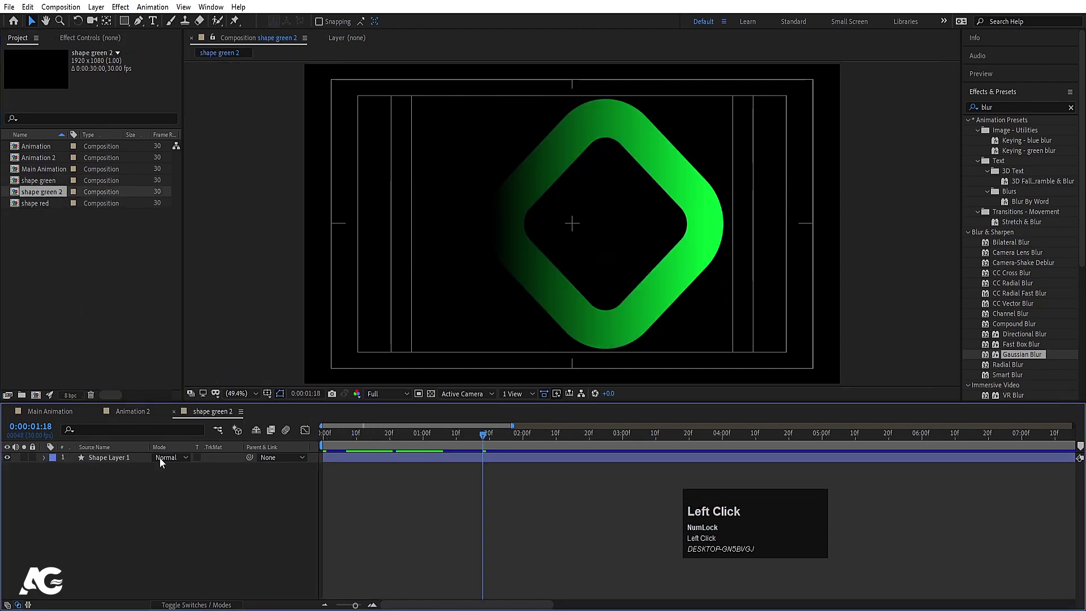
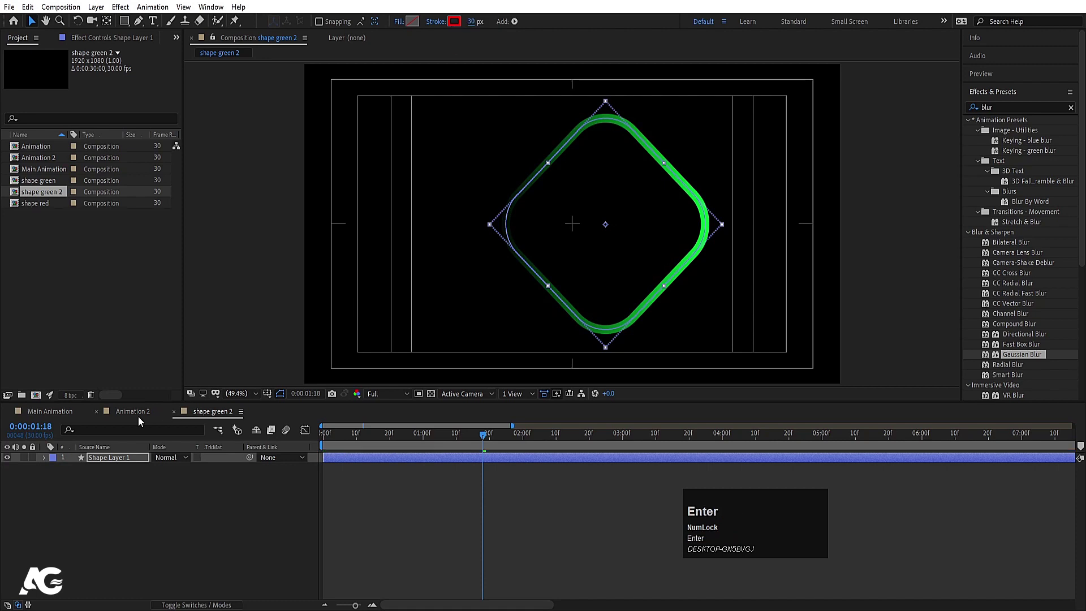
# - Replace Animation 2's top layer source with shape green 2
pyautogui.moveTo(138, 417); pyautogui.dragTo(101, 491)
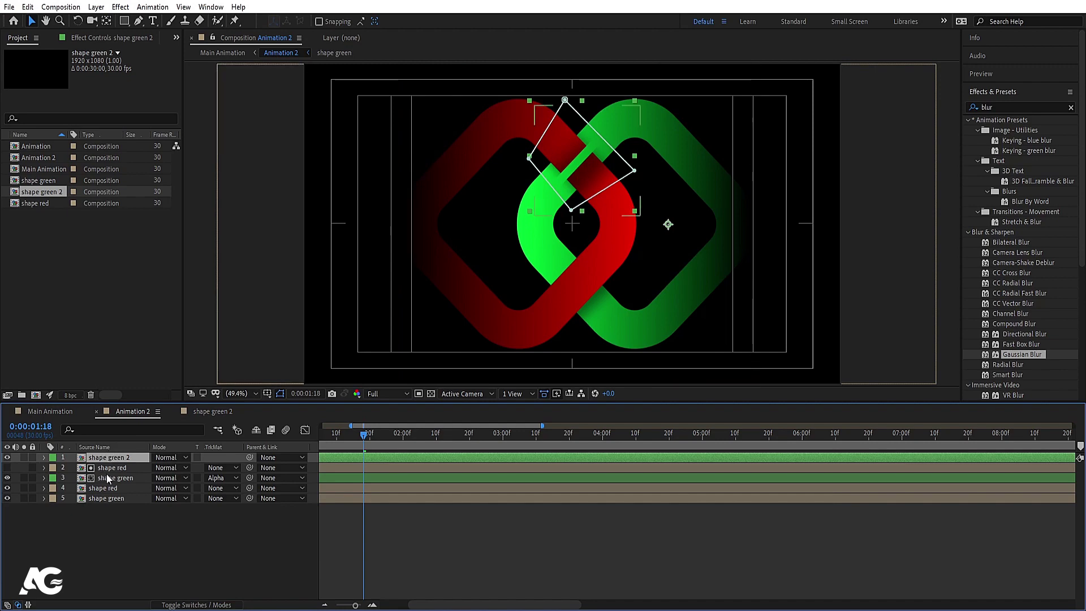
# - Duplicate the shape red comp as shape red 2 and open it
pyautogui.click(113, 475)
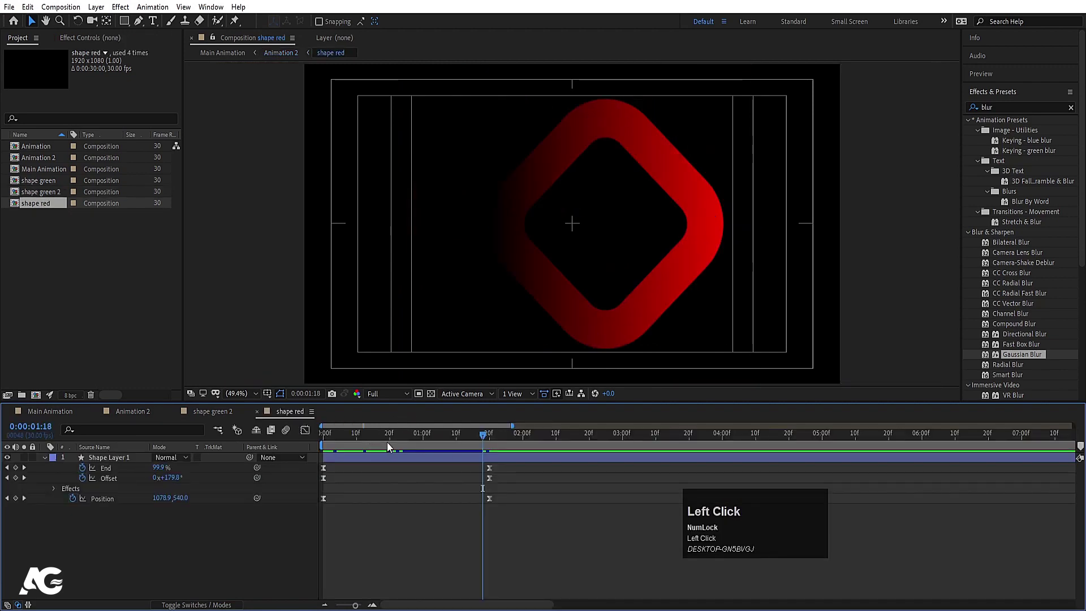
pyautogui.click(220, 410)
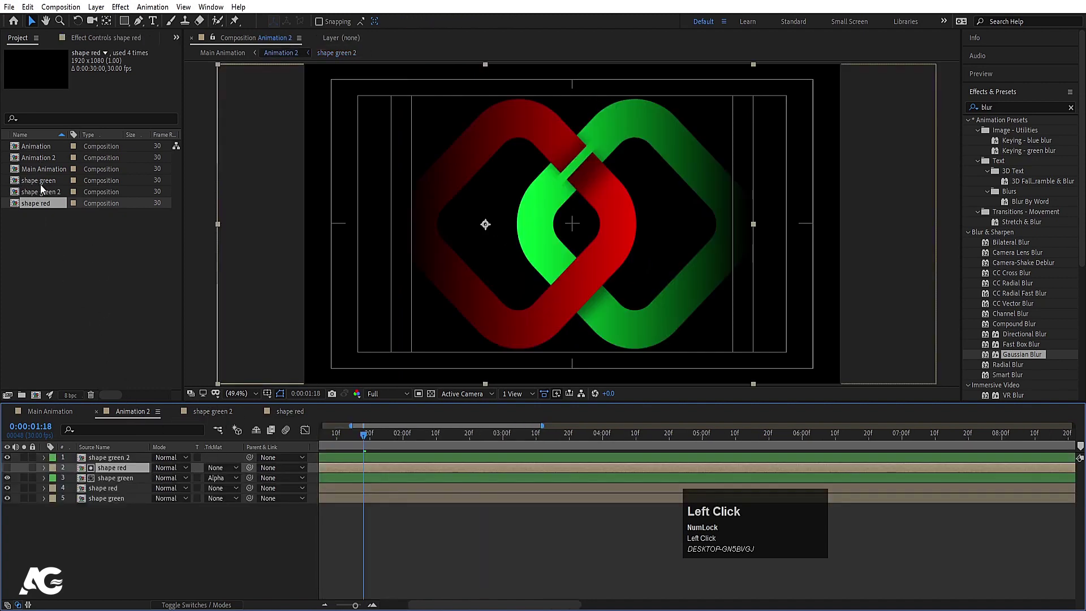
pyautogui.click(49, 211)
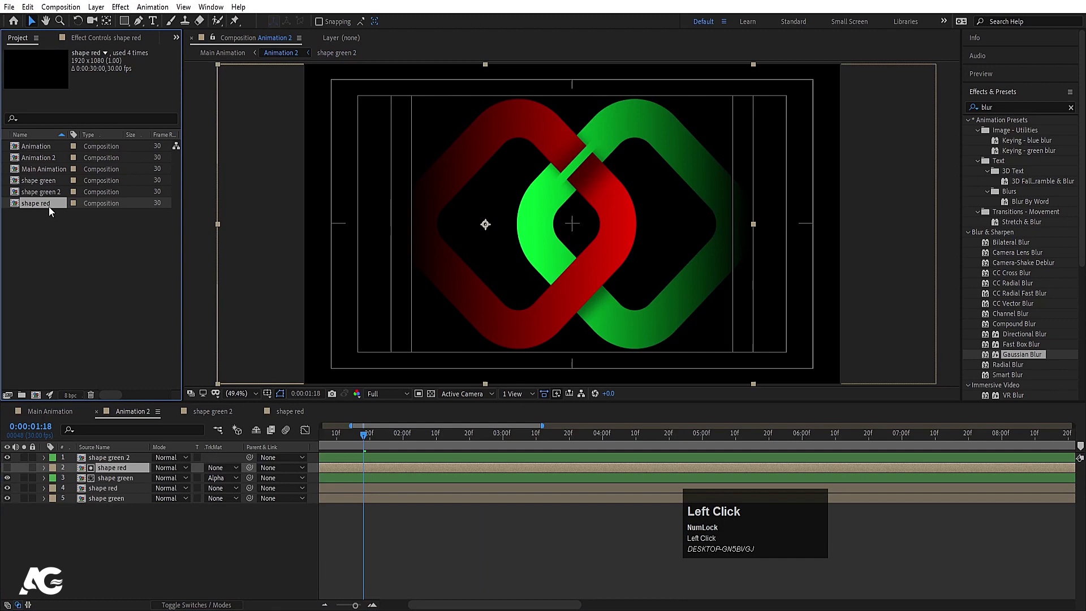
pyautogui.press('ctrl+d')
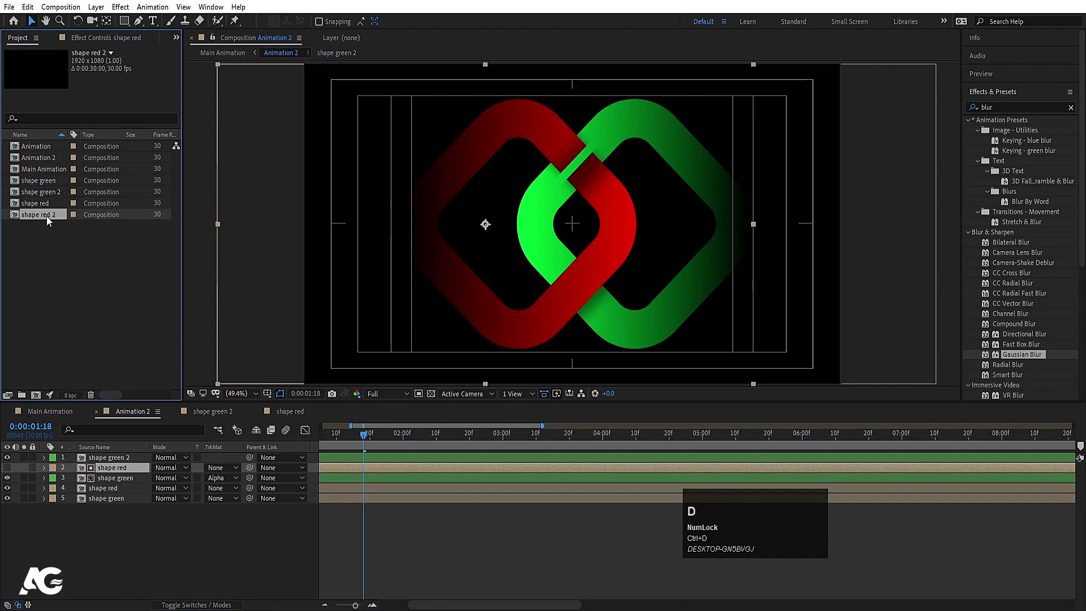
pyautogui.click(47, 219)
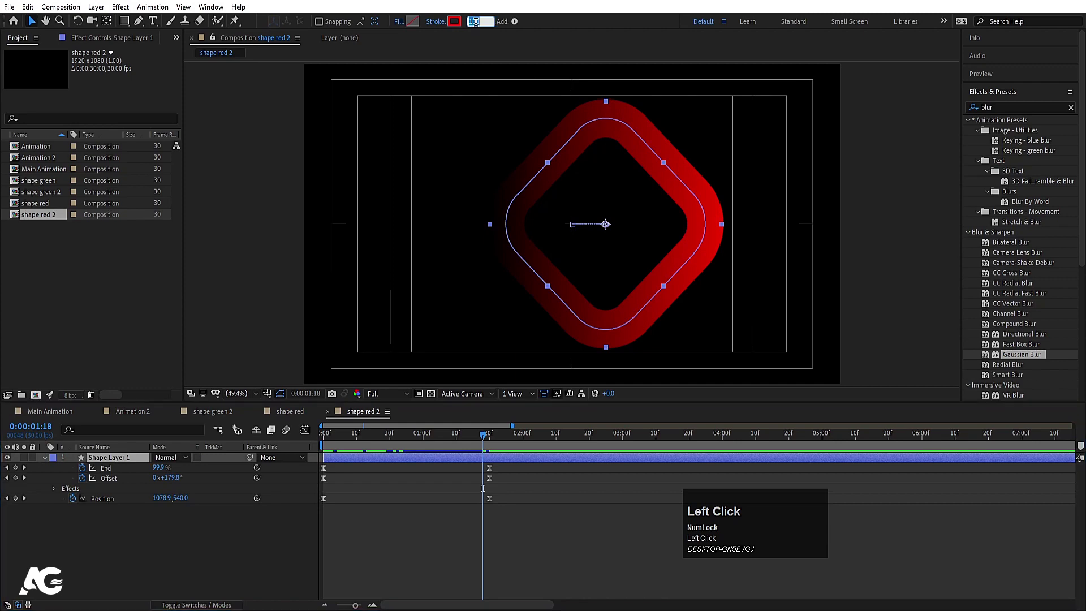
# - Return to Animation 2 and replace layer 2's source with shape red 2
pyautogui.press('Return')
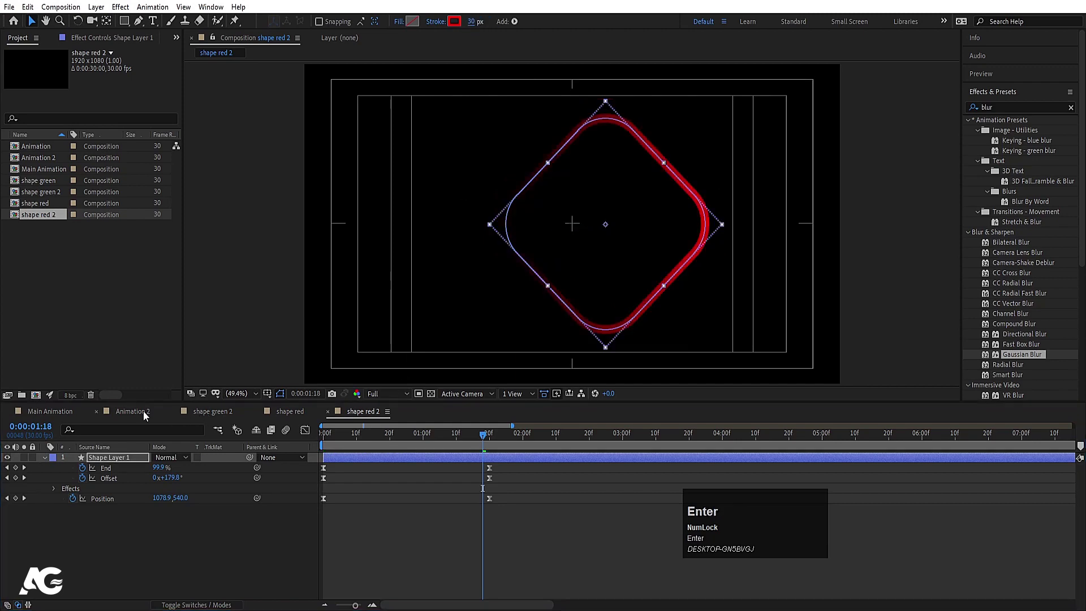
pyautogui.click(142, 416)
pyautogui.moveTo(46, 224); pyautogui.dragTo(181, 418)
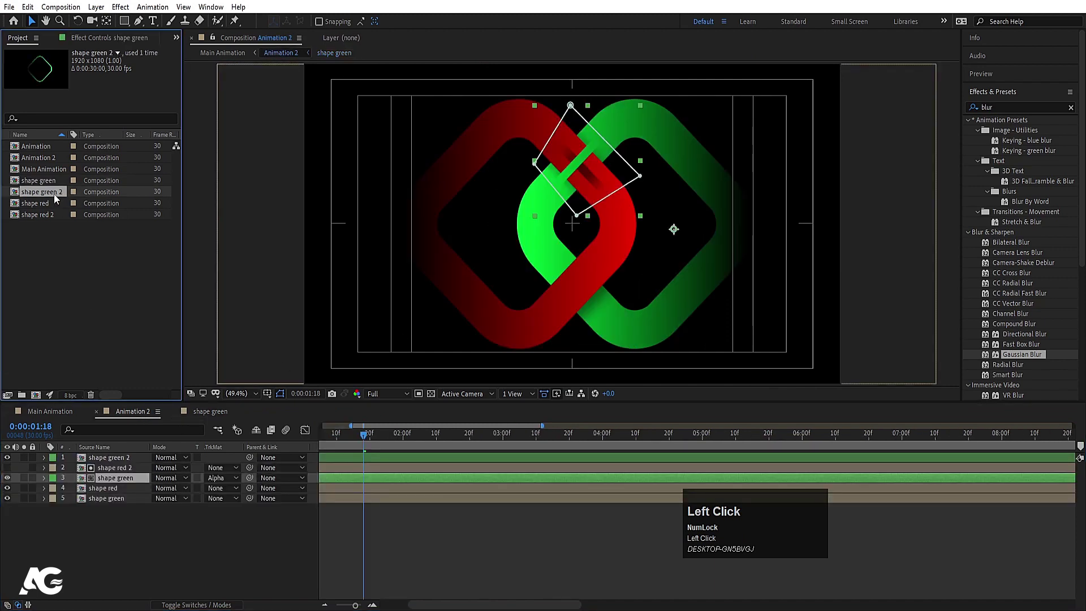
# - Replace layers 3, 4 and 5 of Animation 2 with shape green 2 and shape red 2
pyautogui.press('alt+Num_Lock')
pyautogui.moveTo(49, 197); pyautogui.dragTo(108, 491)
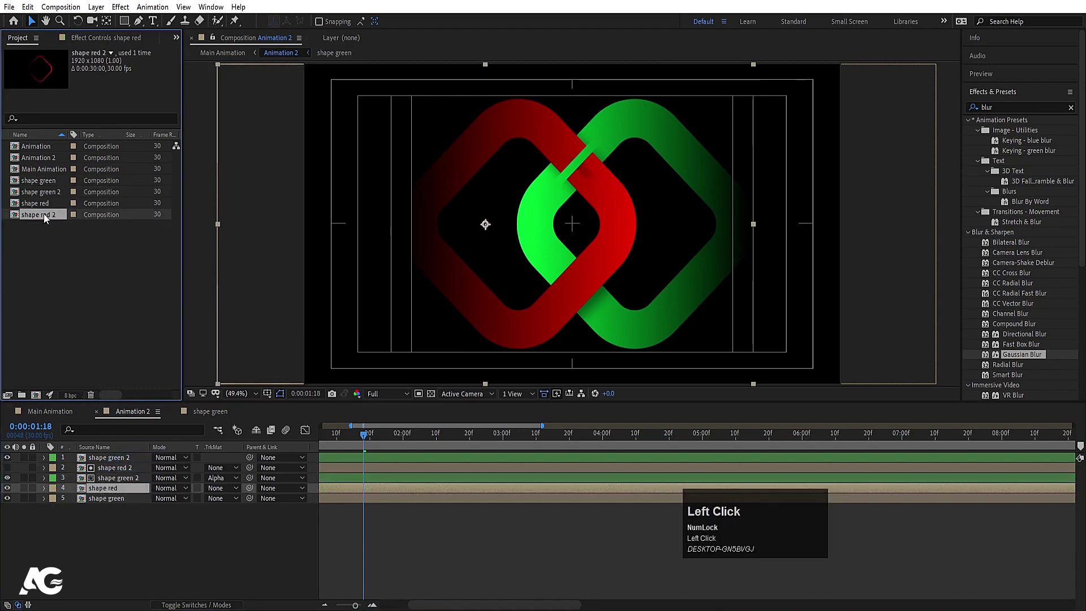
pyautogui.moveTo(47, 218); pyautogui.dragTo(108, 506)
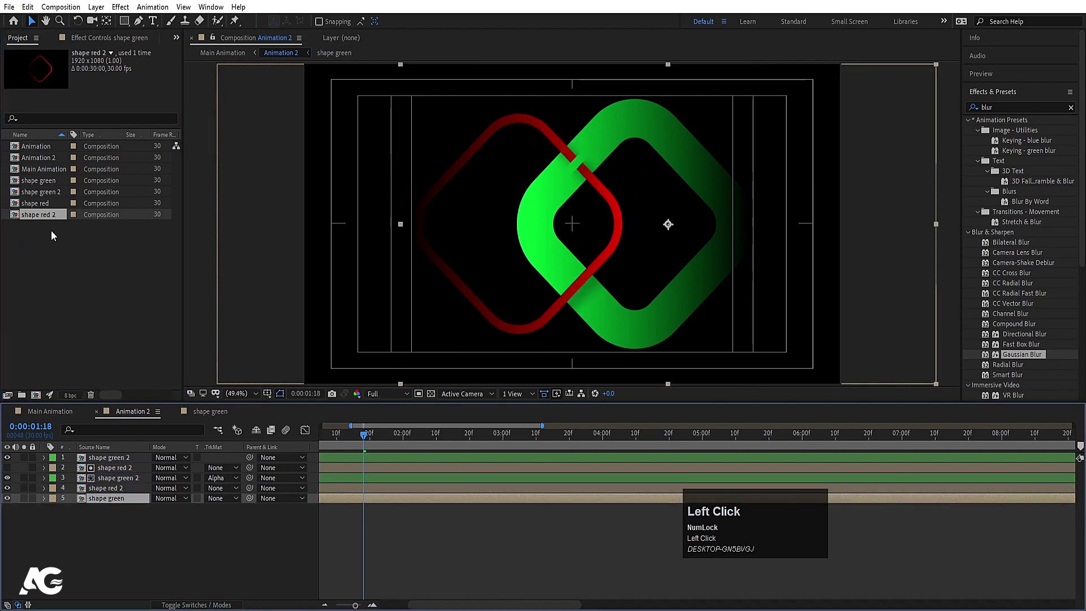
pyautogui.click(54, 198)
pyautogui.moveTo(44, 198); pyautogui.dragTo(423, 436)
# - Preview Animation 2's draw-on and switch back to Main Animation
pyautogui.press('space')
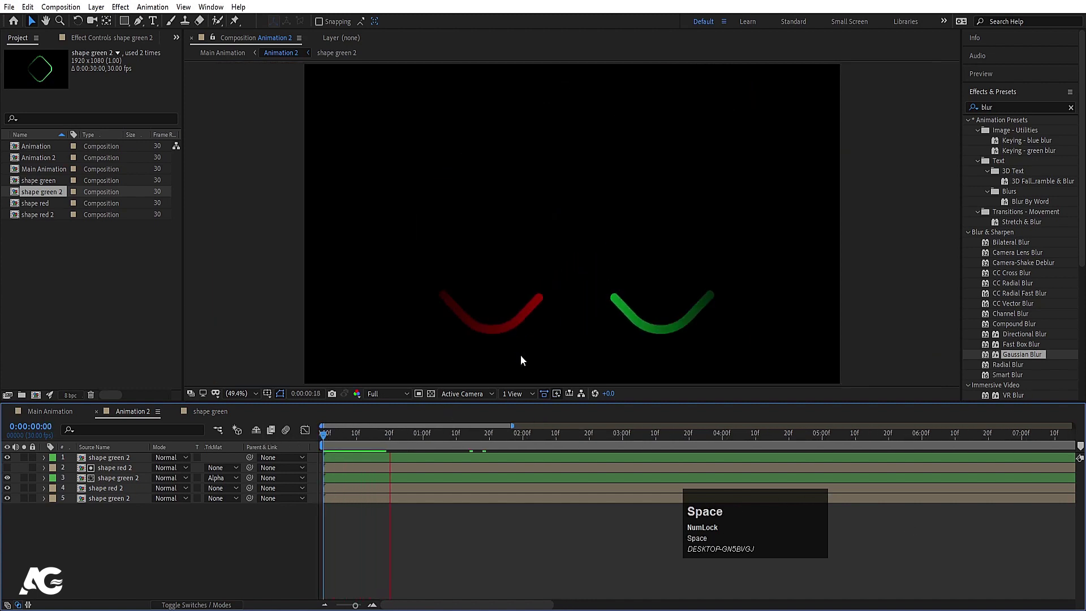
pyautogui.press('-')
pyautogui.moveTo(368, 446); pyautogui.dragTo(54, 415)
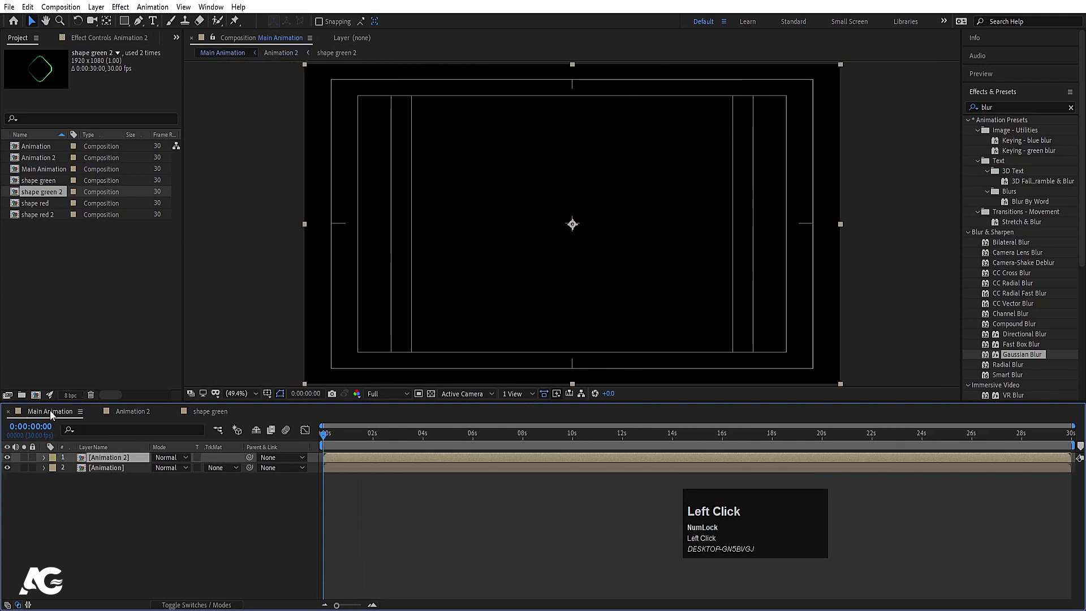
pyautogui.press('space')
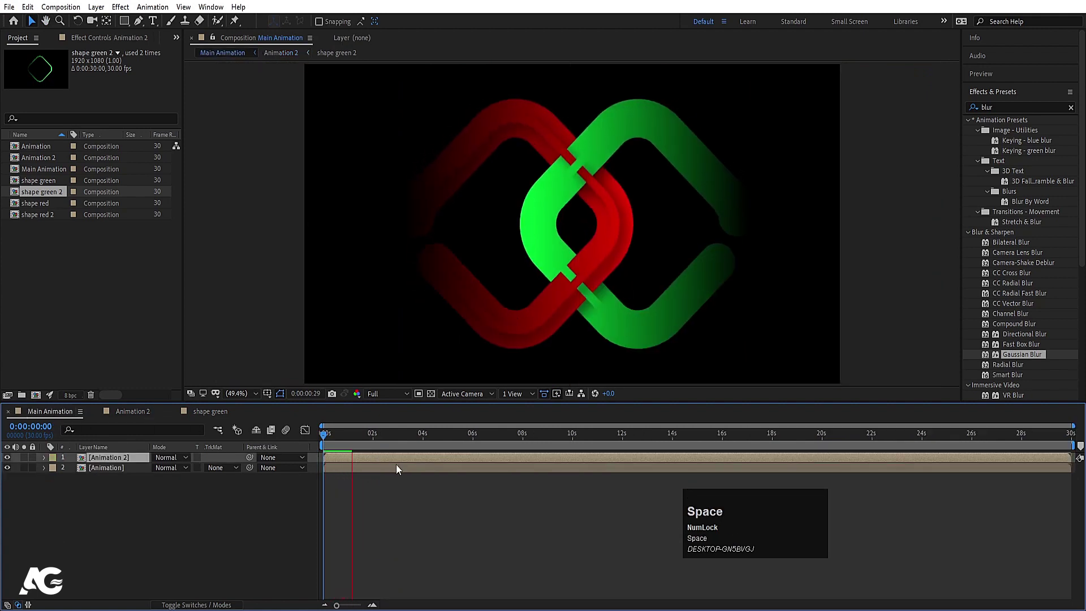
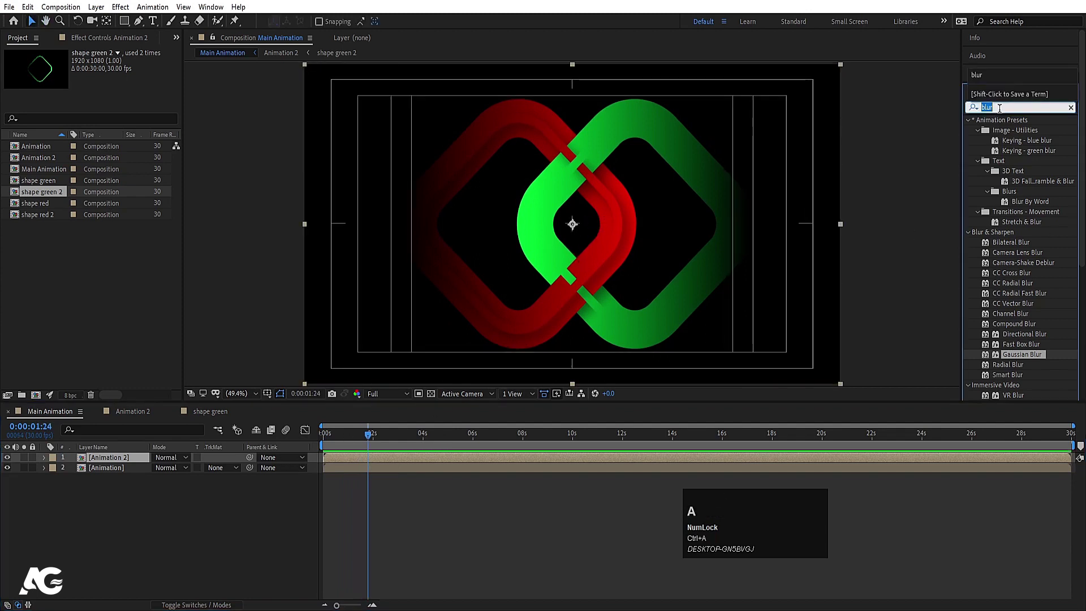
pyautogui.write('bri')
pyautogui.moveTo(1022, 206); pyautogui.dragTo(122, 491)
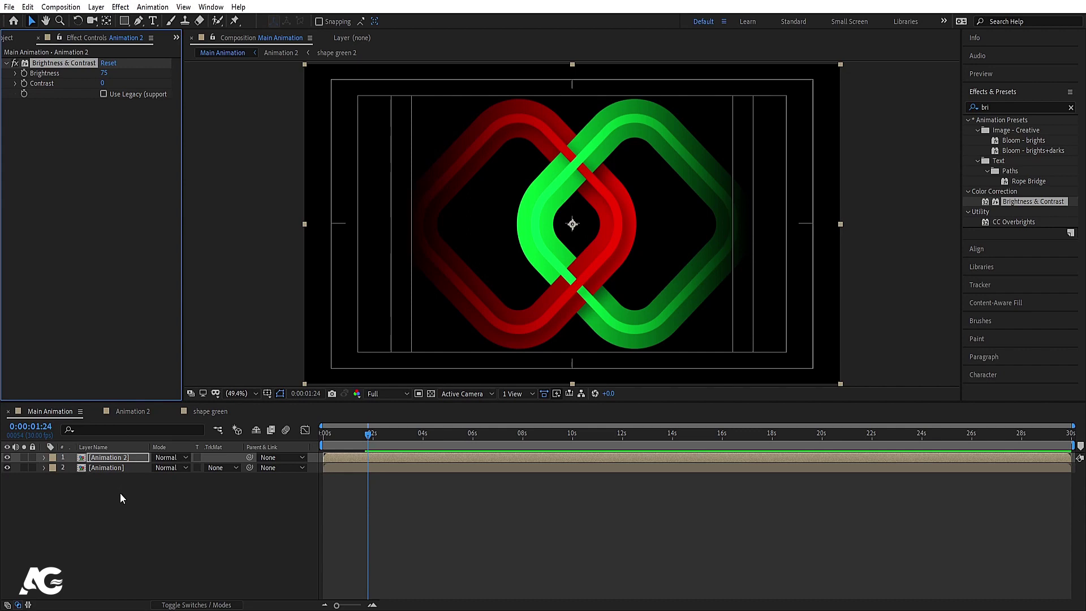
pyautogui.click(123, 499)
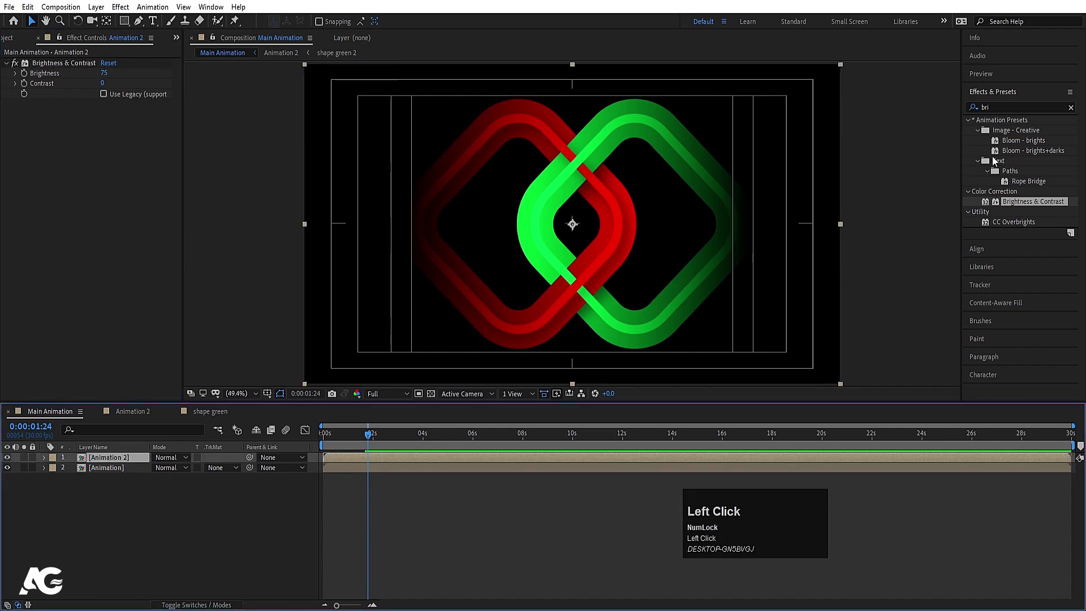
pyautogui.press('space')
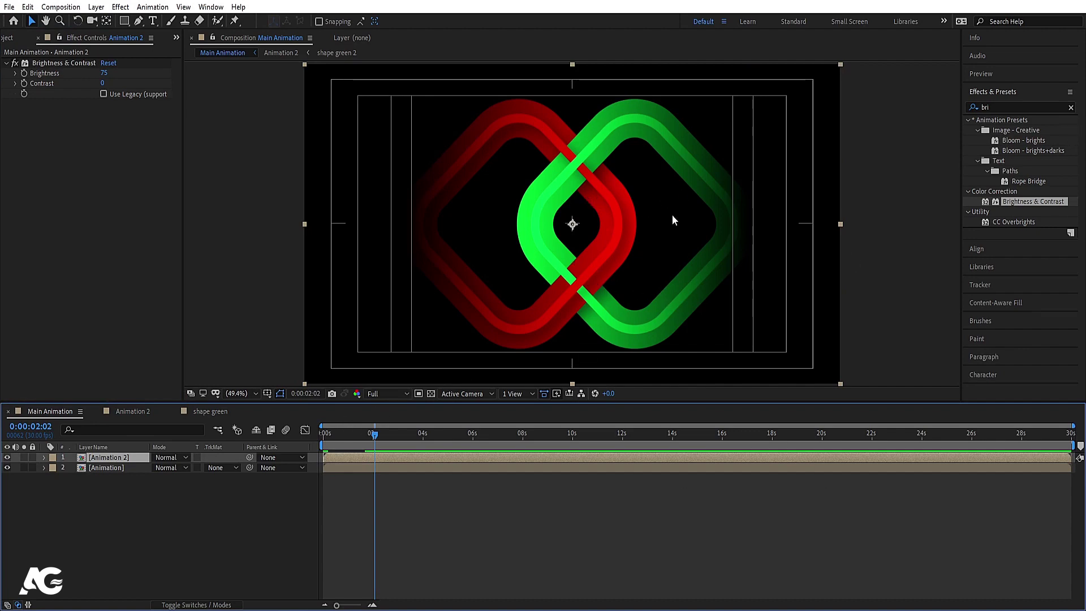
pyautogui.click(345, 444)
pyautogui.press('space')
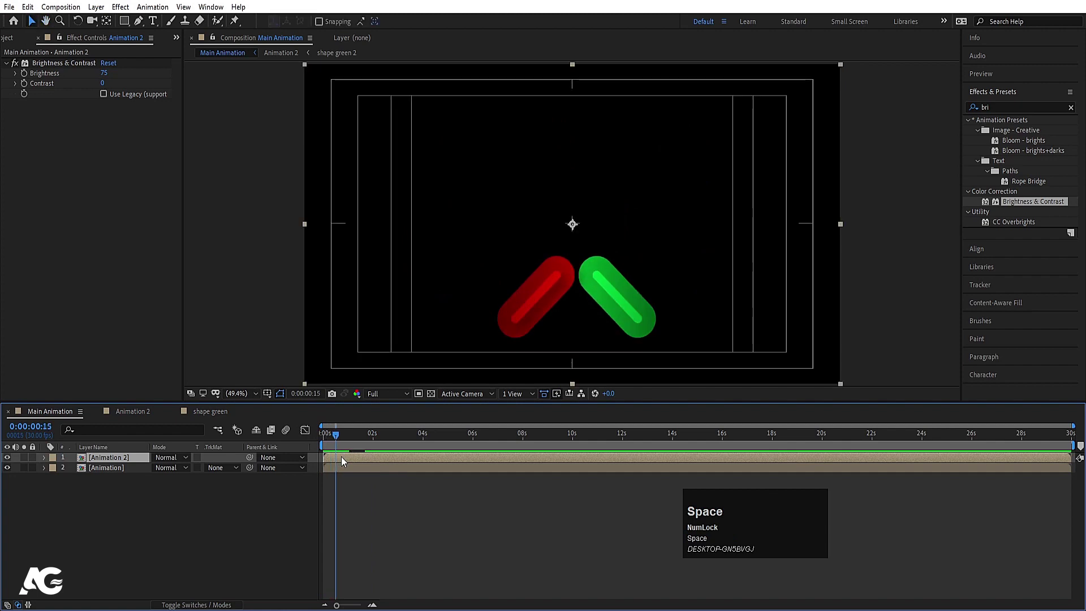
pyautogui.press('[')
pyautogui.press('space')
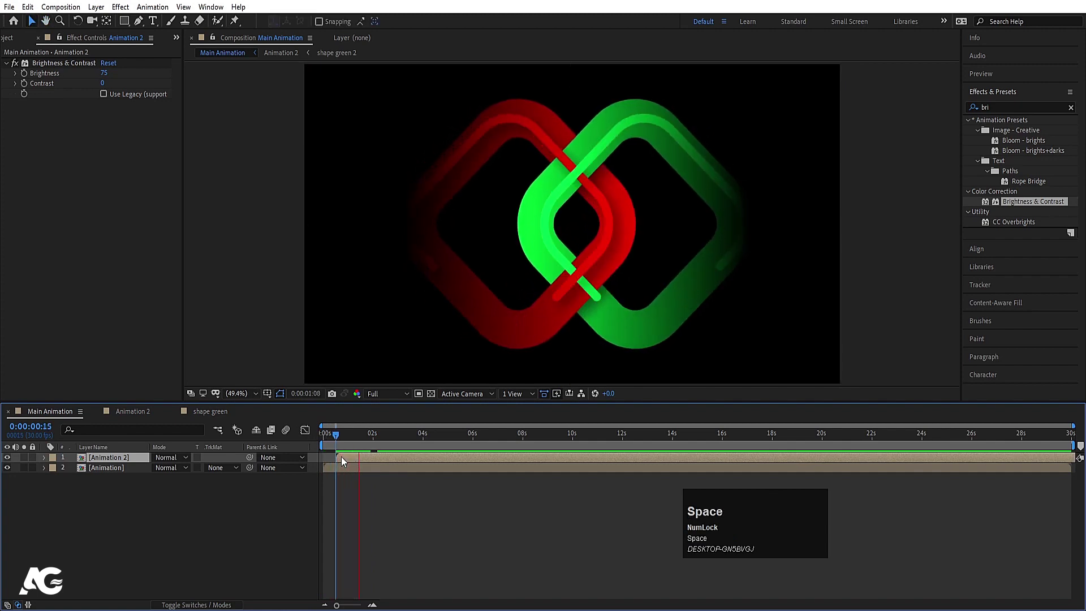
pyautogui.click(338, 444)
pyautogui.press('[')
pyautogui.press('space')
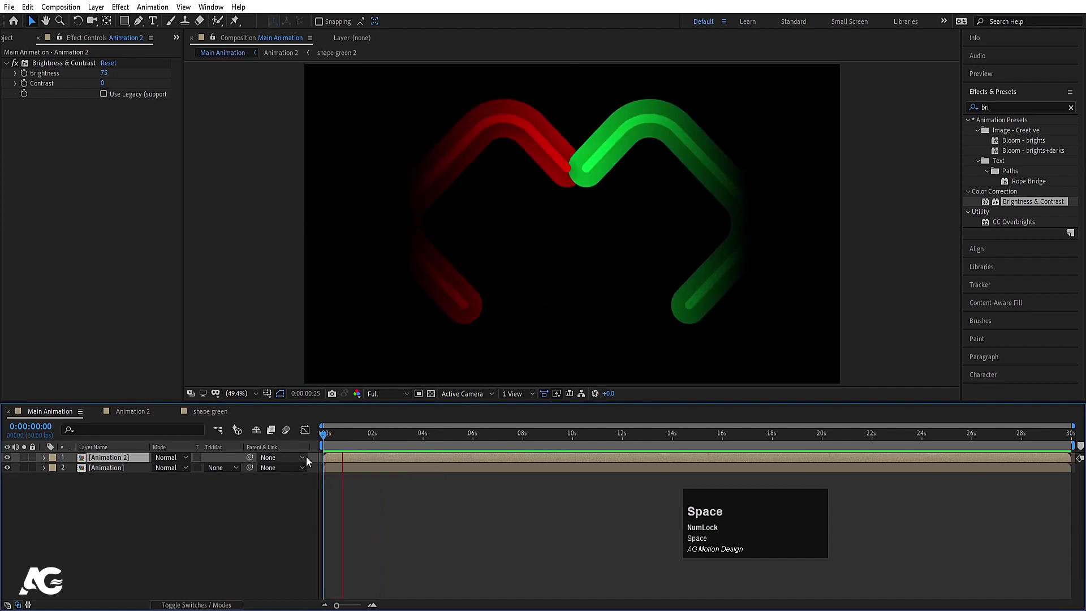
pyautogui.click(241, 527)
pyautogui.press('space')
pyautogui.click(152, 21)
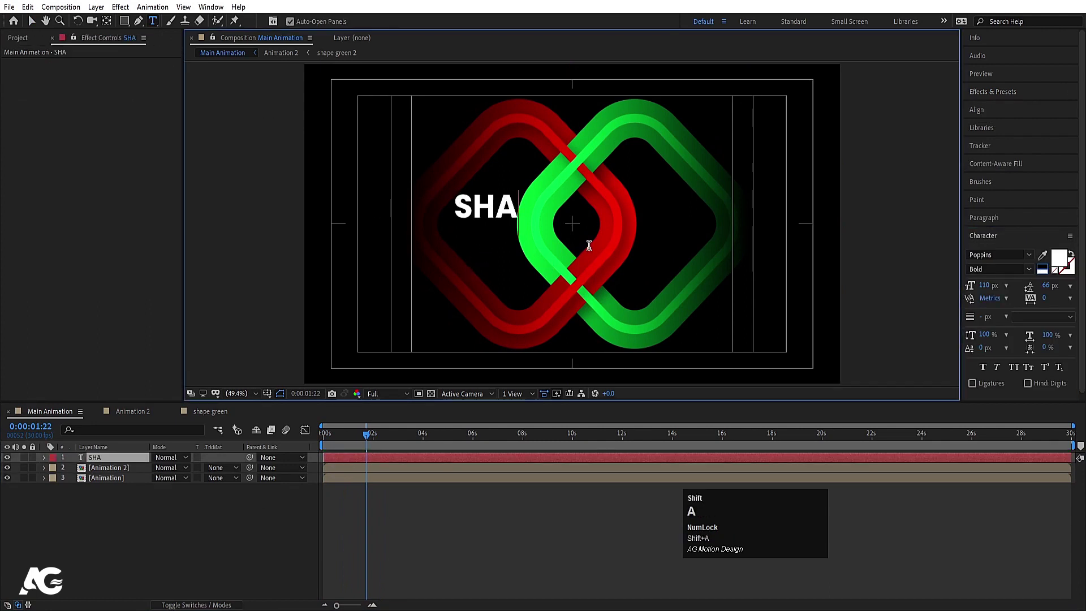
pyautogui.press('Return')
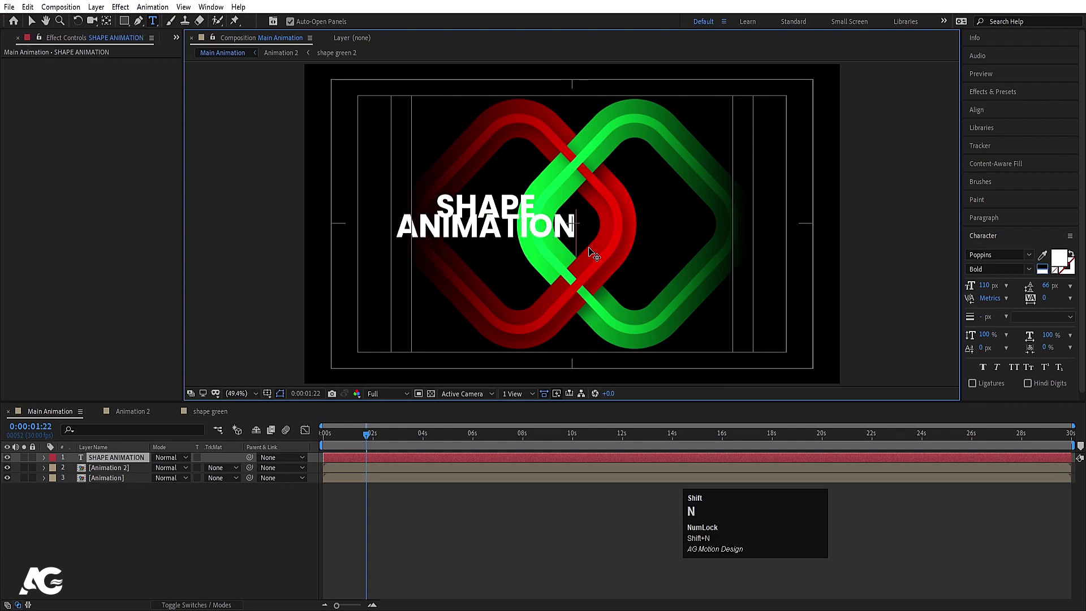
pyautogui.press('ctrl+a')
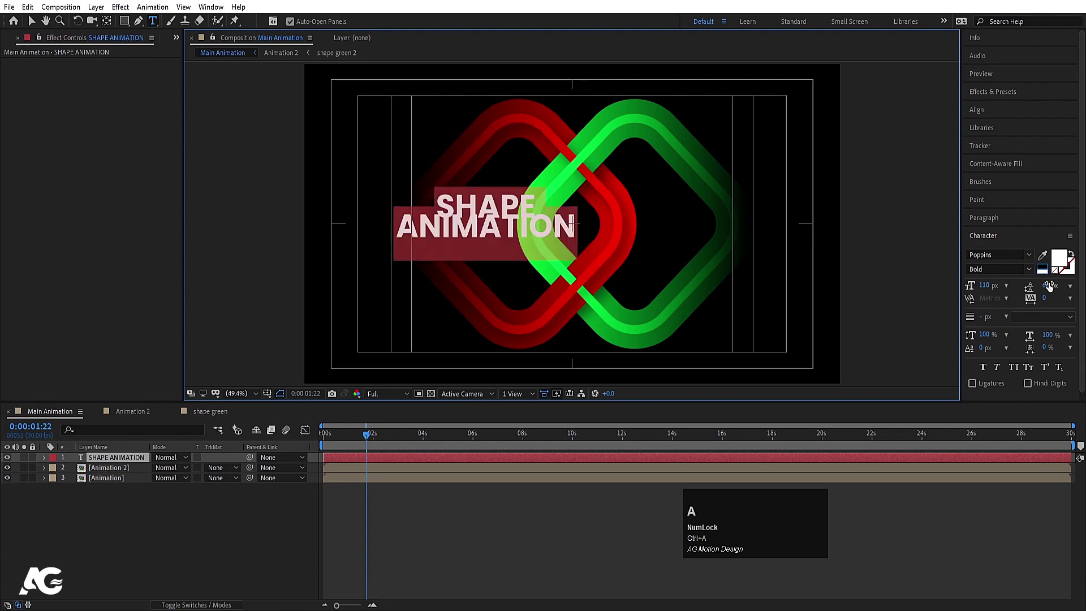
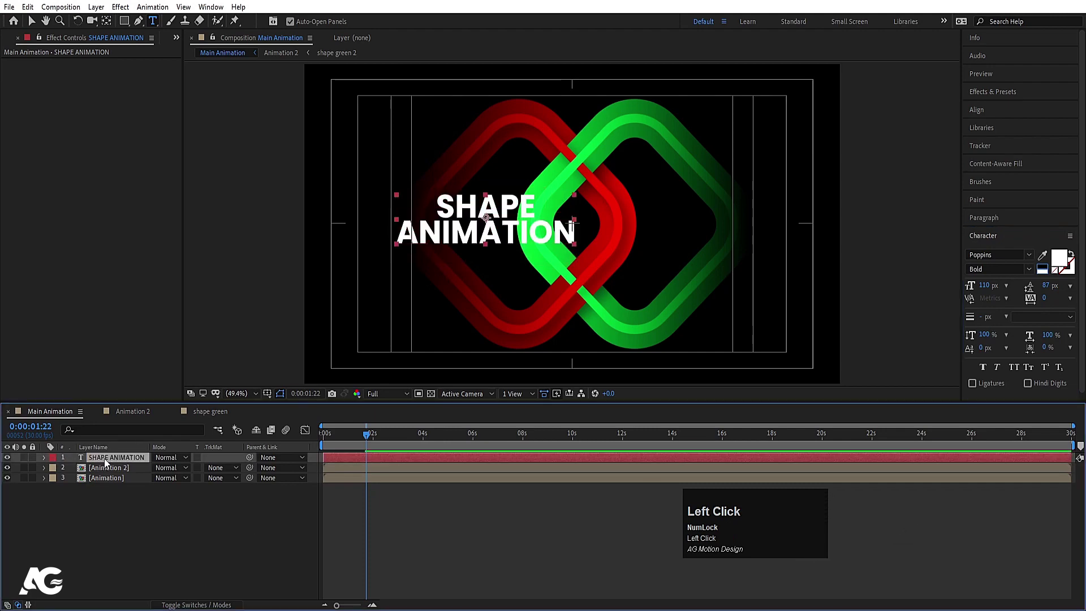
pyautogui.press('ctrl+alt+Home')
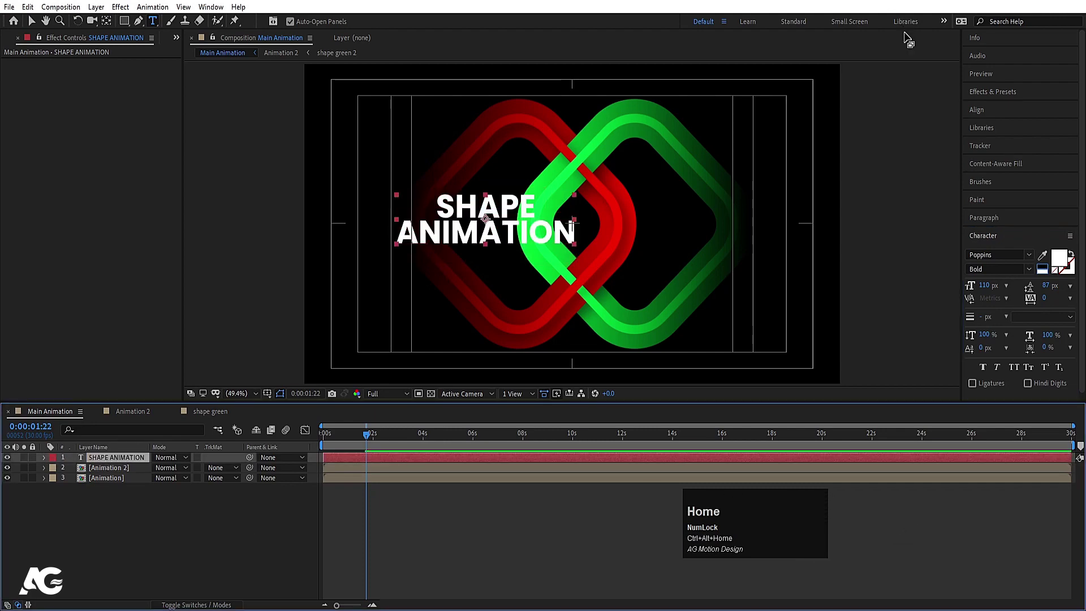
pyautogui.click(979, 115)
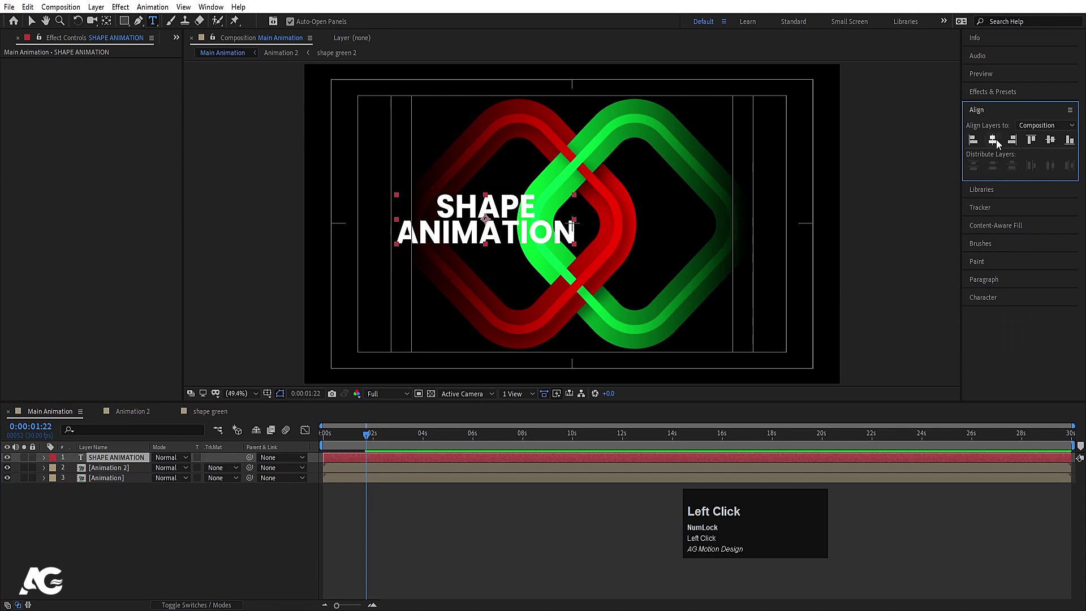
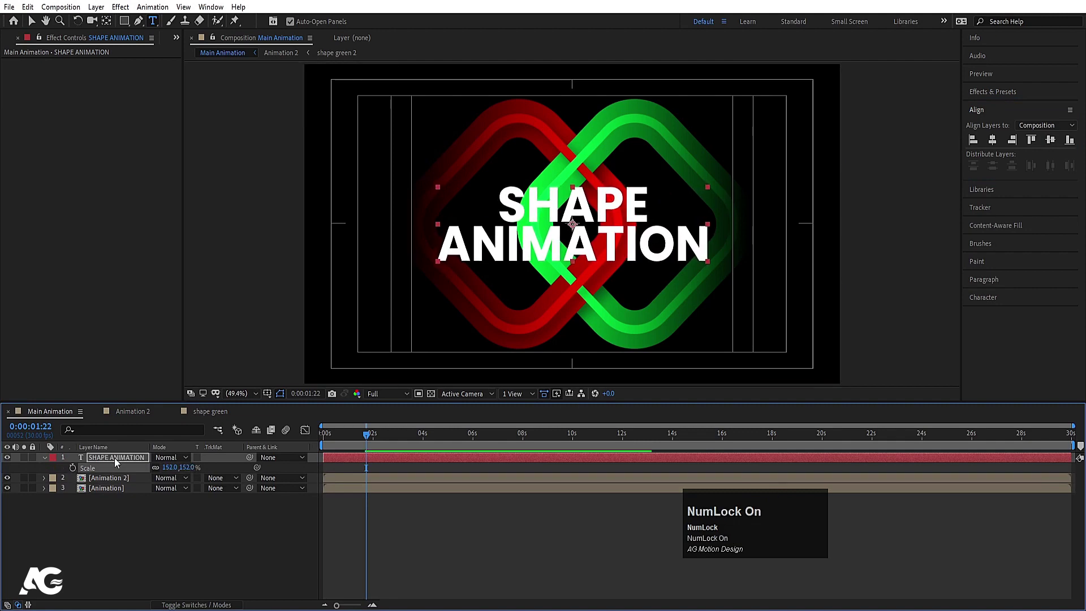
pyautogui.click(117, 461)
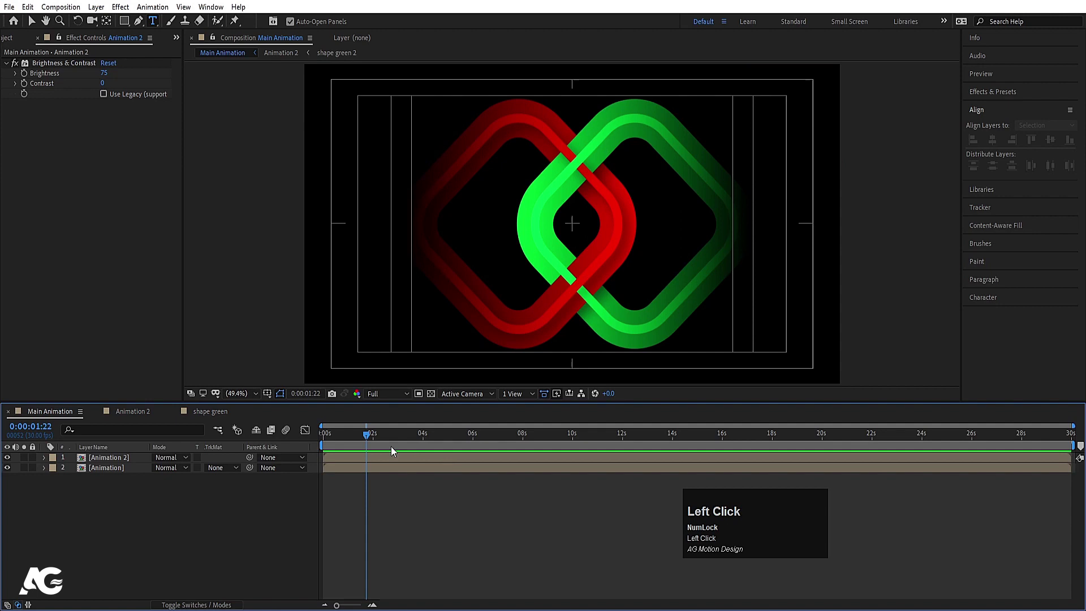
pyautogui.press('space')
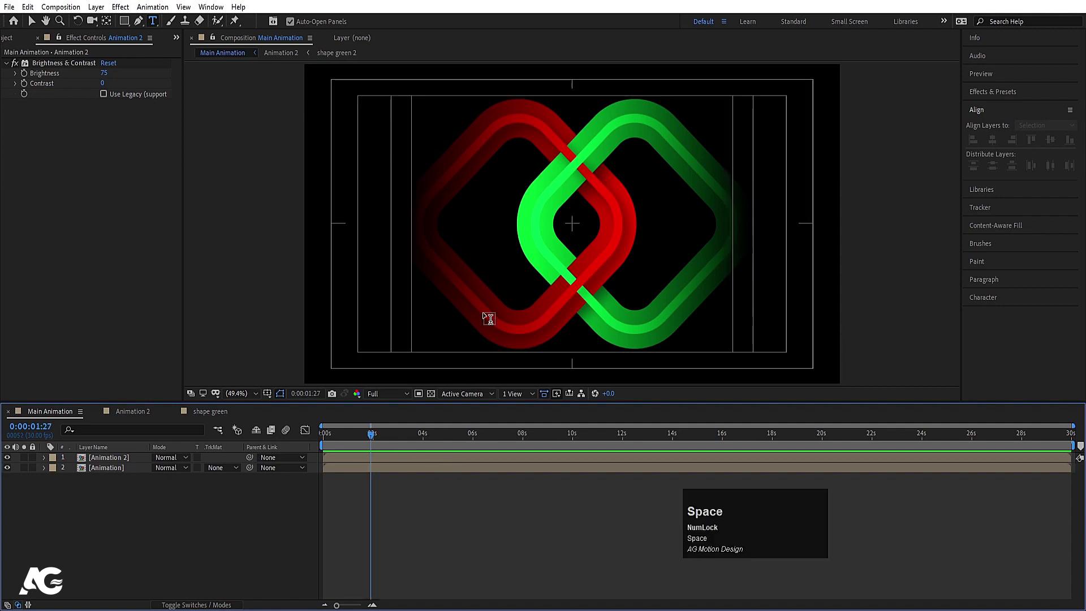
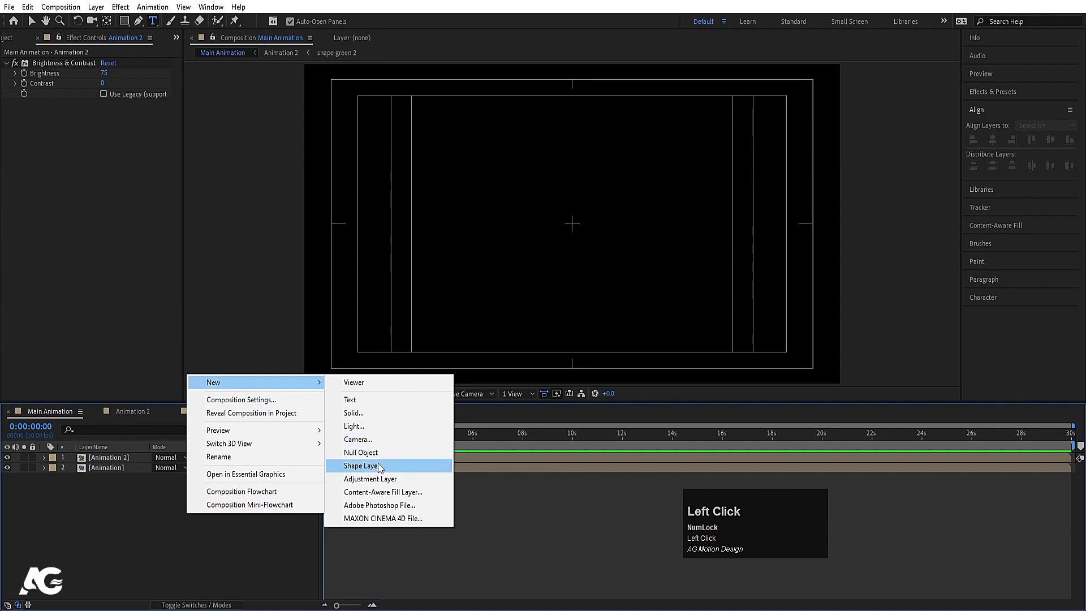
# - Add Null 1 and parent the Animation and Animation 2 layers to it
pyautogui.moveTo(112, 484); pyautogui.dragTo(103, 461)
pyautogui.press('r')
pyautogui.click(76, 475)
# - Keyframe Null 1's Rotation from 90° at 0s to 0° near 1:16 and preview
pyautogui.press('space')
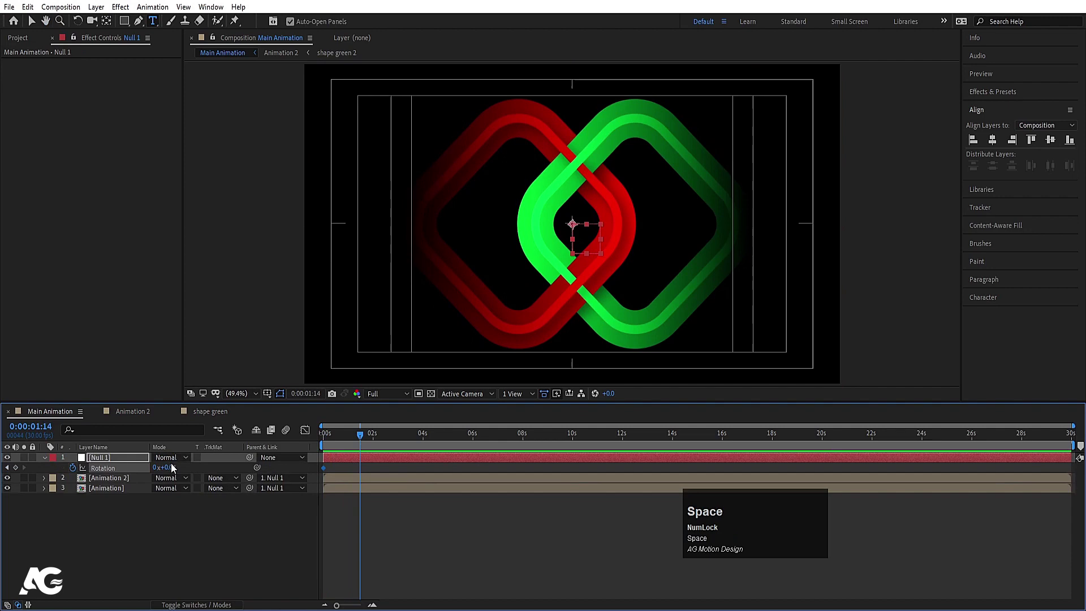
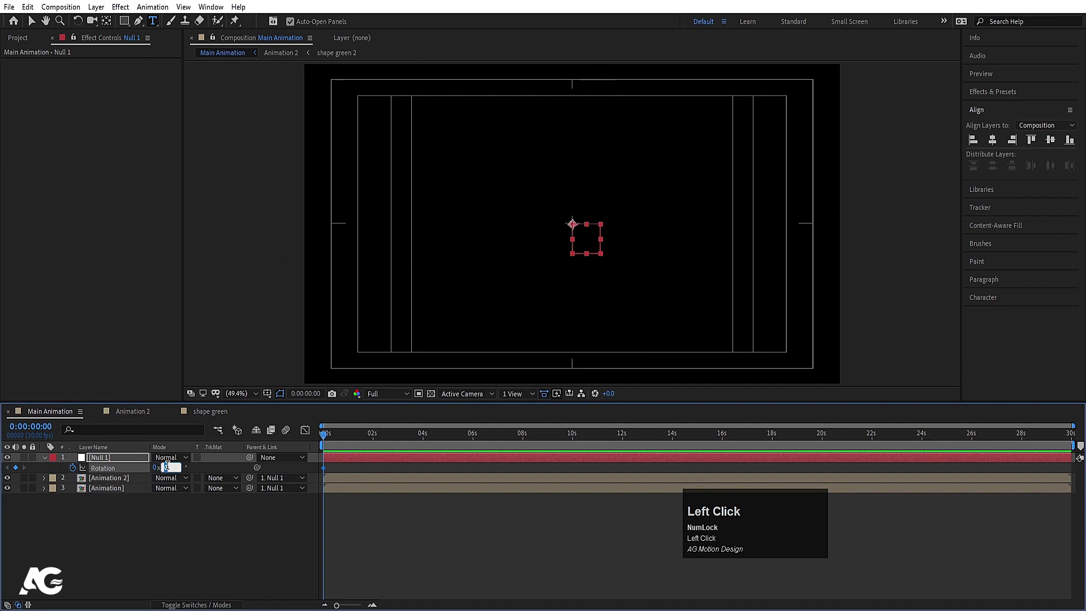
pyautogui.press('Return')
pyautogui.press('space')
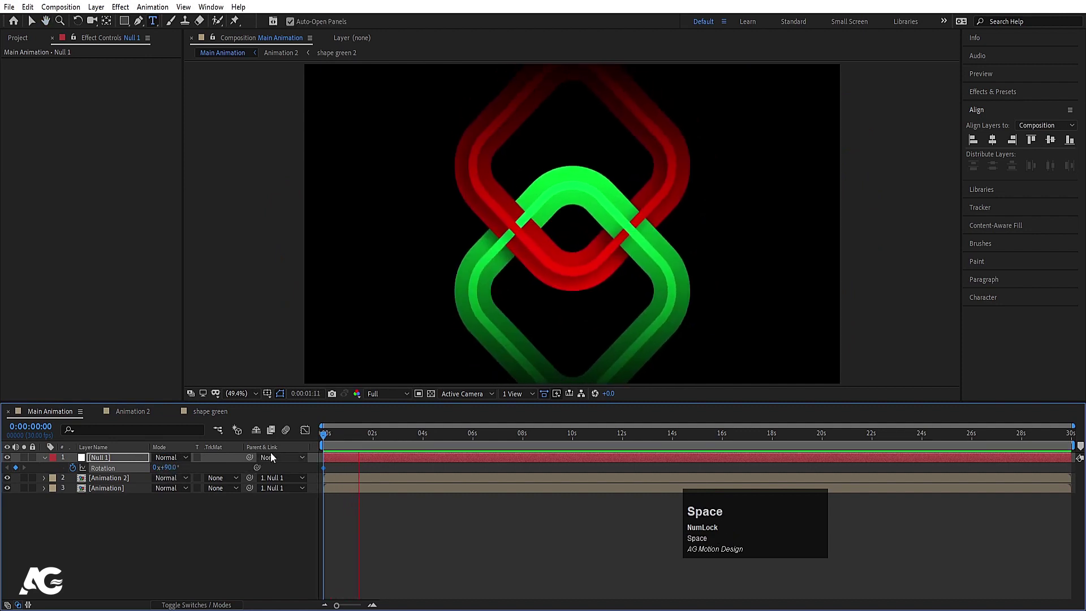
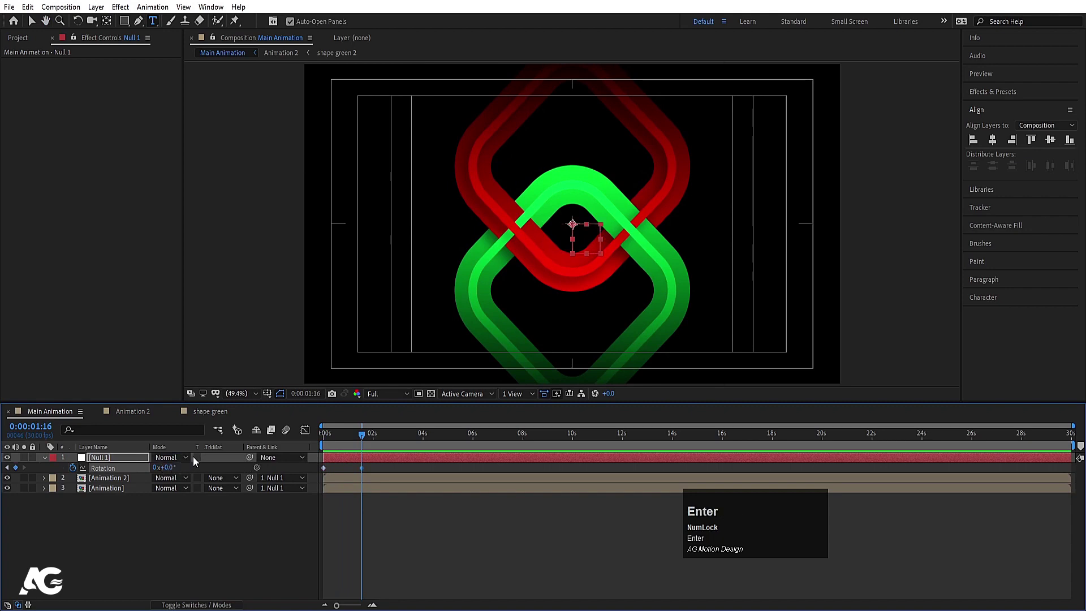
pyautogui.click(349, 439)
pyautogui.press('space')
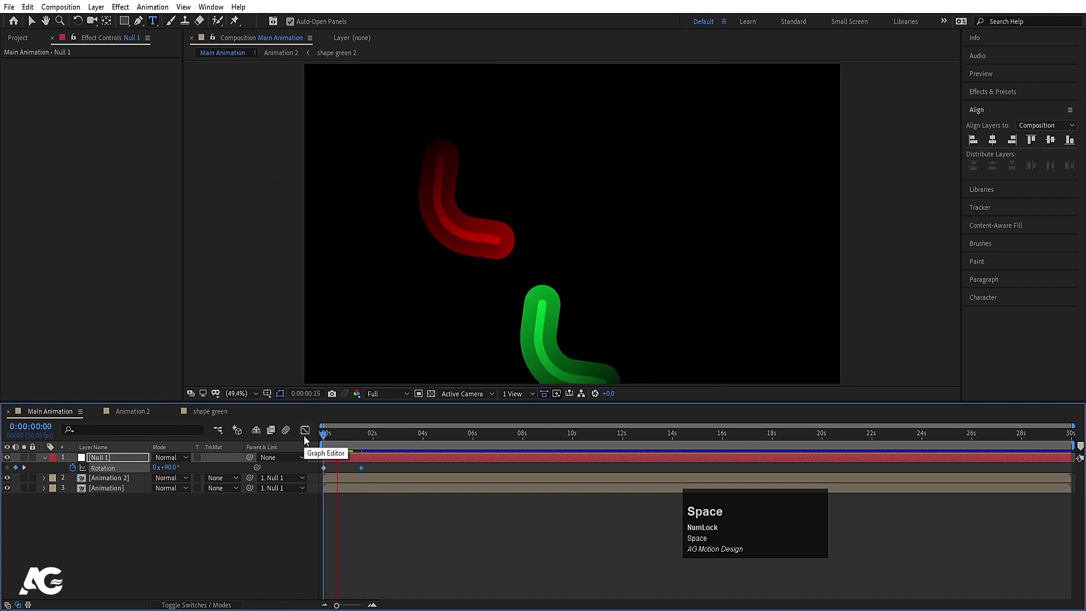
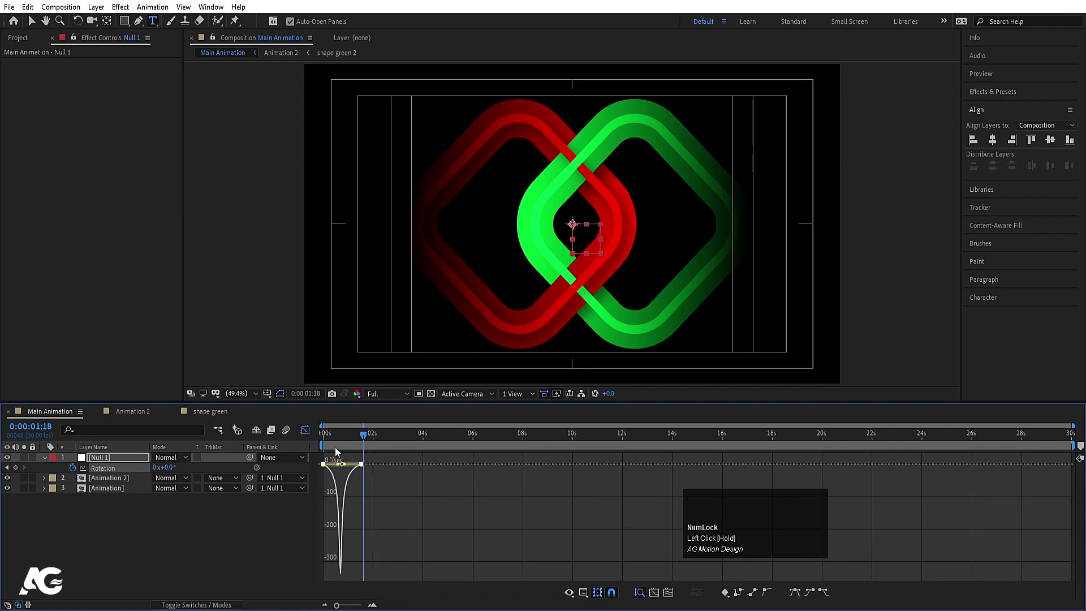
# - Easy Ease the rotation keyframes, sharpen the speed curve and preview the settled spin
pyautogui.press('space')
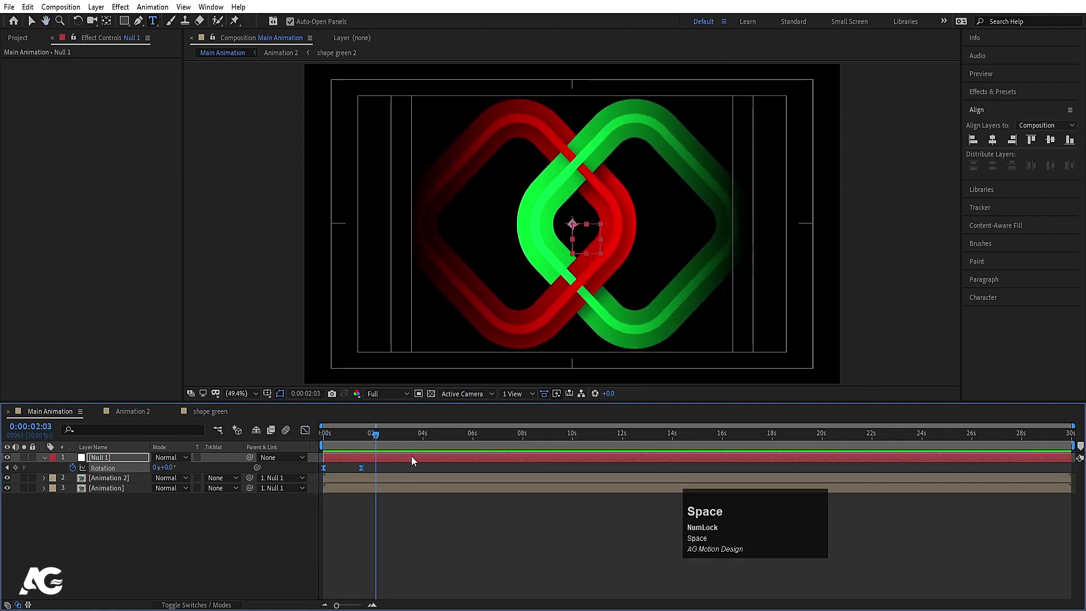
pyautogui.click(248, 548)
pyautogui.press('space')
pyautogui.click(350, 438)
pyautogui.press('space')
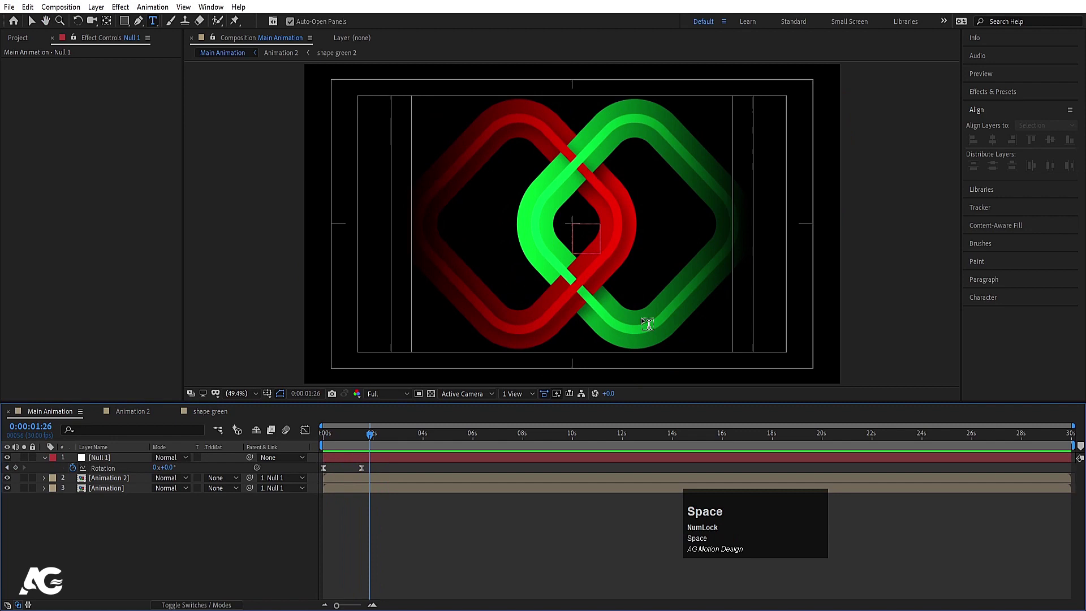
pyautogui.click(220, 539)
# - Switch to Animation 2, preview the thinner rings drawing on and select the shape green 2 layer
pyautogui.press('u')
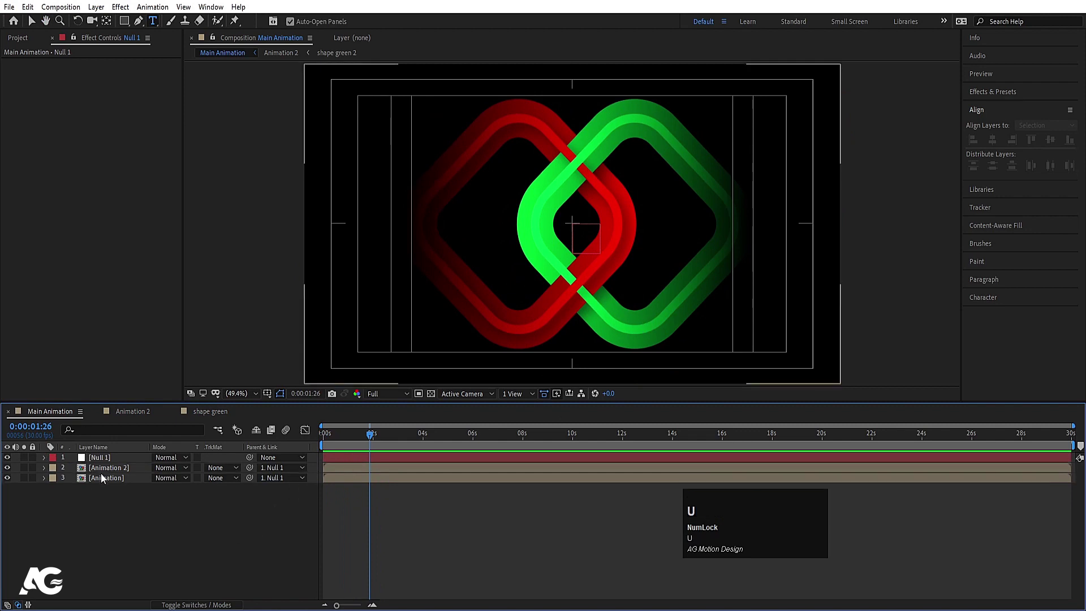
pyautogui.click(105, 476)
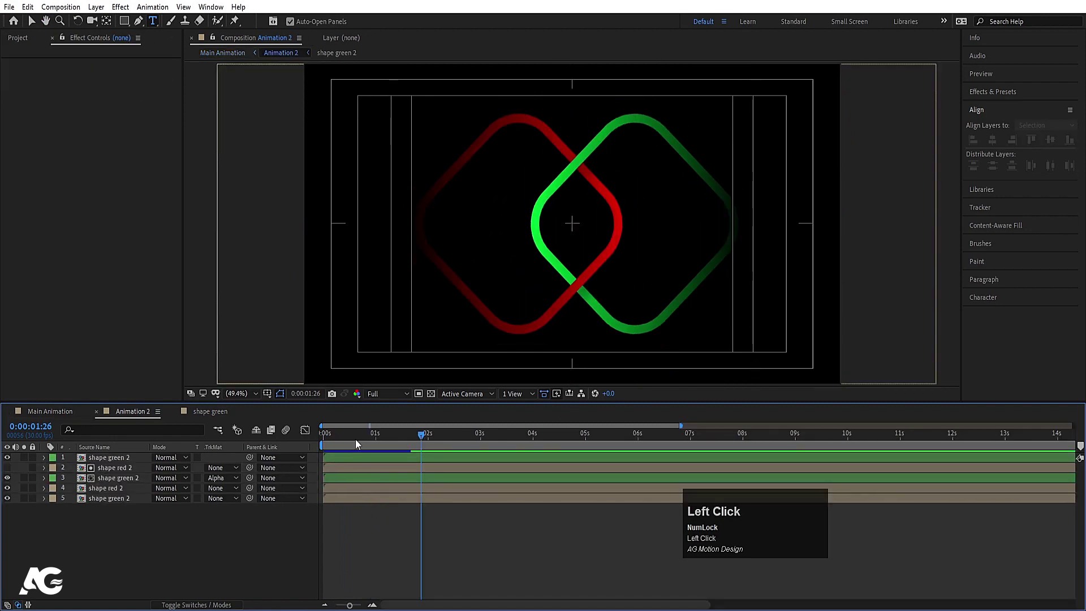
pyautogui.press('space')
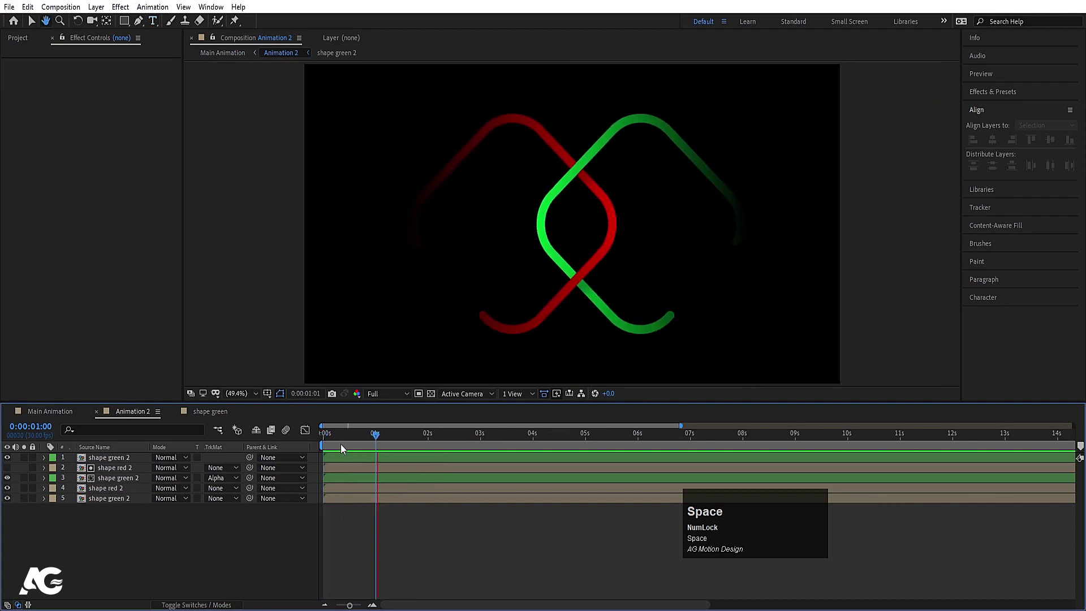
pyautogui.click(132, 465)
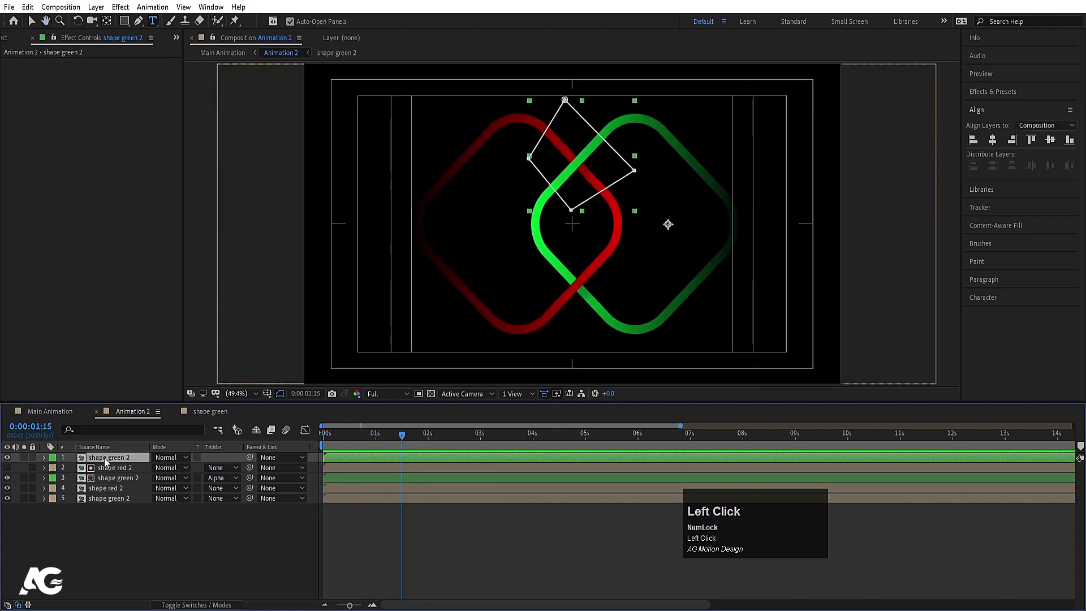
# - Inside the precomp, lower the ring's Trim Paths End keyframe at 1:20 to 80%
pyautogui.click(108, 462)
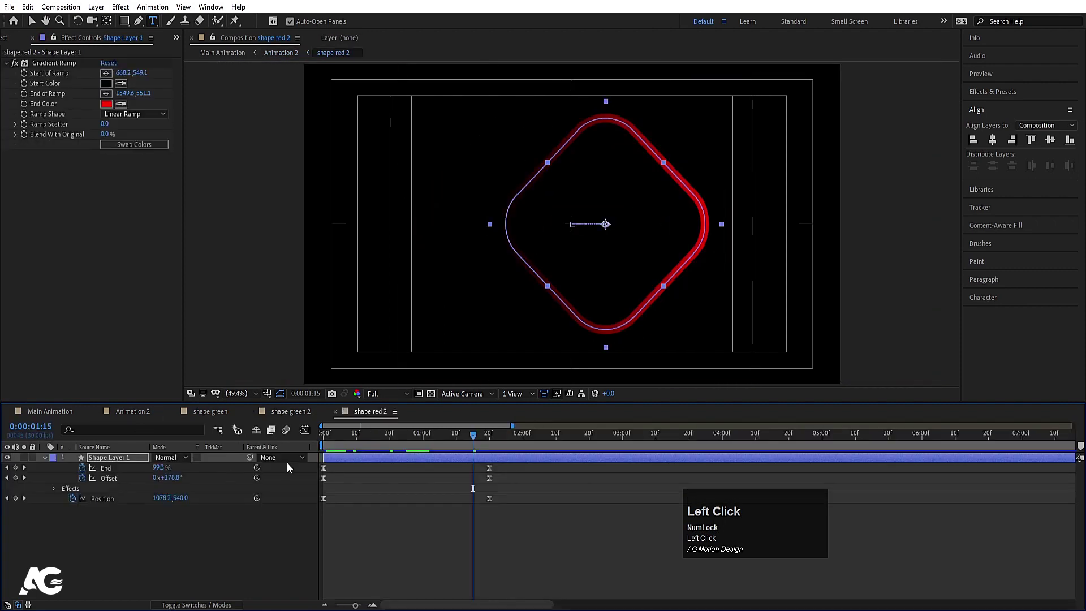
pyautogui.press('space')
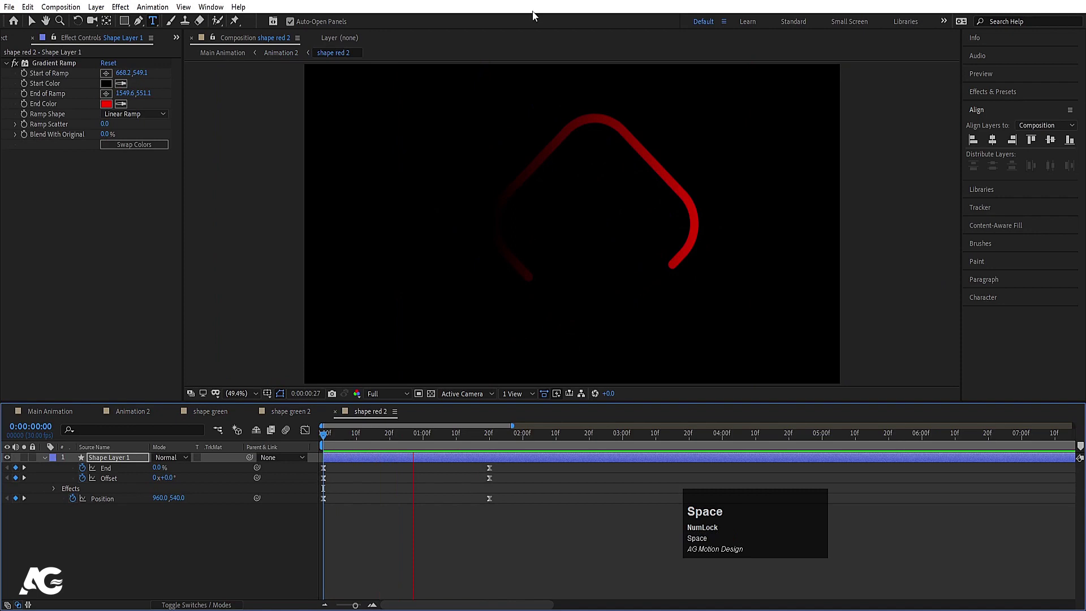
pyautogui.click(457, 541)
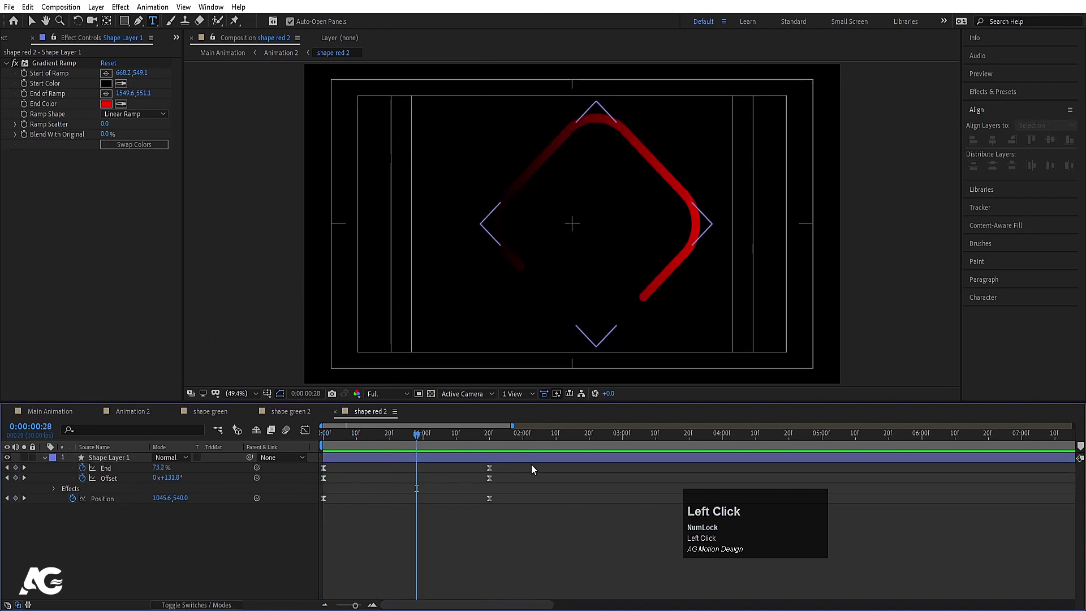
pyautogui.press('space')
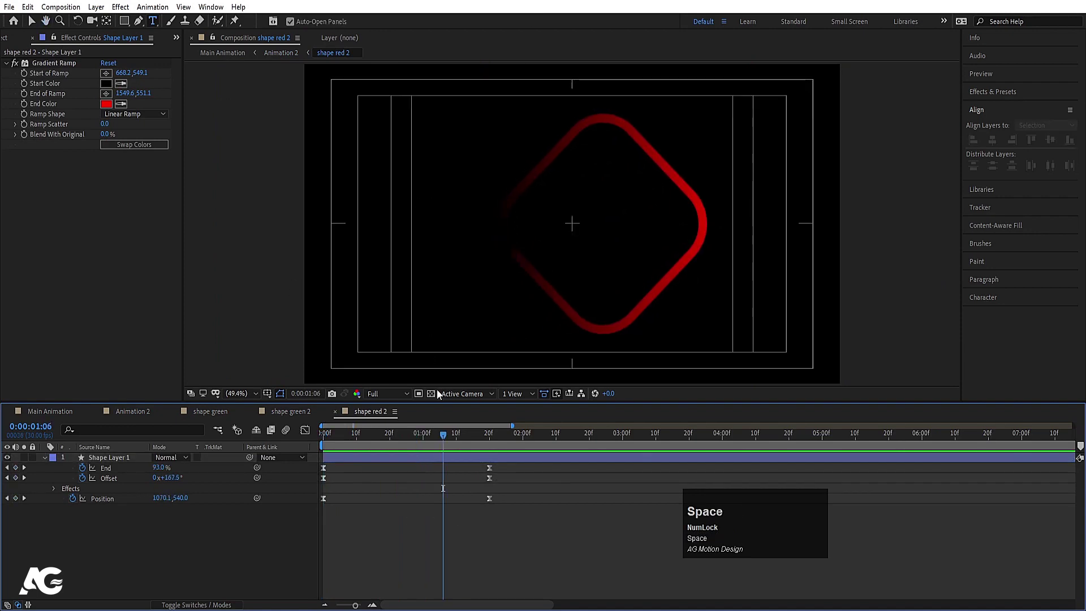
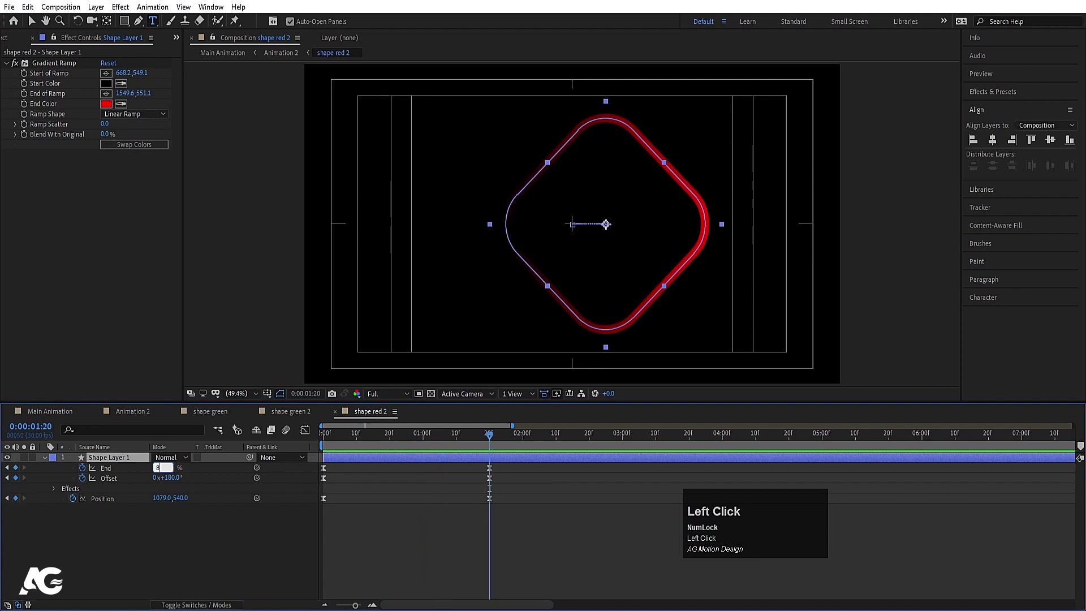
pyautogui.press('Return')
# - Preview from the start to check the stroke now leaves a gap in the diamond
pyautogui.click(344, 534)
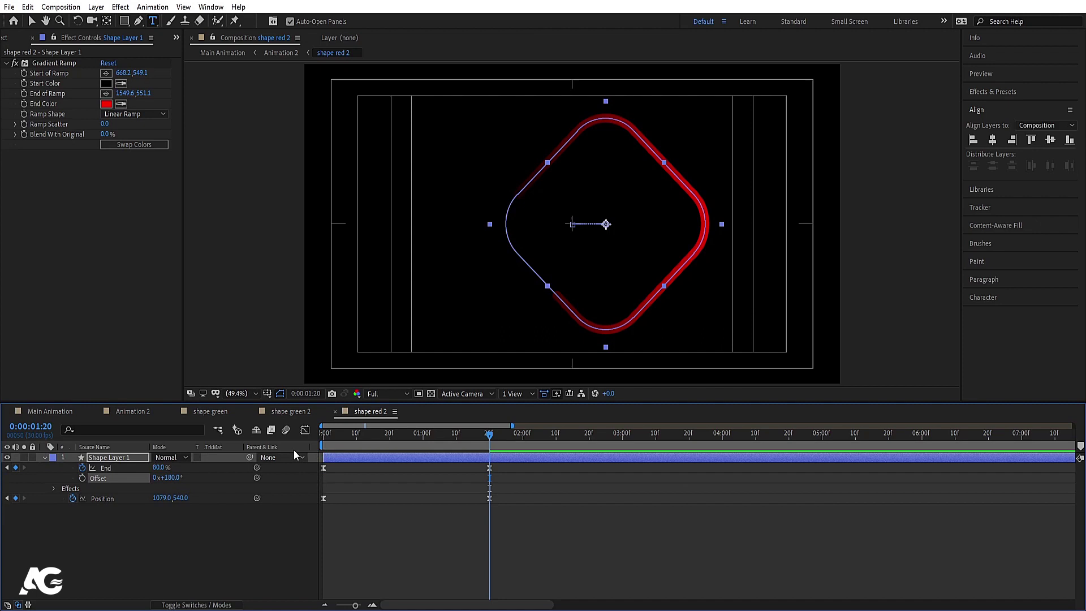
pyautogui.click(357, 448)
pyautogui.press('space')
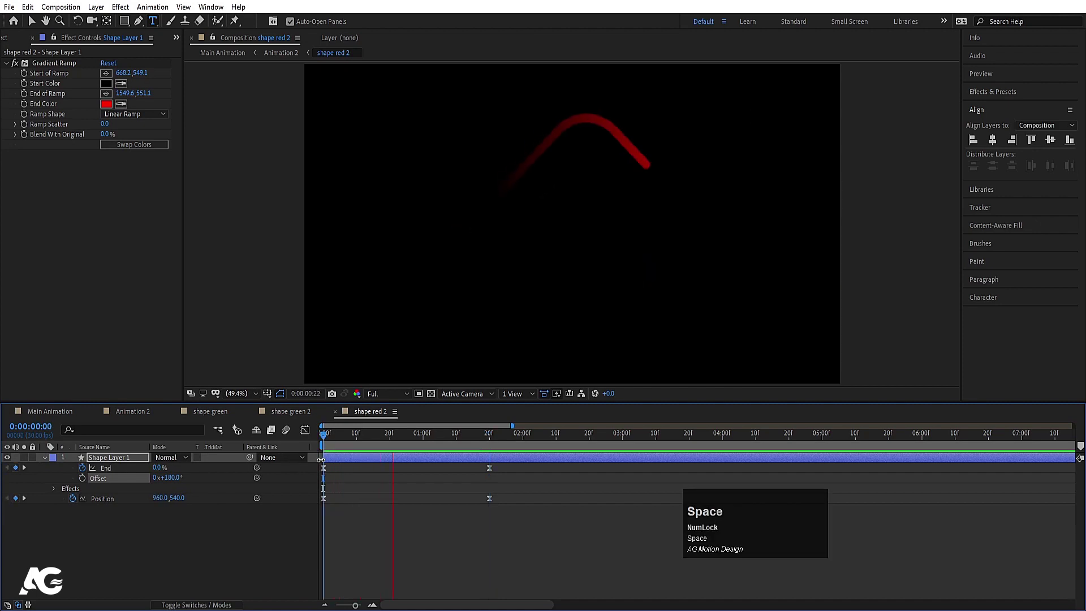
pyautogui.press('space')
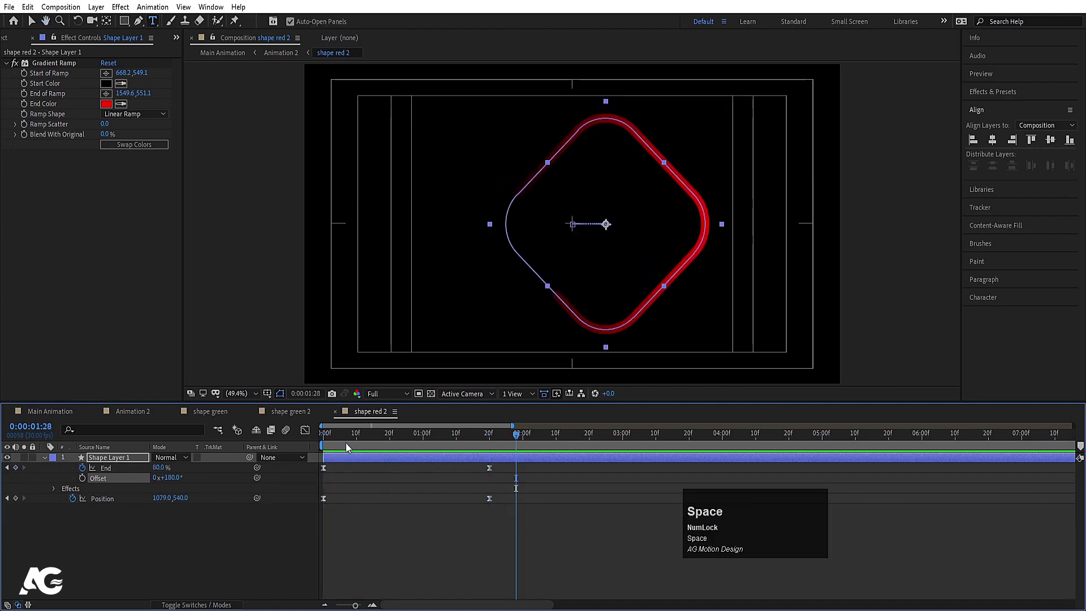
# - Give the red ring's Trim Paths Offset the expression time*80 and preview the travelling stroke
pyautogui.moveTo(344, 437); pyautogui.dragTo(88, 481)
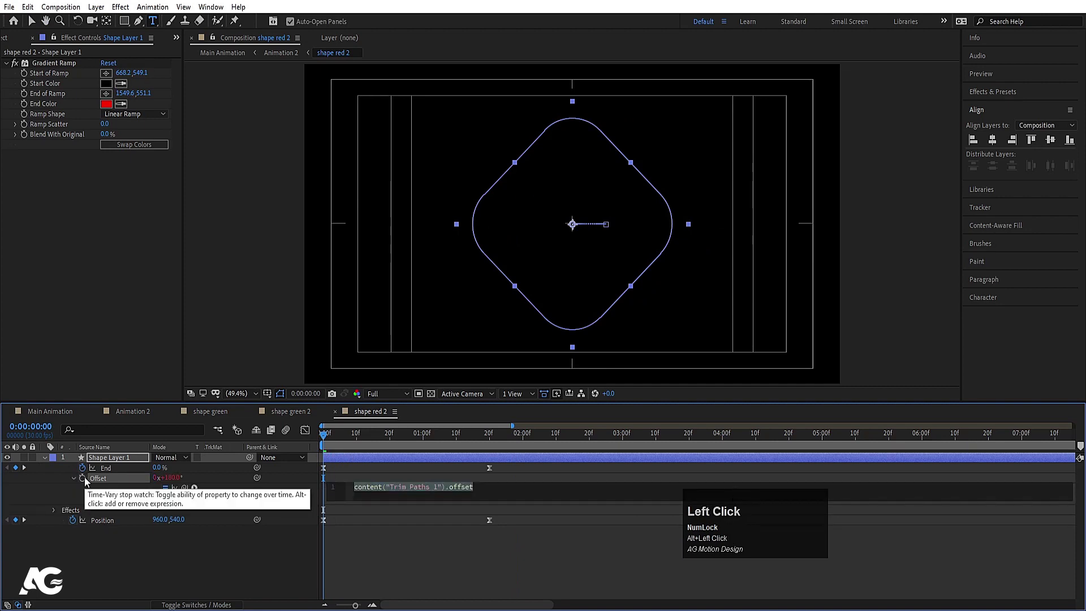
pyautogui.write('ti')
pyautogui.press('space')
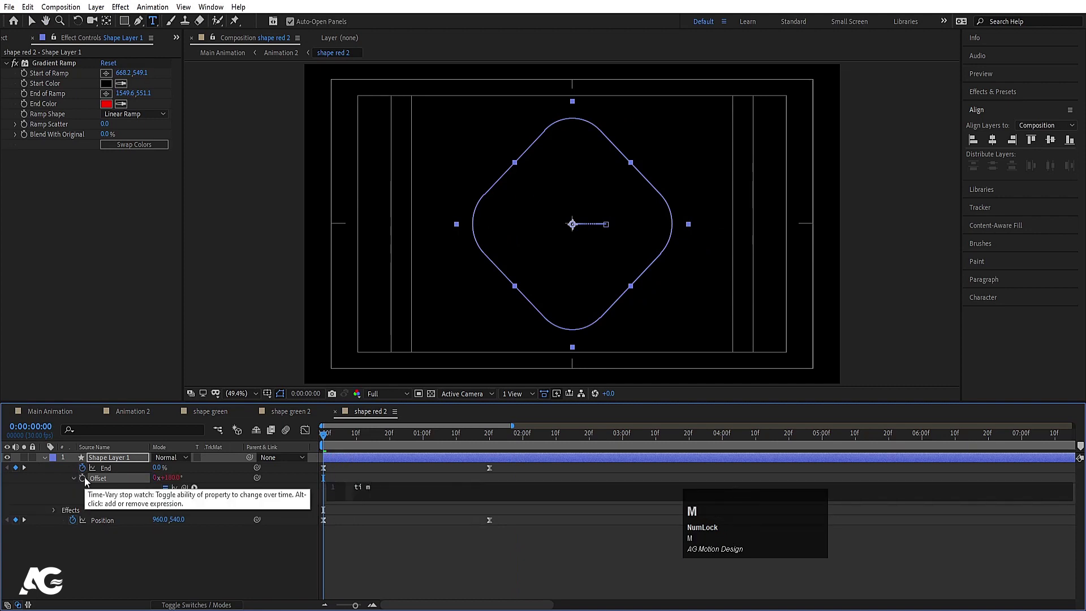
pyautogui.write('e')
pyautogui.press('shift+8')
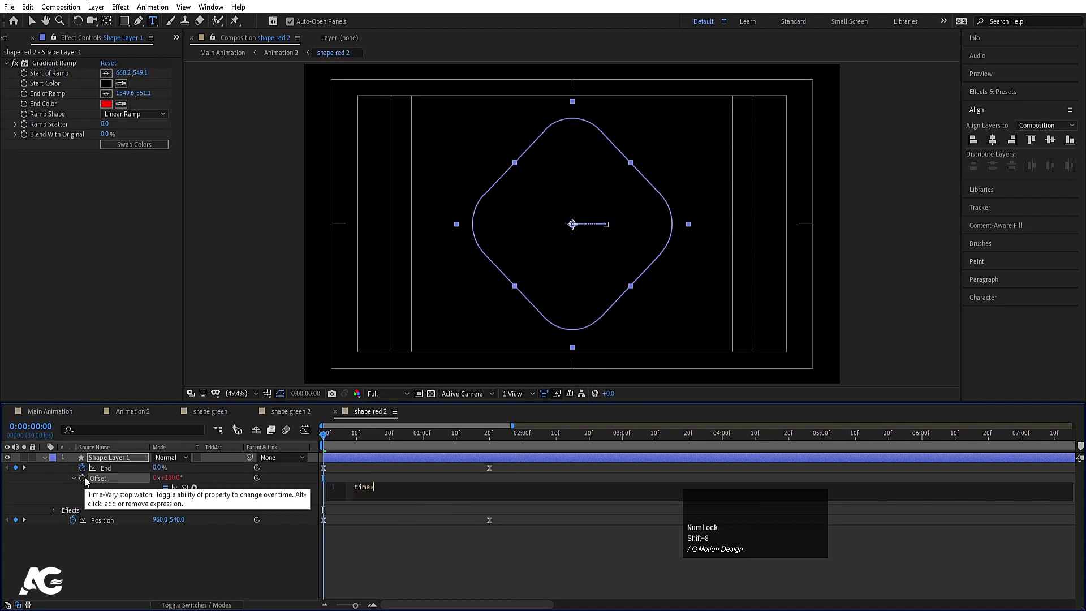
pyautogui.write('80')
pyautogui.click(373, 470)
pyautogui.press('space')
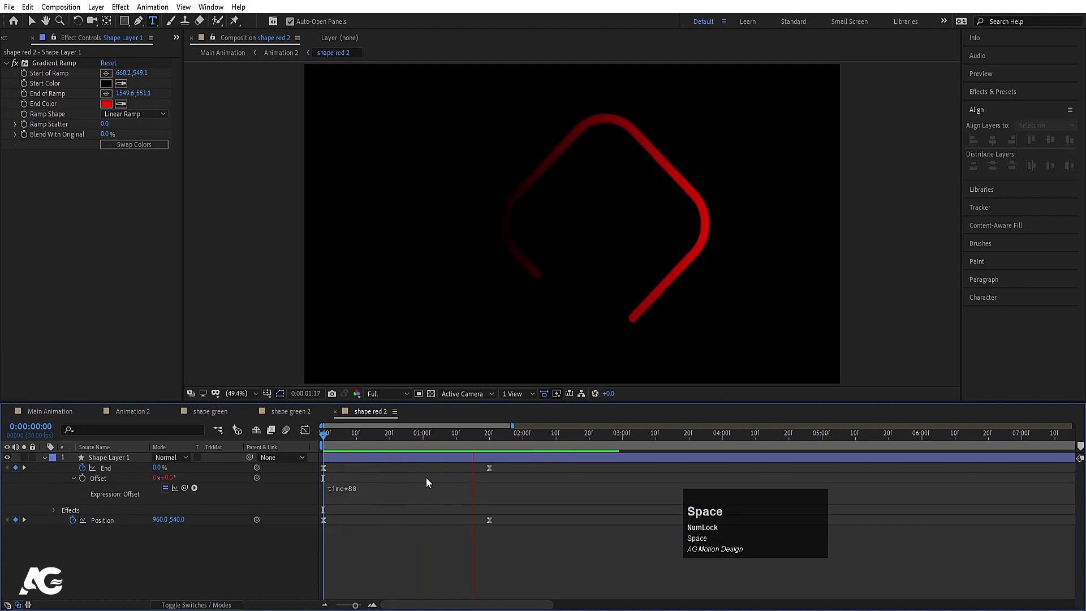
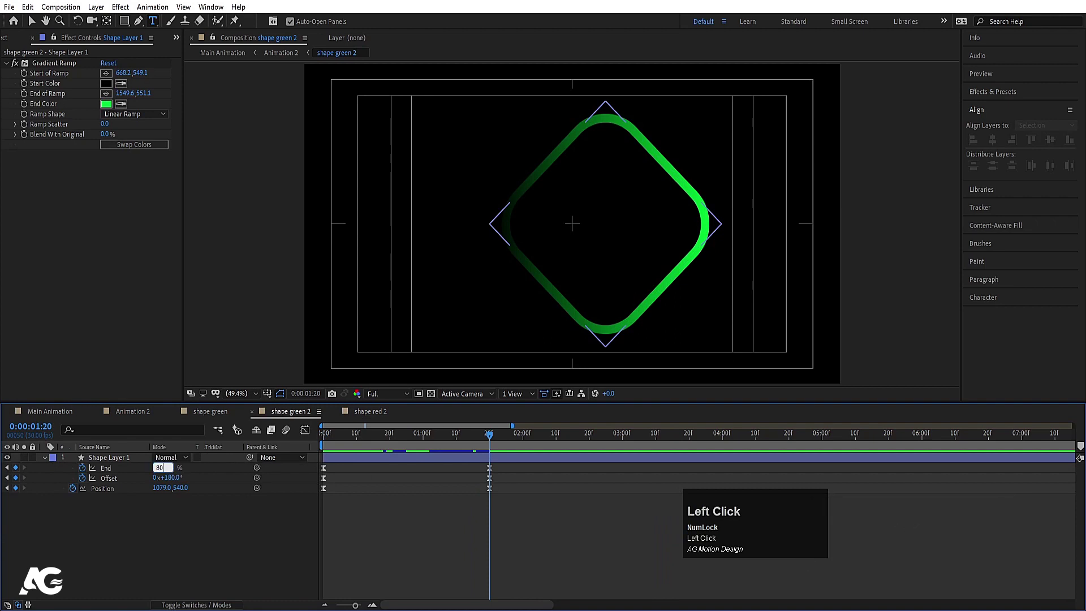
# - Set the green ring's End to 80% and add a time*80 expression on its Offset
pyautogui.press('Return')
pyautogui.click(117, 485)
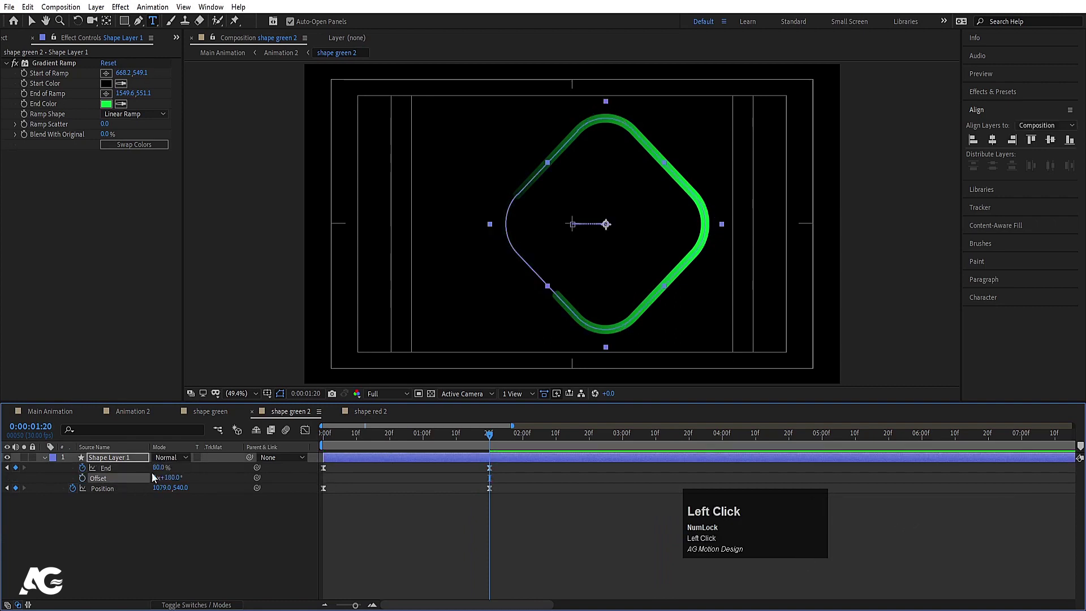
pyautogui.click(86, 481)
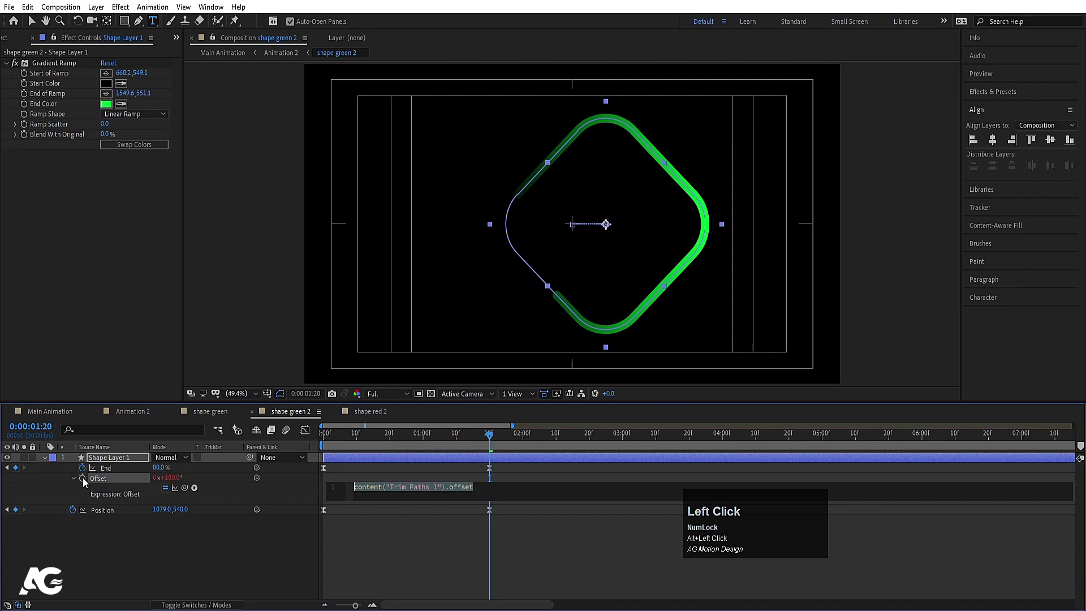
pyautogui.write('time')
pyautogui.write('80')
pyautogui.click(154, 548)
pyautogui.press('space')
# - Edit the green Offset expression to time*-80 so it spins opposite the red arc, then return to Main Animation
pyautogui.moveTo(376, 421); pyautogui.dragTo(295, 415)
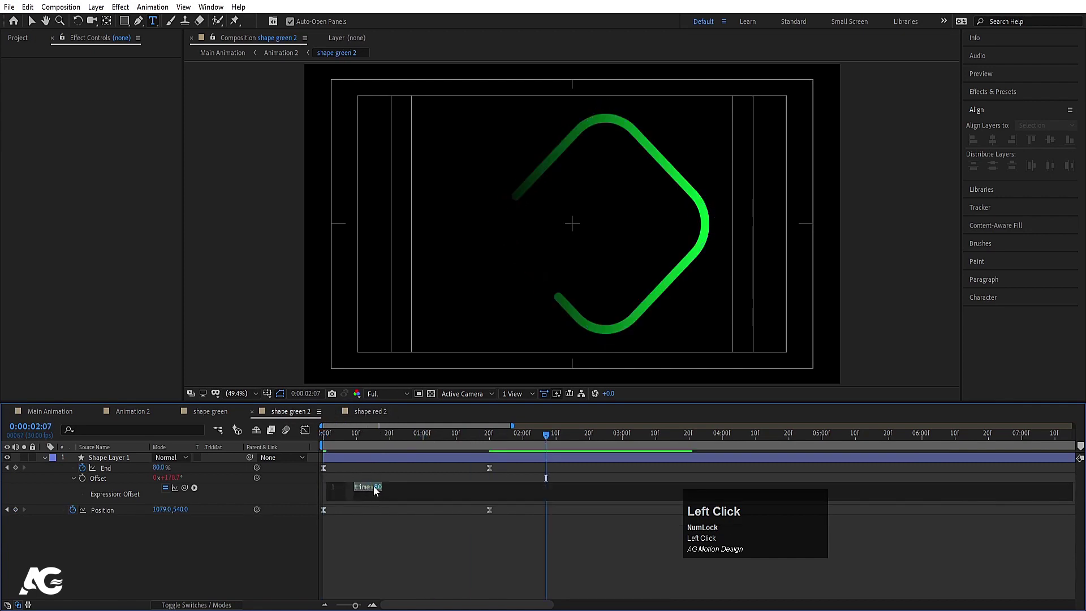
pyautogui.click(387, 476)
pyautogui.press('space')
pyautogui.click(401, 448)
# - Preview the interlocked arcs spinning opposite ways in Main Animation and select Null 1
pyautogui.press('space')
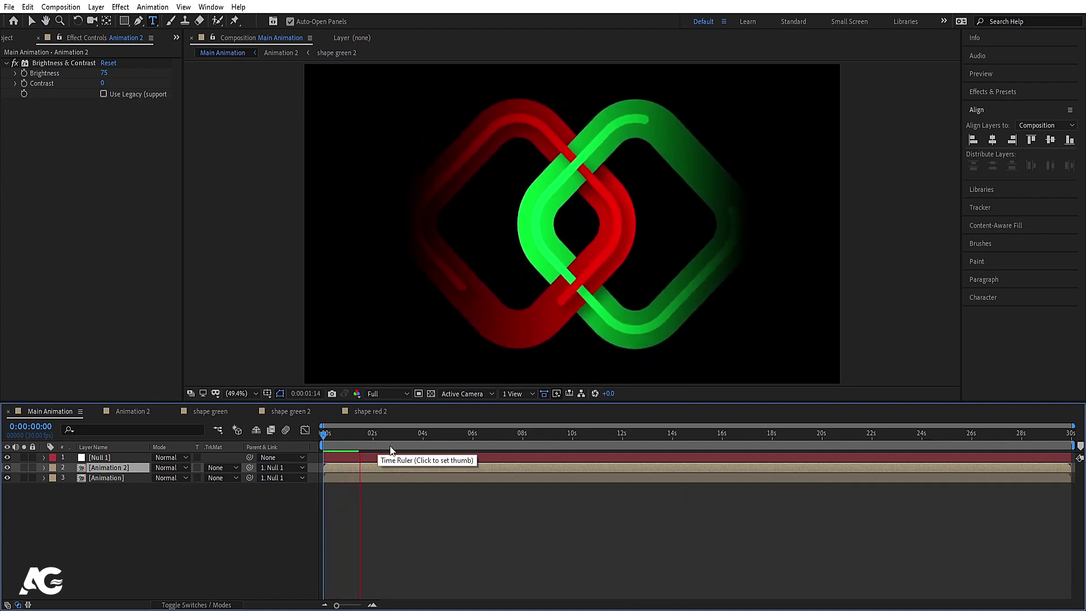
pyautogui.press('space')
pyautogui.click(351, 444)
pyautogui.press('space')
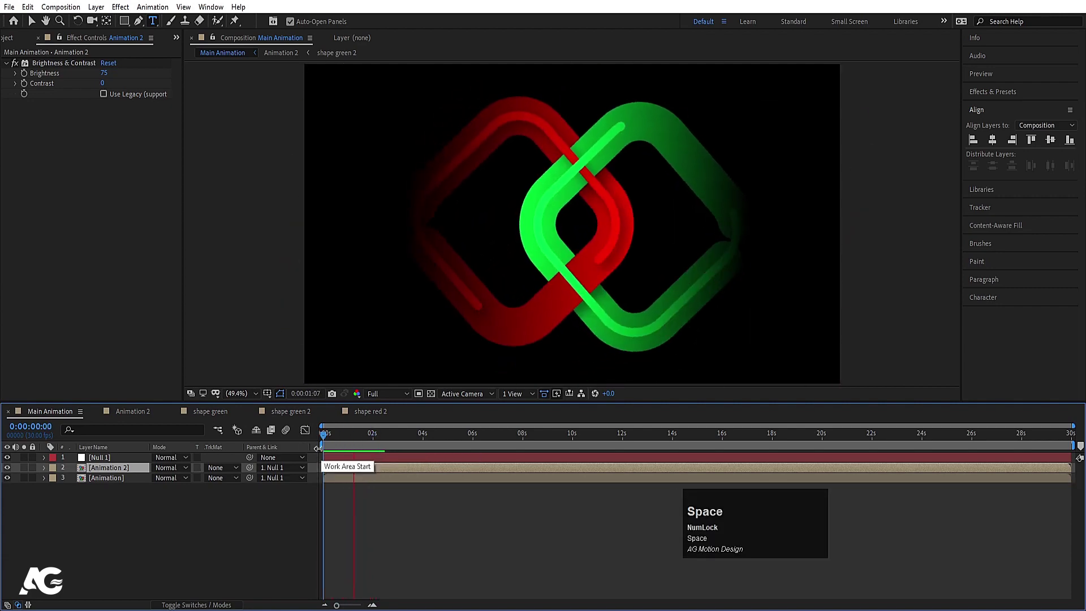
pyautogui.press('space')
pyautogui.click(351, 446)
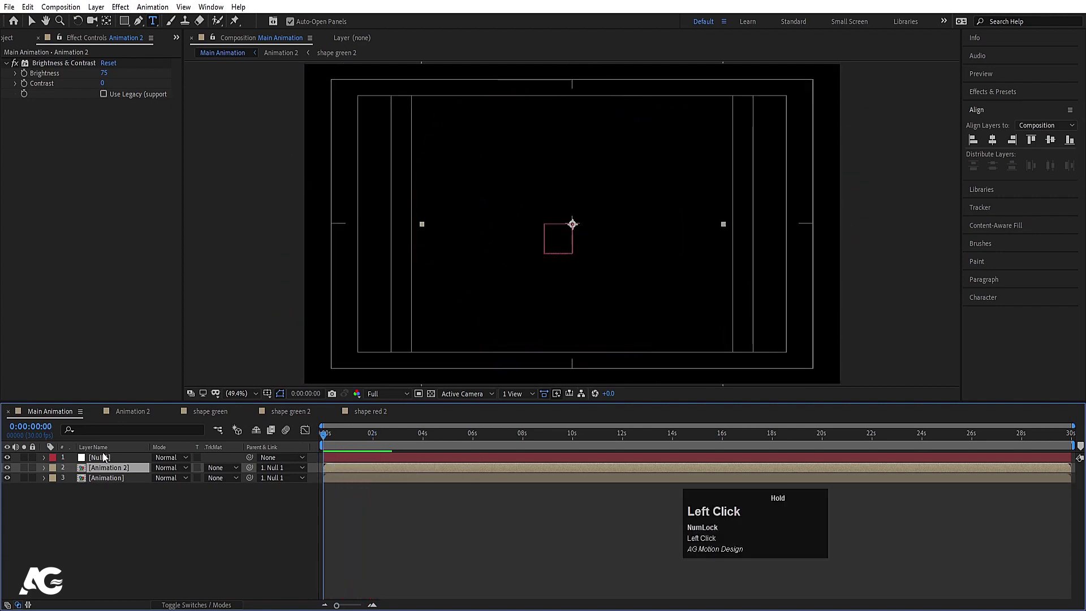
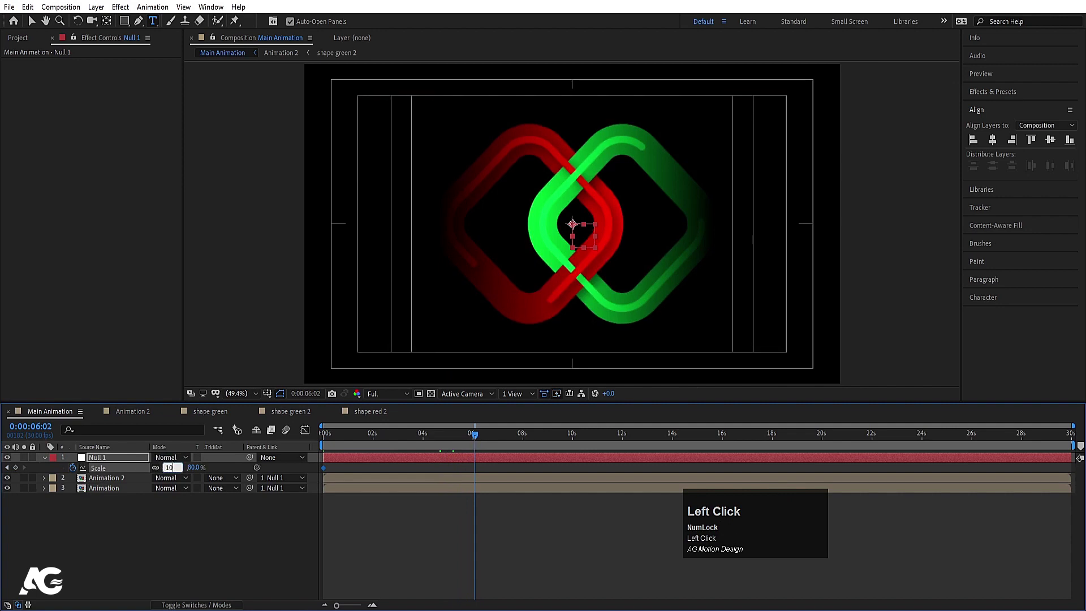
# - Keyframe Null 1's Scale from 80% at the start to 100% at 6:02 and preview
pyautogui.press('Return')
pyautogui.press('n')
pyautogui.press('space')
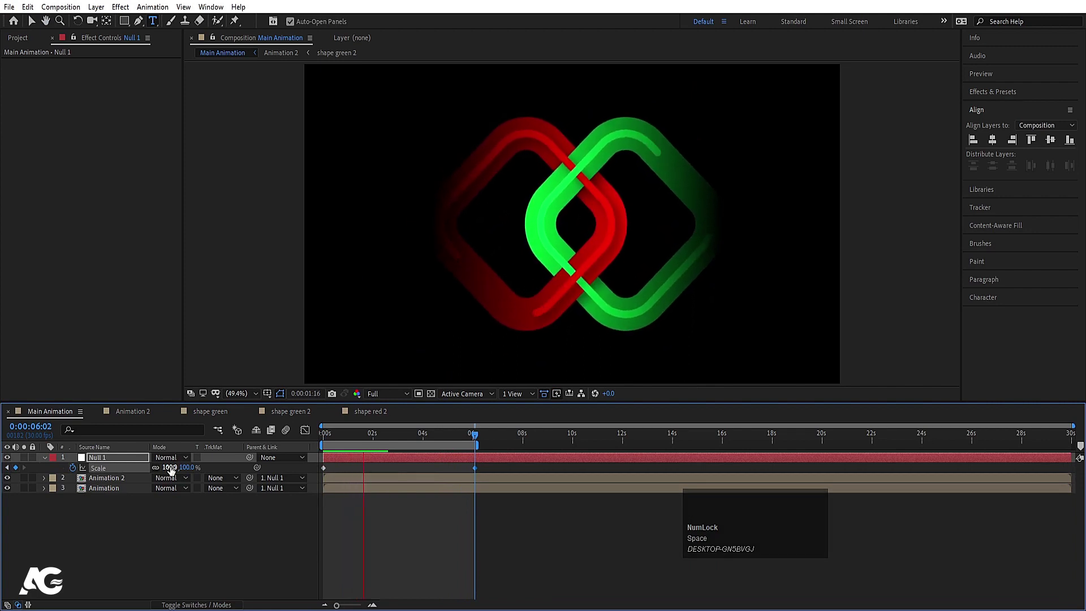
pyautogui.press('space')
pyautogui.click(382, 441)
pyautogui.press('space')
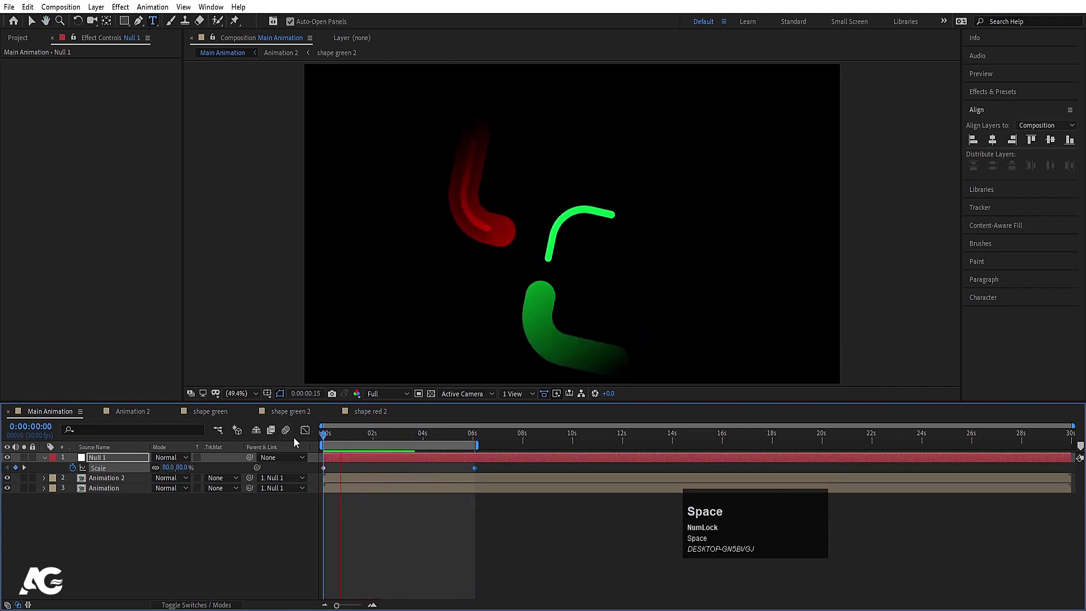
# - Play the full logo animation again to check the gradual growth, then deselect all layers
pyautogui.click(340, 438)
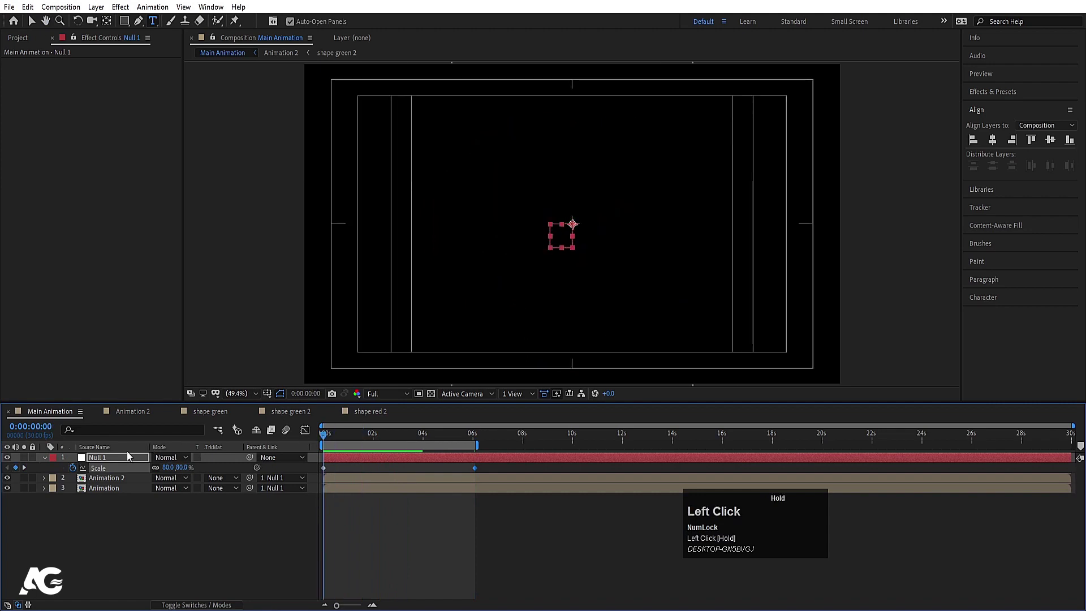
pyautogui.press('space')
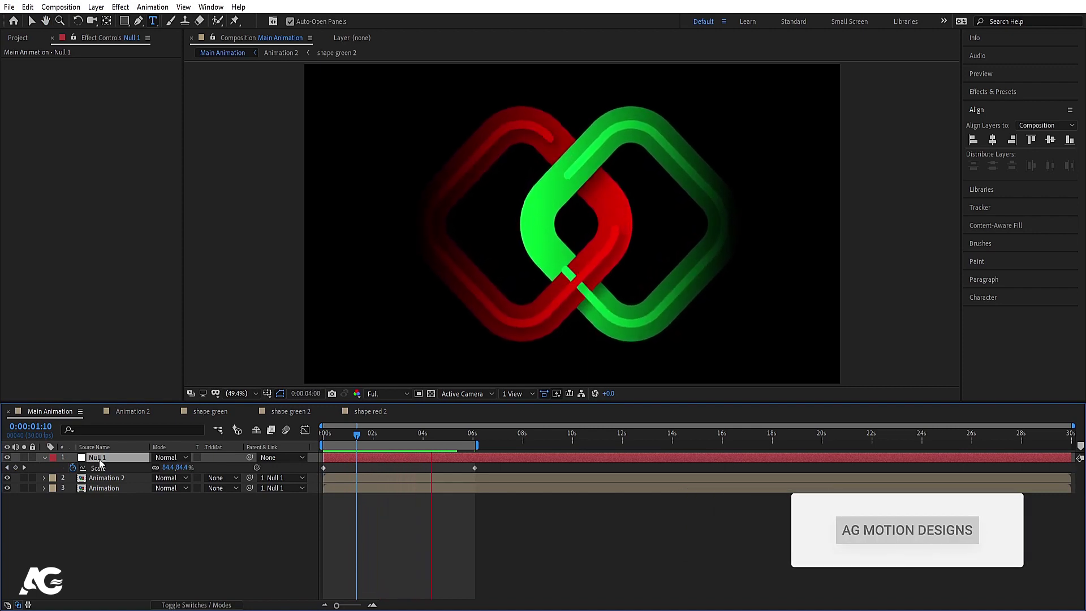
pyautogui.press('space')
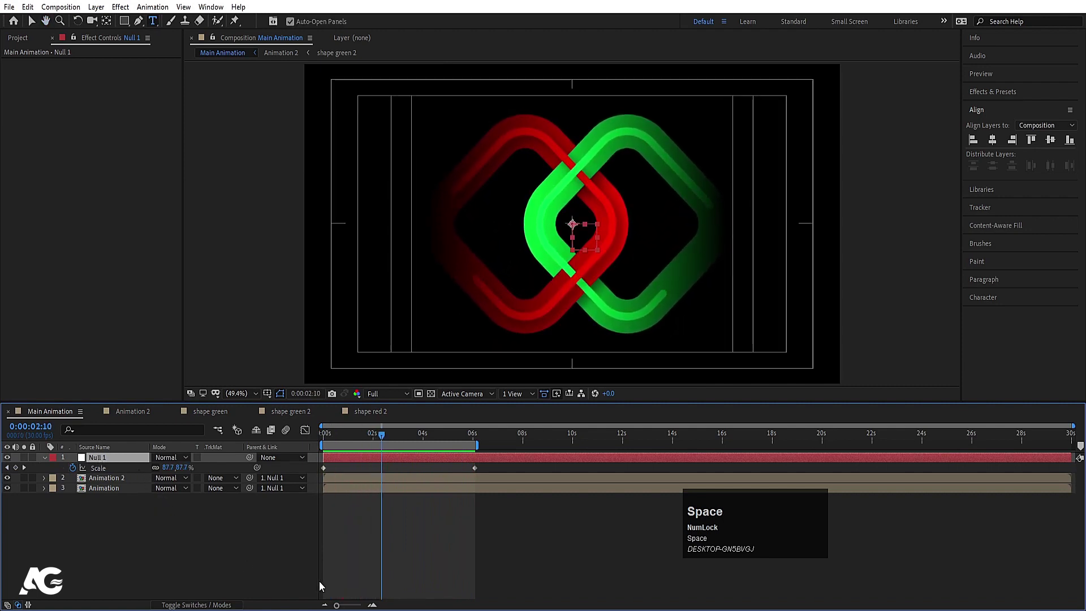
pyautogui.press('space')
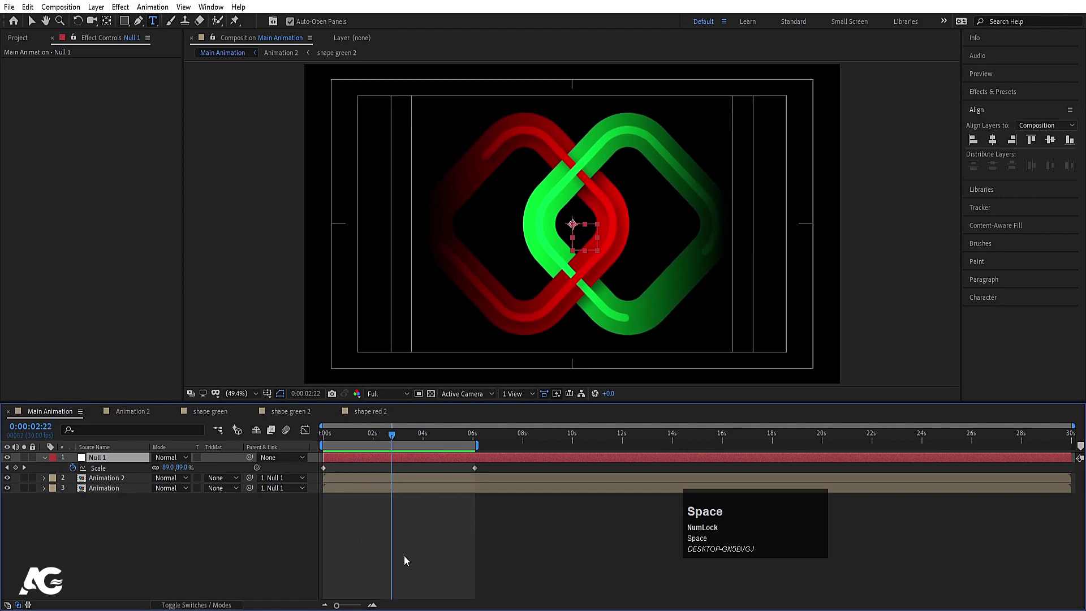
pyautogui.click(407, 559)
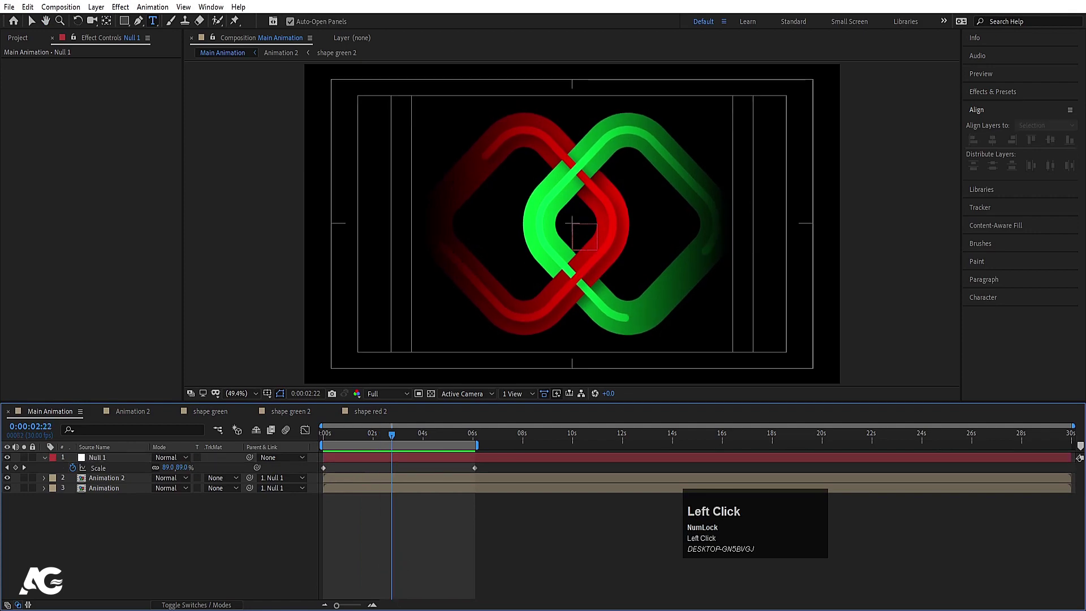